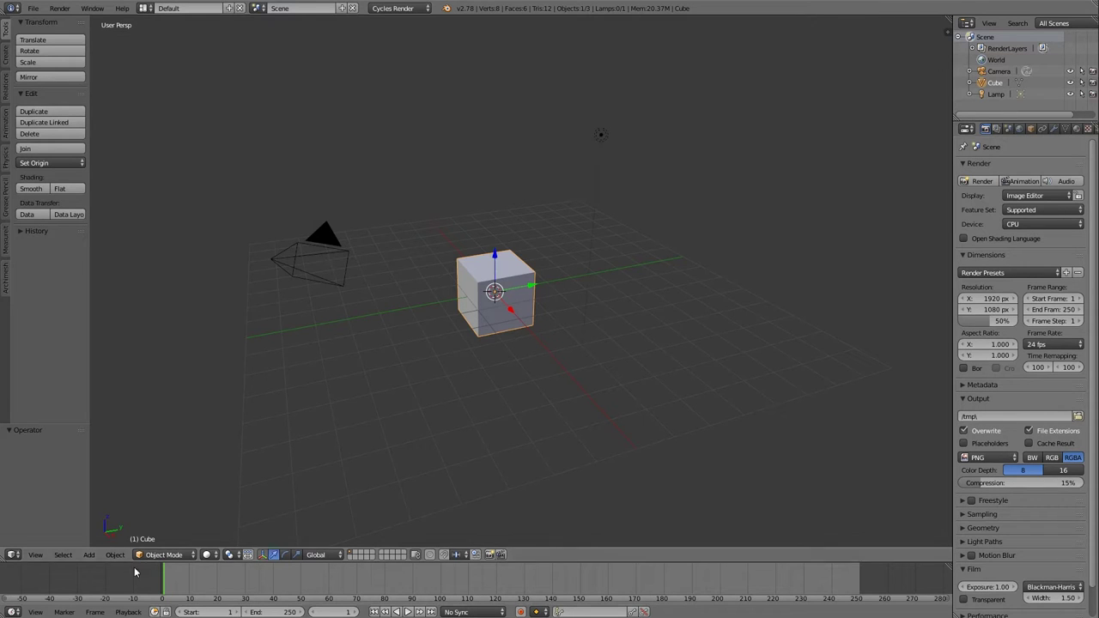
Reveal the Show/Hide options — Show Hidden, Hide Selected, Hide Unselected — under the Object menu
left_click(112, 554)
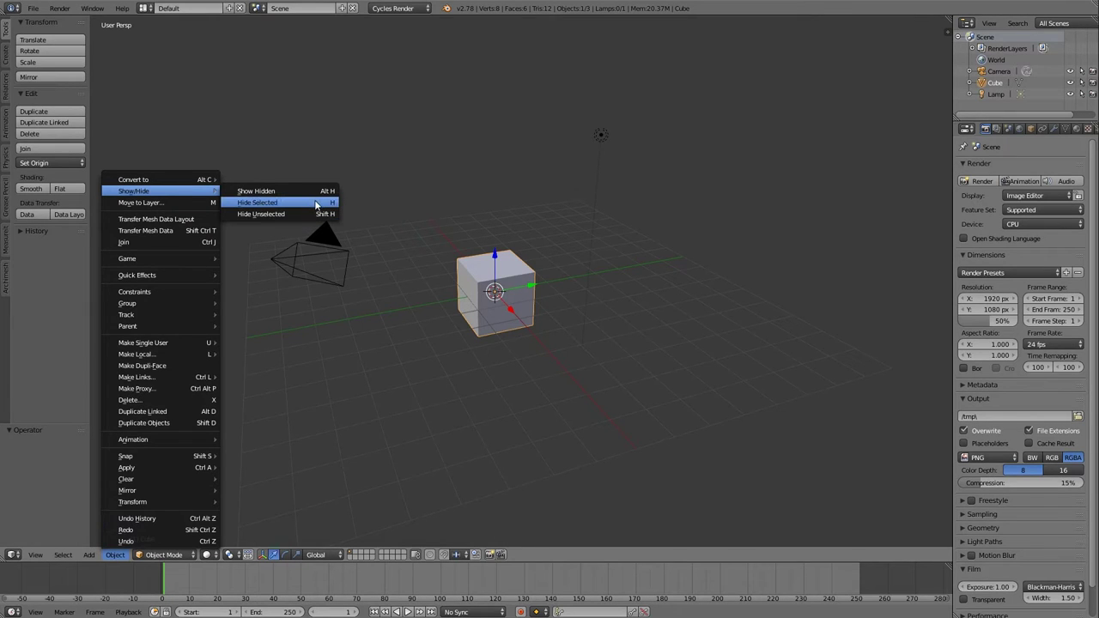
left_click(317, 207)
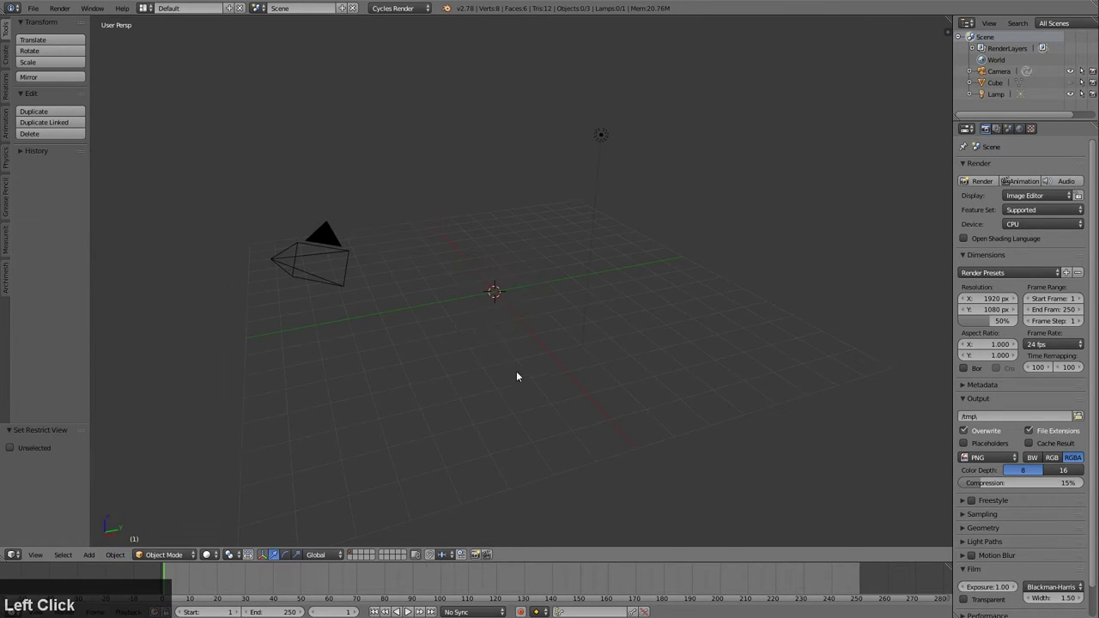
key("h")
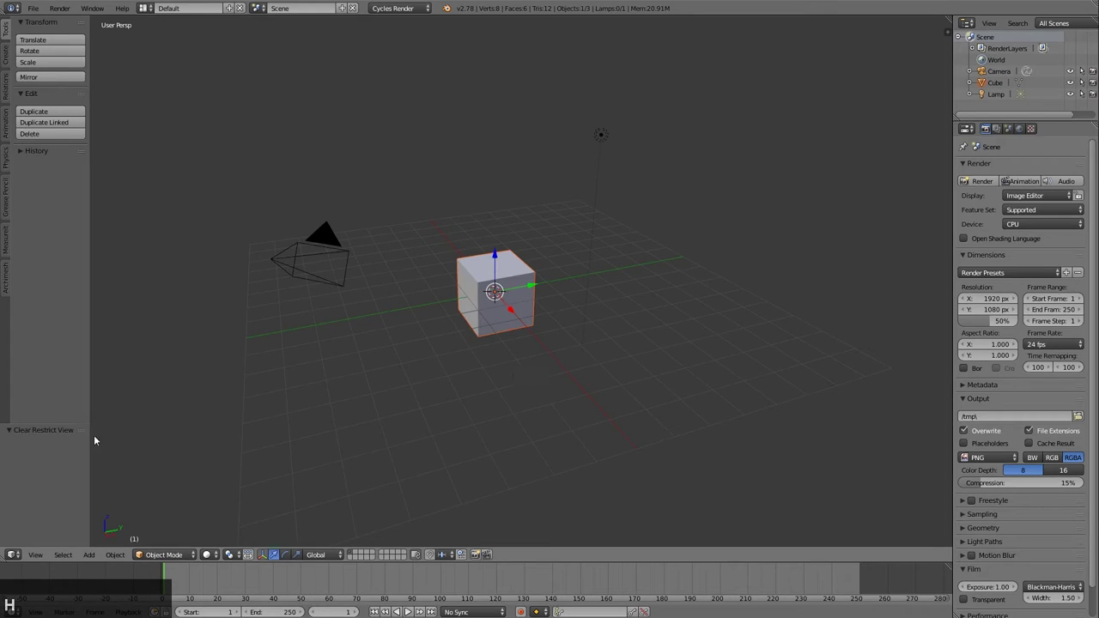
left_click(116, 558)
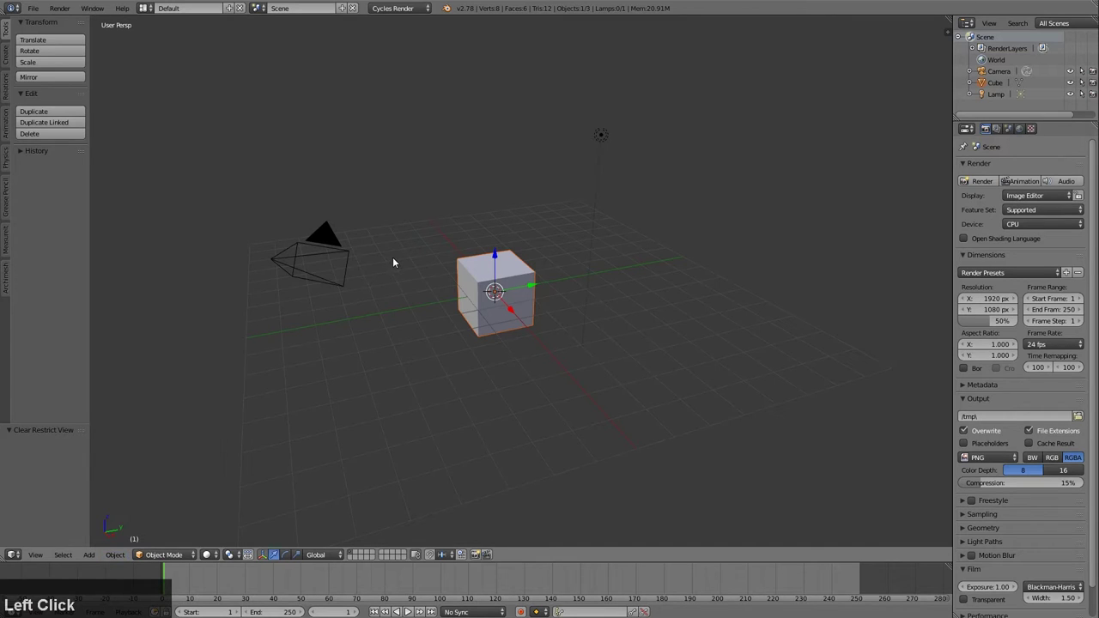
key("h")
key("h")
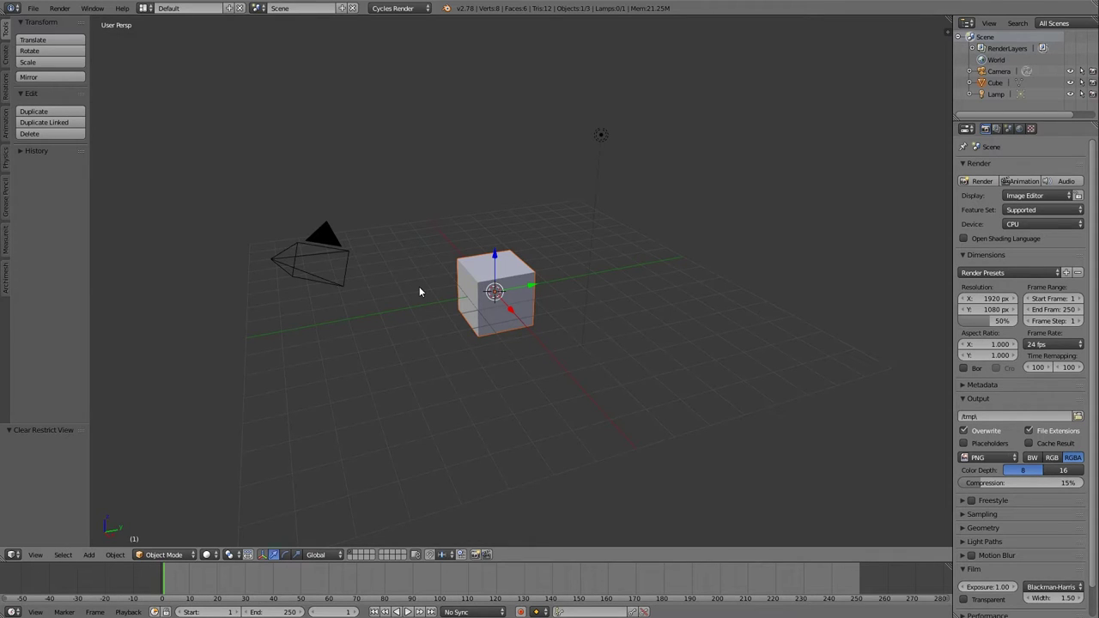
key("h")
key("h")
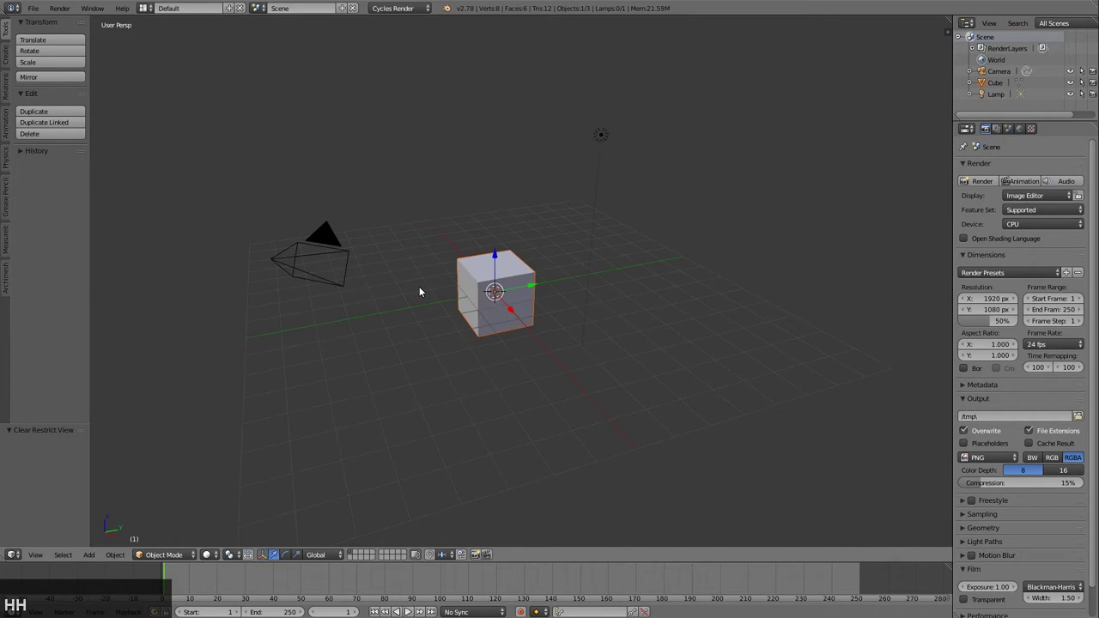
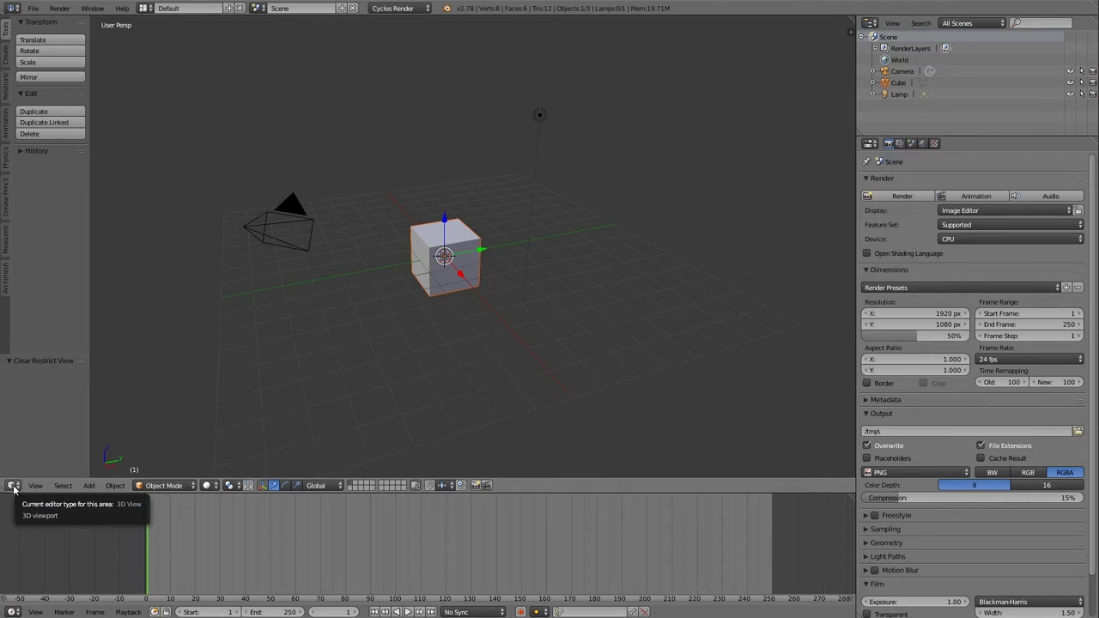
Orbit the 3D view to look at the scene from a higher angle
left_click(18, 490)
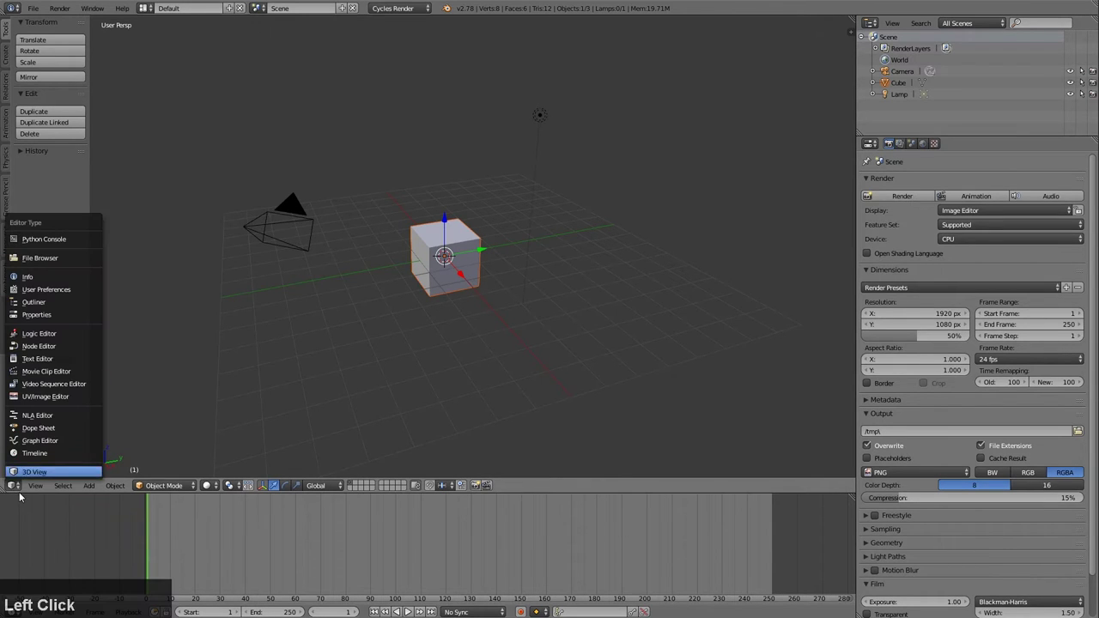
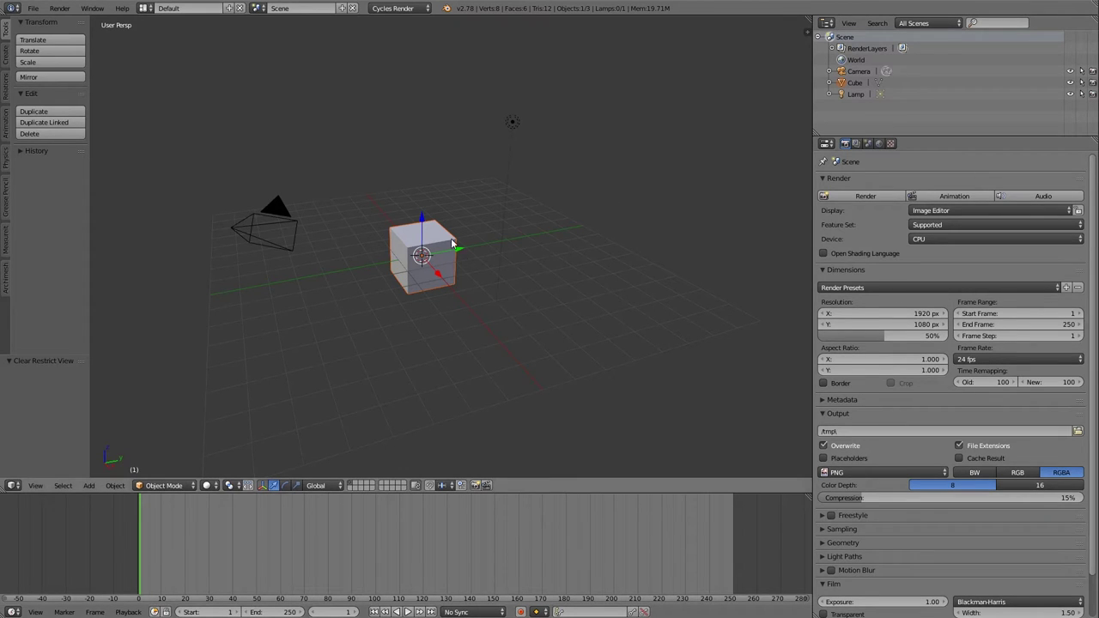
key("Pause")
middle_click(497, 296)
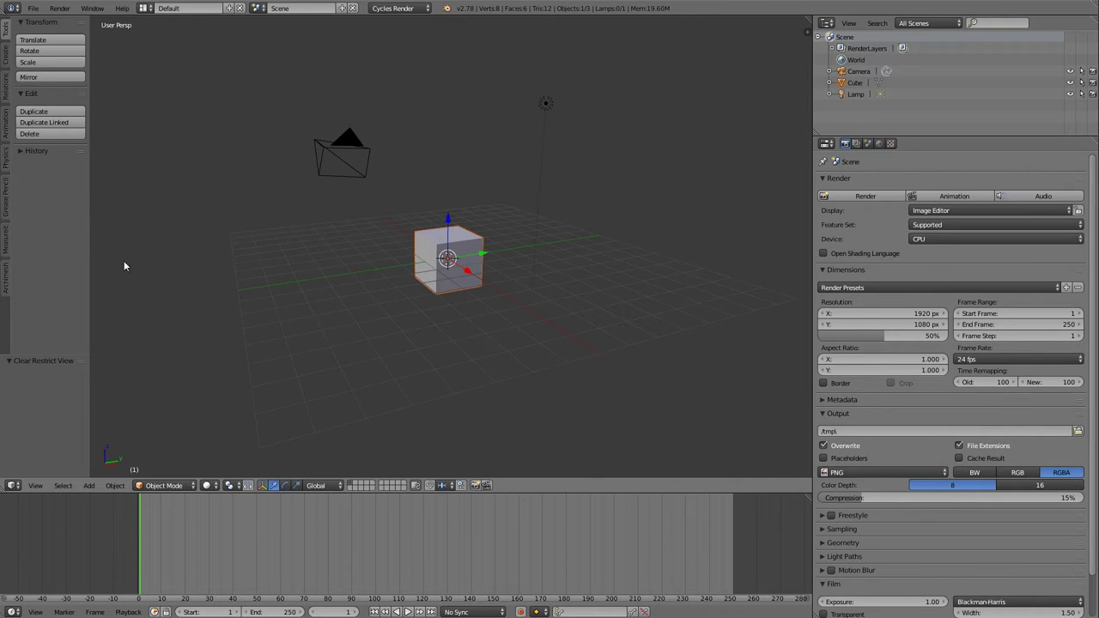
Rescale panel contents: shrink the render properties text and enlarge the tool shelf text
middle_click(951, 407)
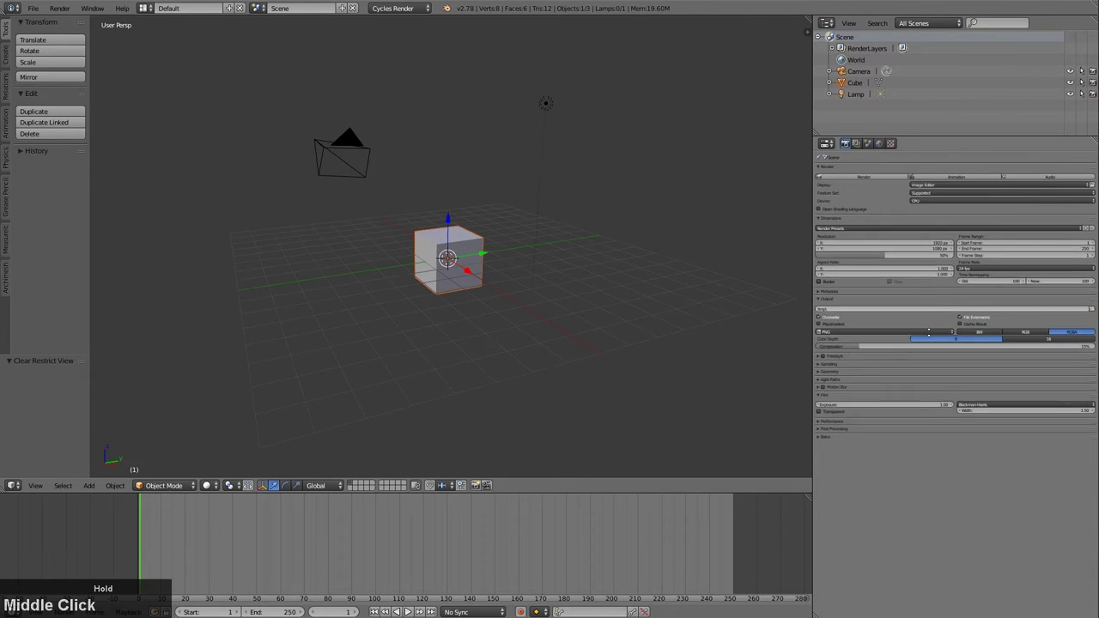
middle_click(50, 194)
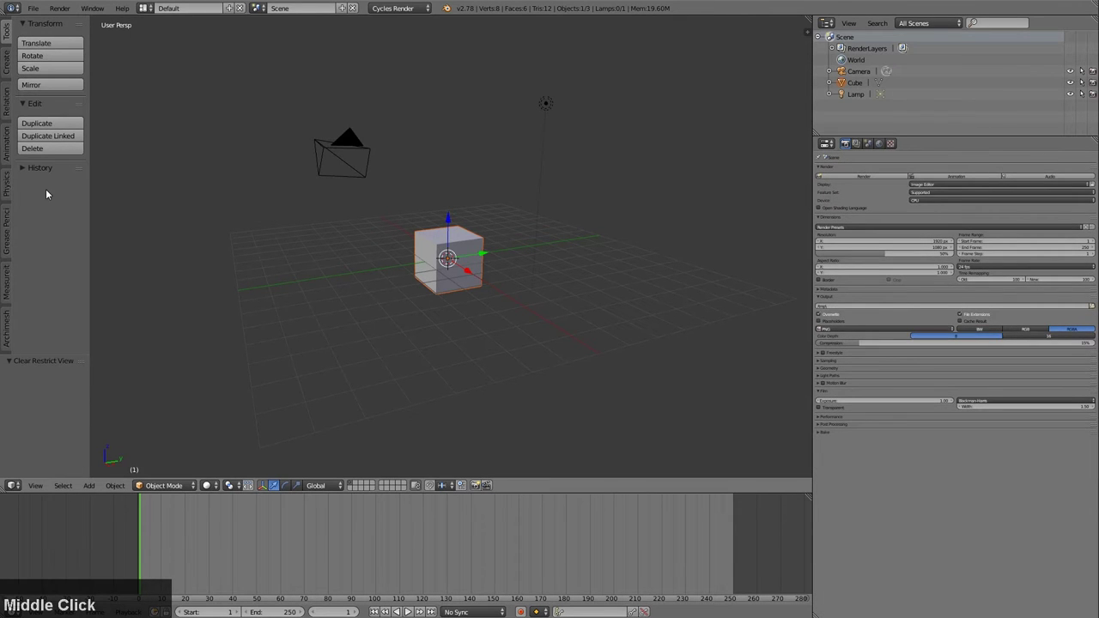
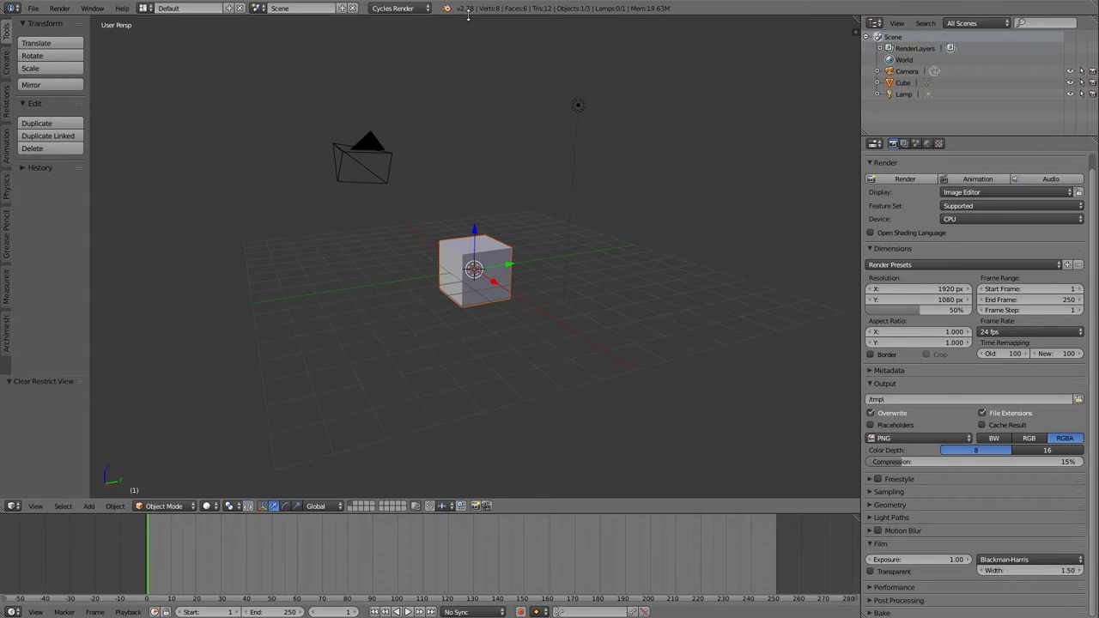
Split the 3D view into two side-by-side views via the area border options
right_click(472, 19)
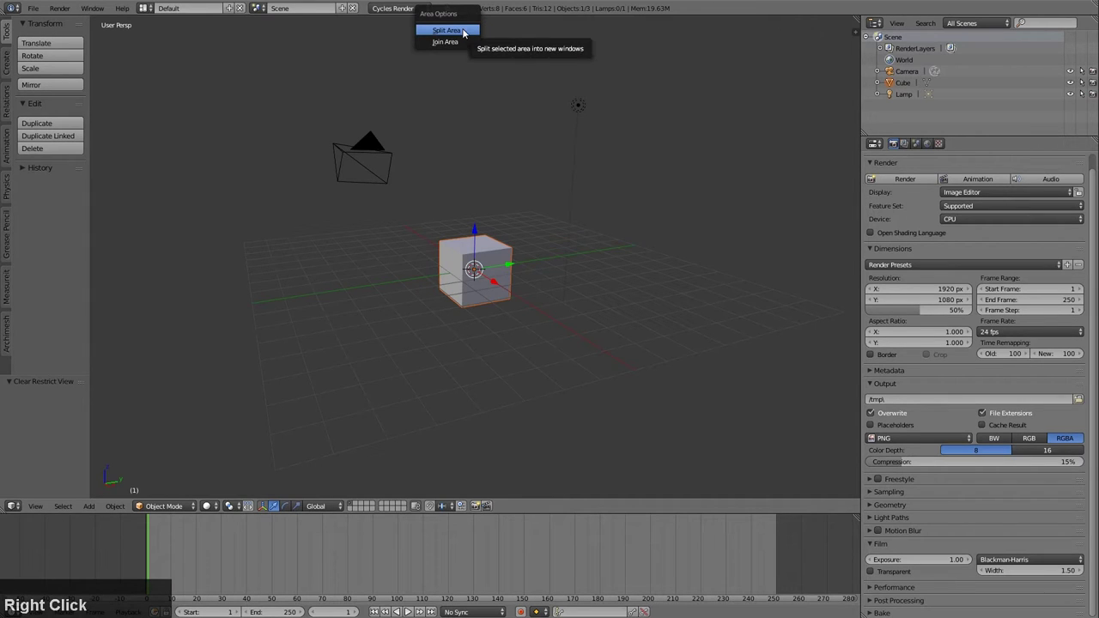
left_click(465, 36)
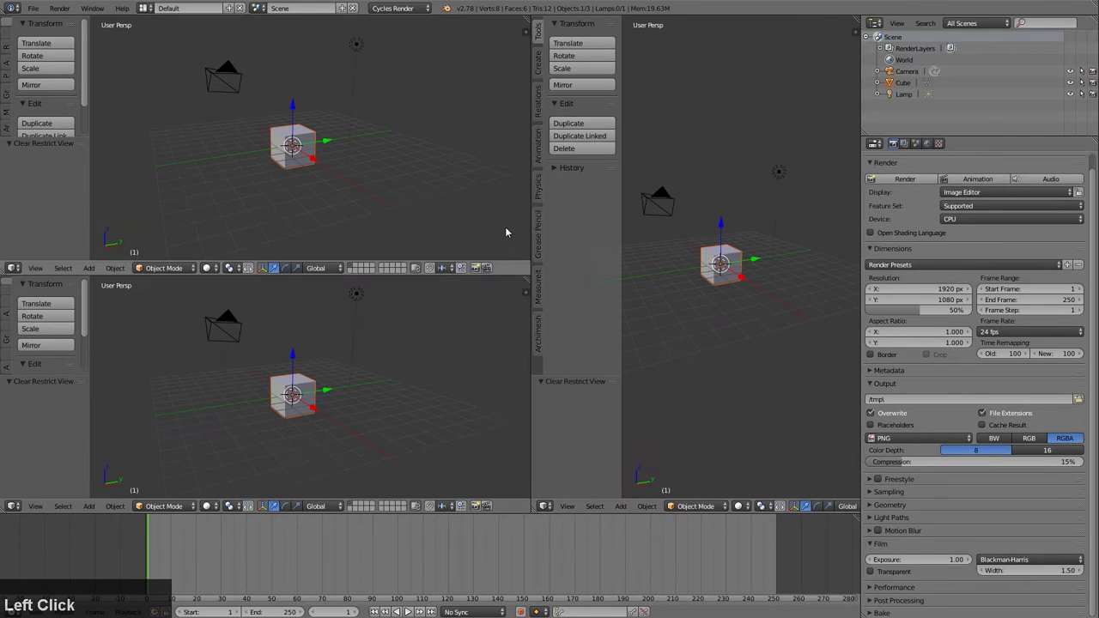
Join the two views back together into one single 3D view
right_click(422, 280)
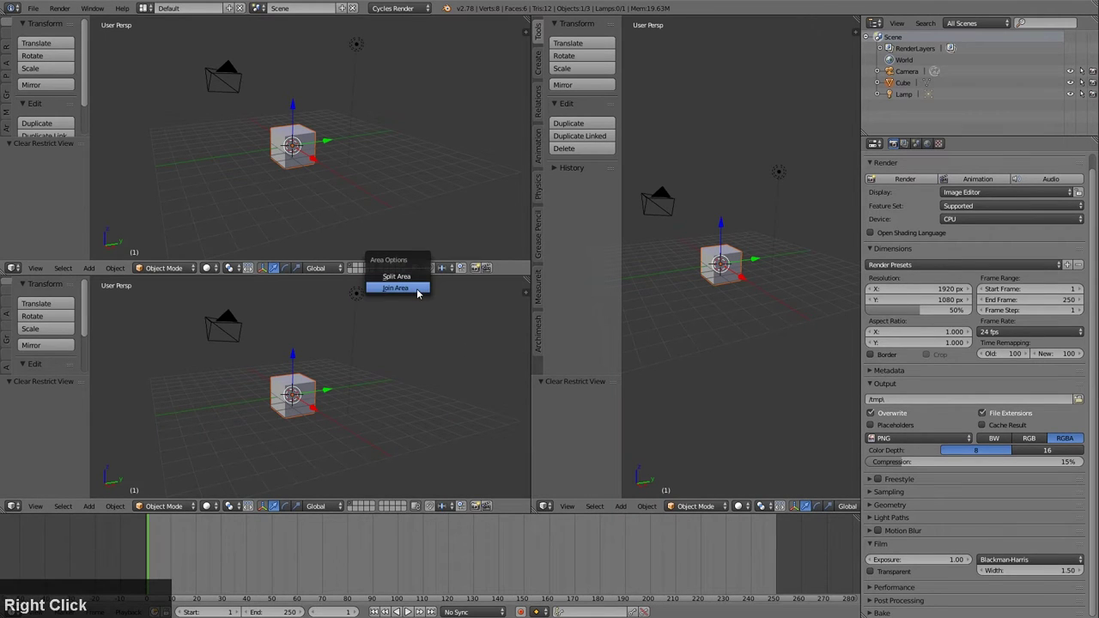
left_click(421, 294)
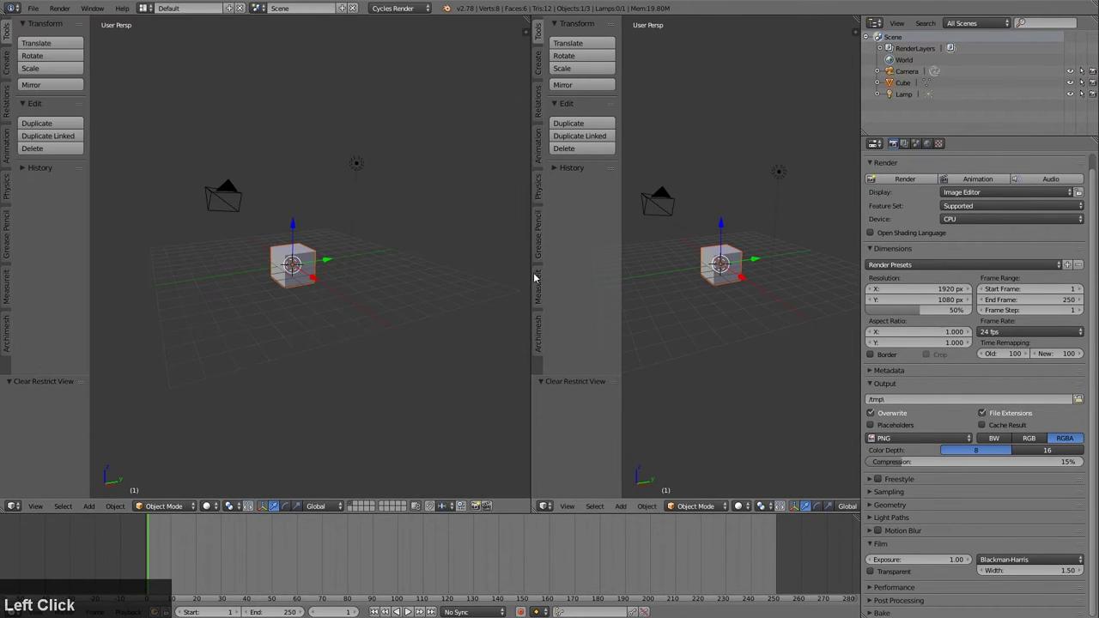
right_click(534, 276)
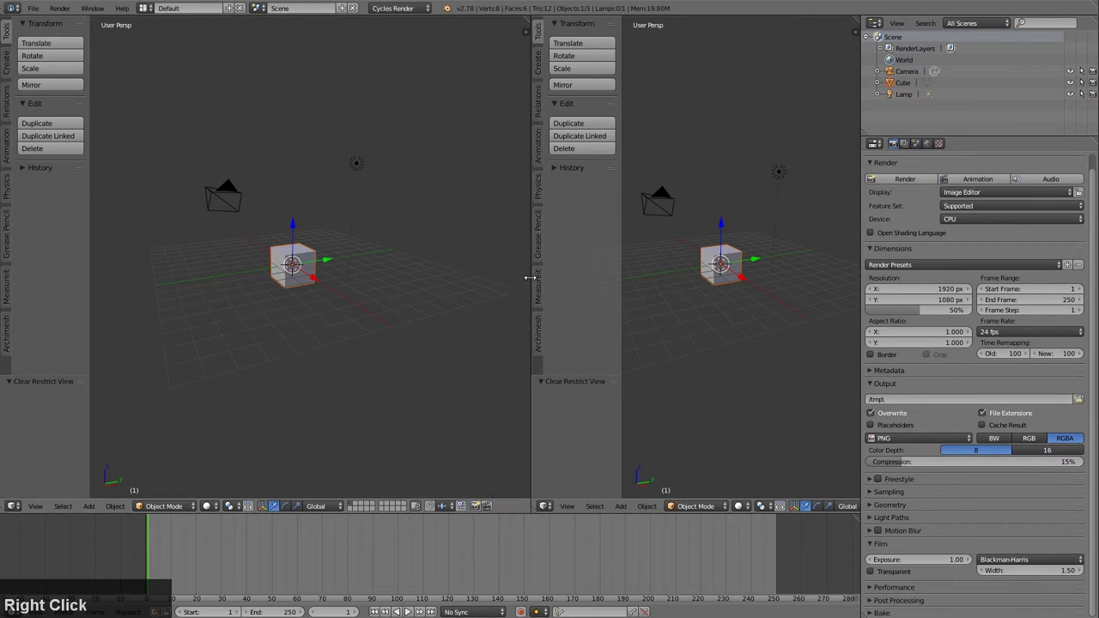
left_click(534, 282)
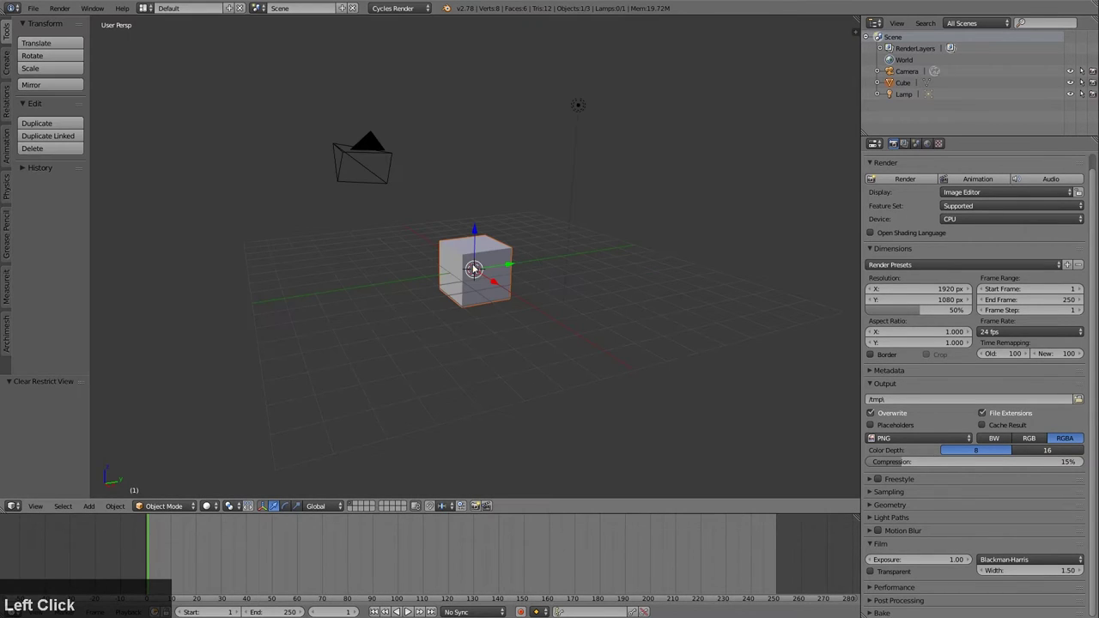
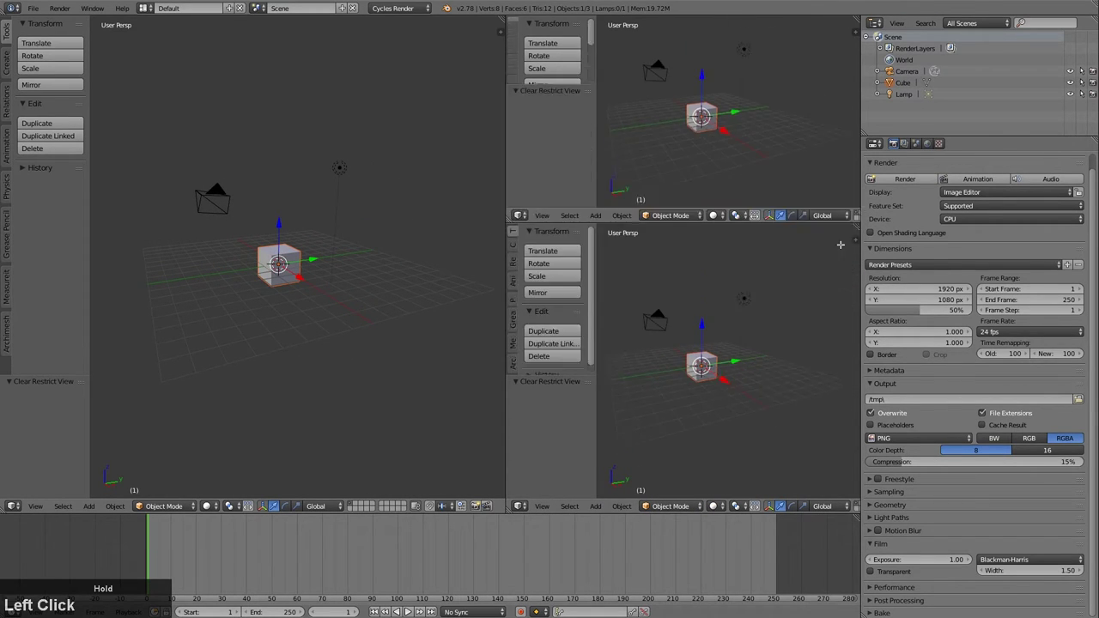
Orbit and zoom a smaller view, then switch it to a top-down view
middle_click(703, 153)
scroll("up", 3)
middle_click(747, 186)
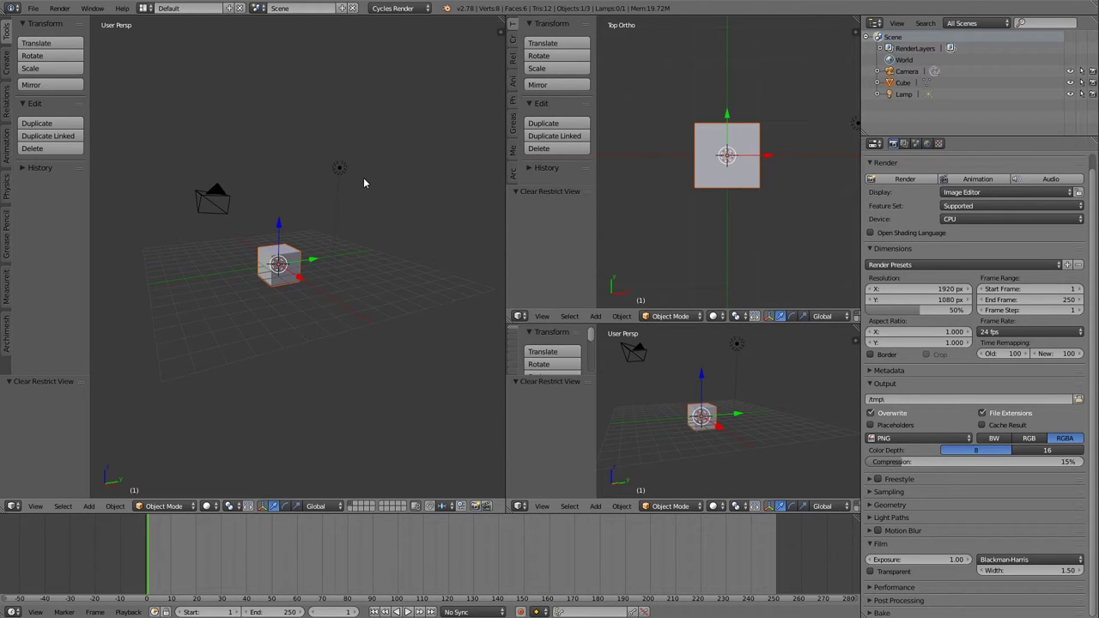
Toggle the side shelf in the large perspective view
left_click(33, 510)
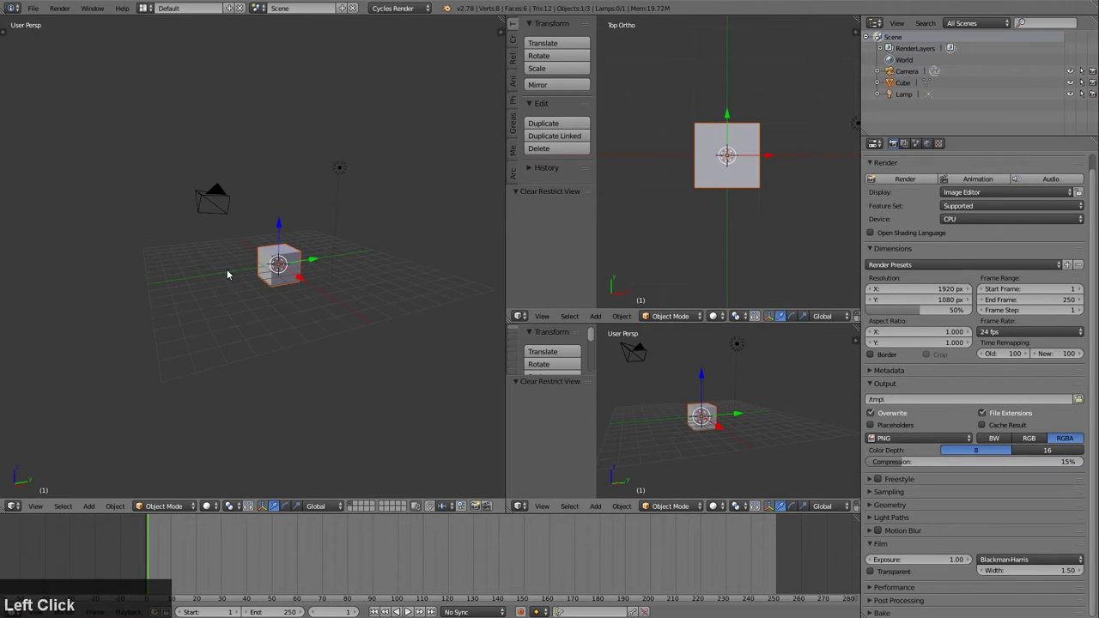
key("t")
key("n")
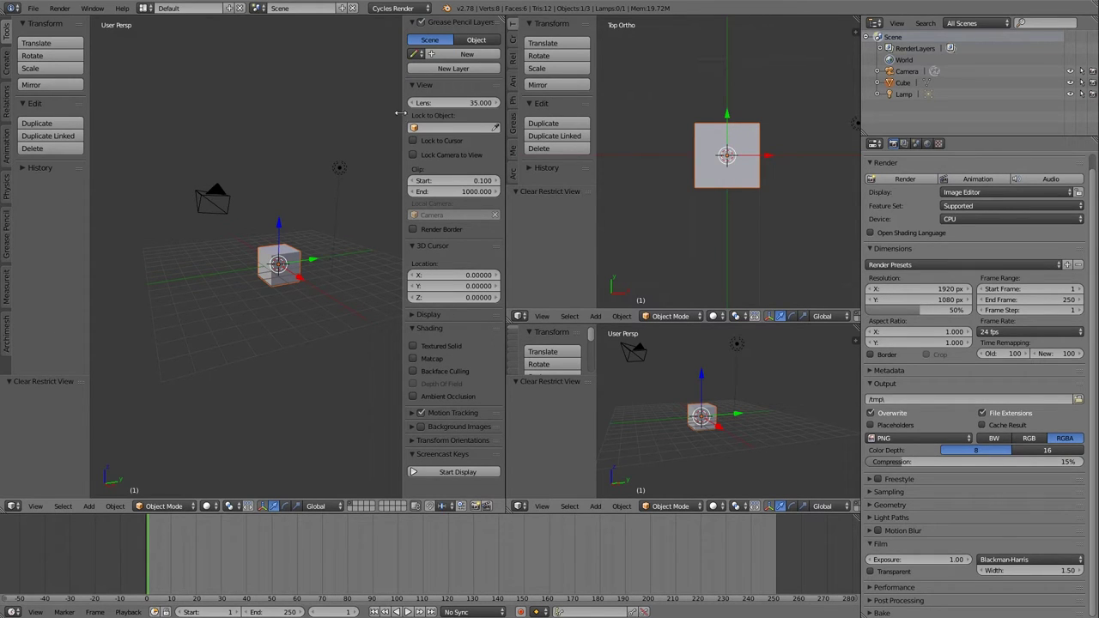
key("n")
type("nt")
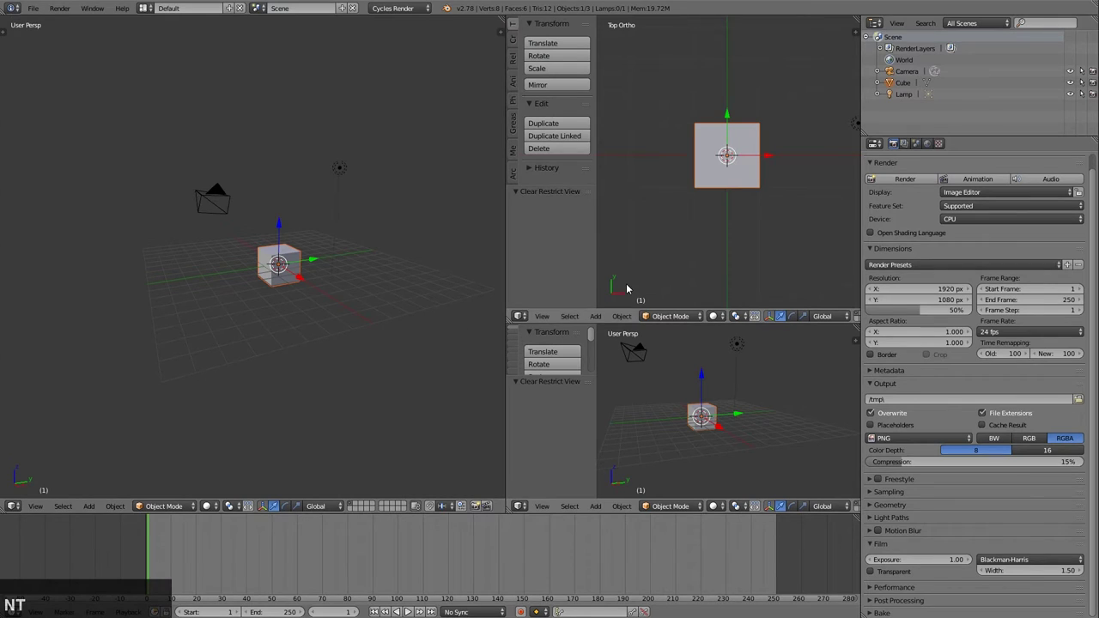
key("t")
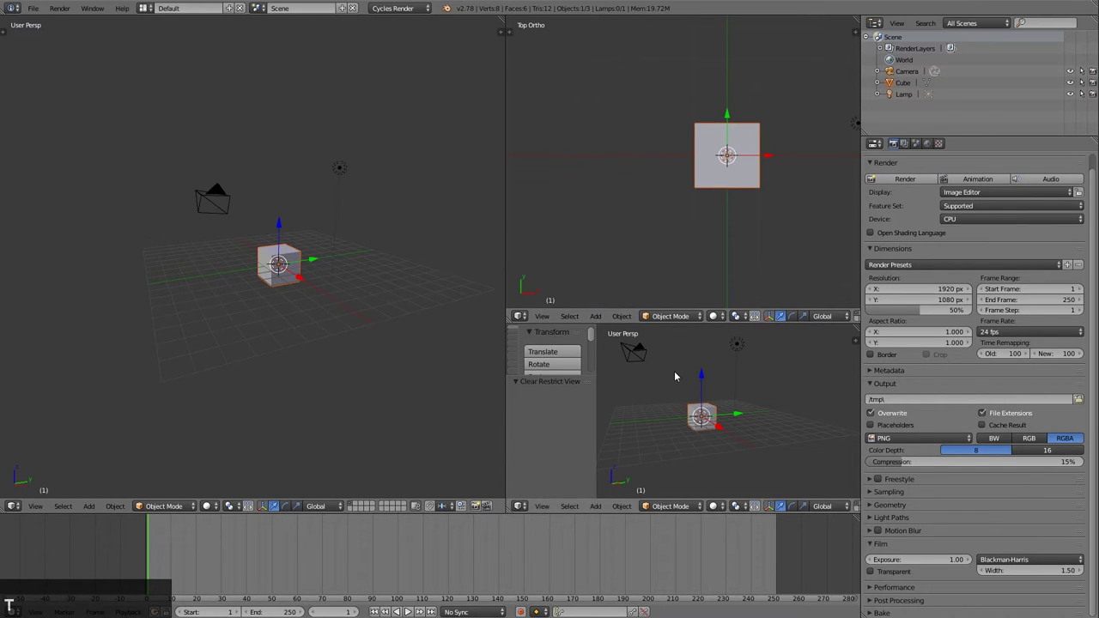
key("t")
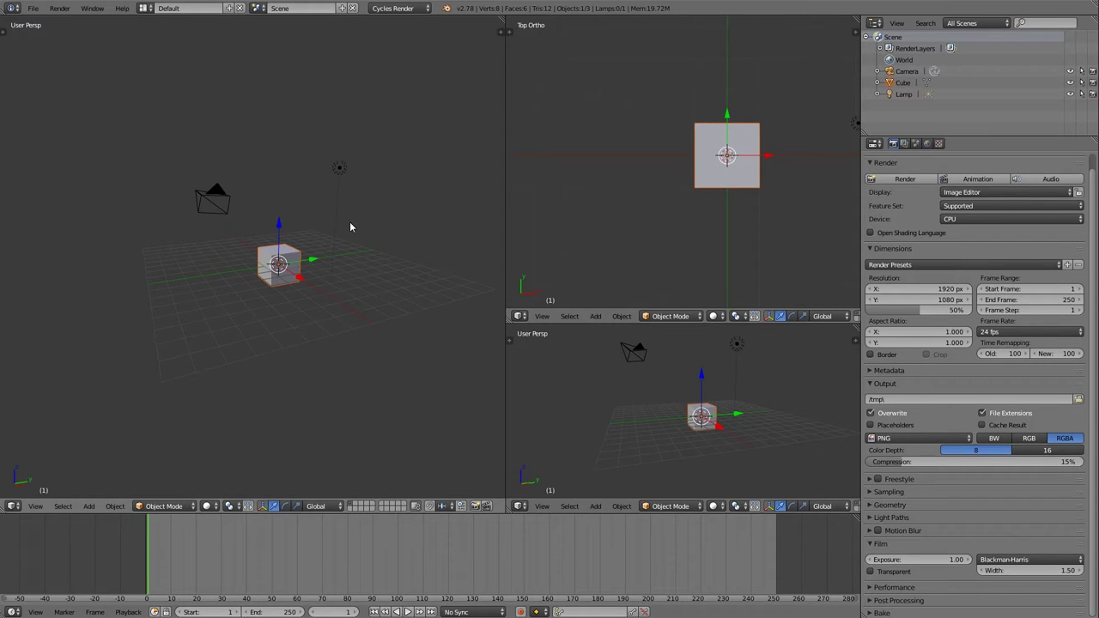
key("t")
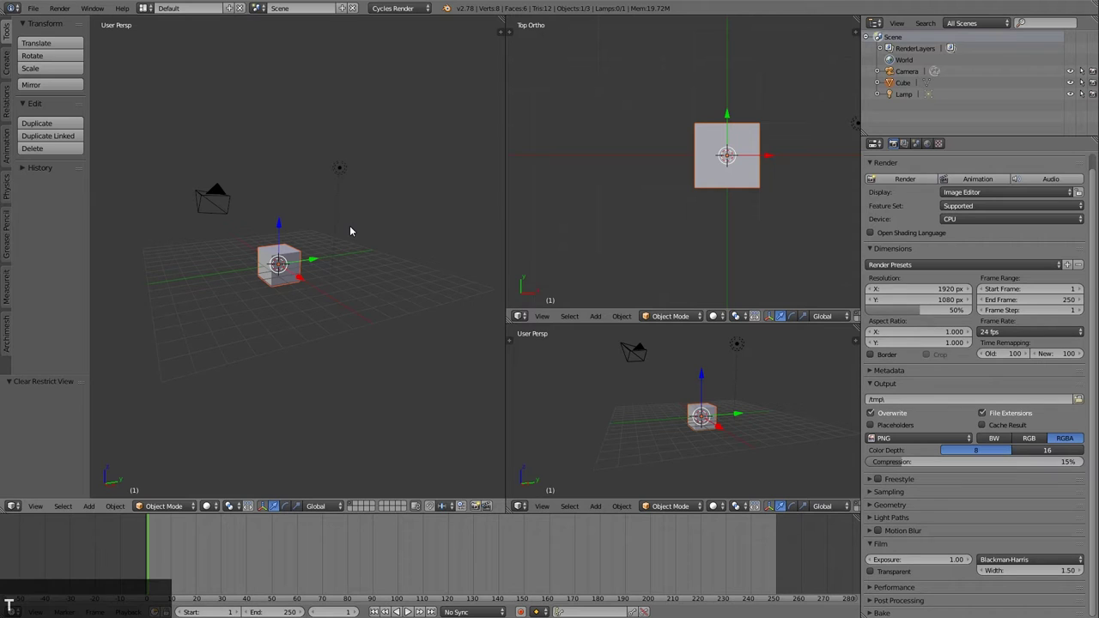
key("t")
key("t")
key("t")
key("n")
key("n")
key("n")
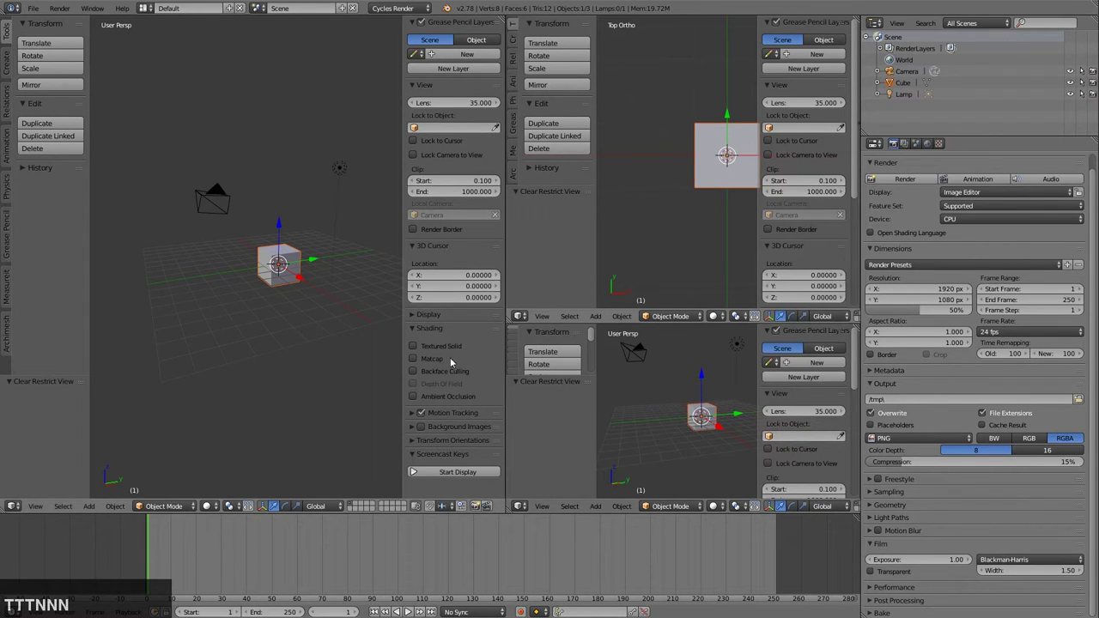
key("n")
key("t")
key("t")
key("n")
key("n")
key("t")
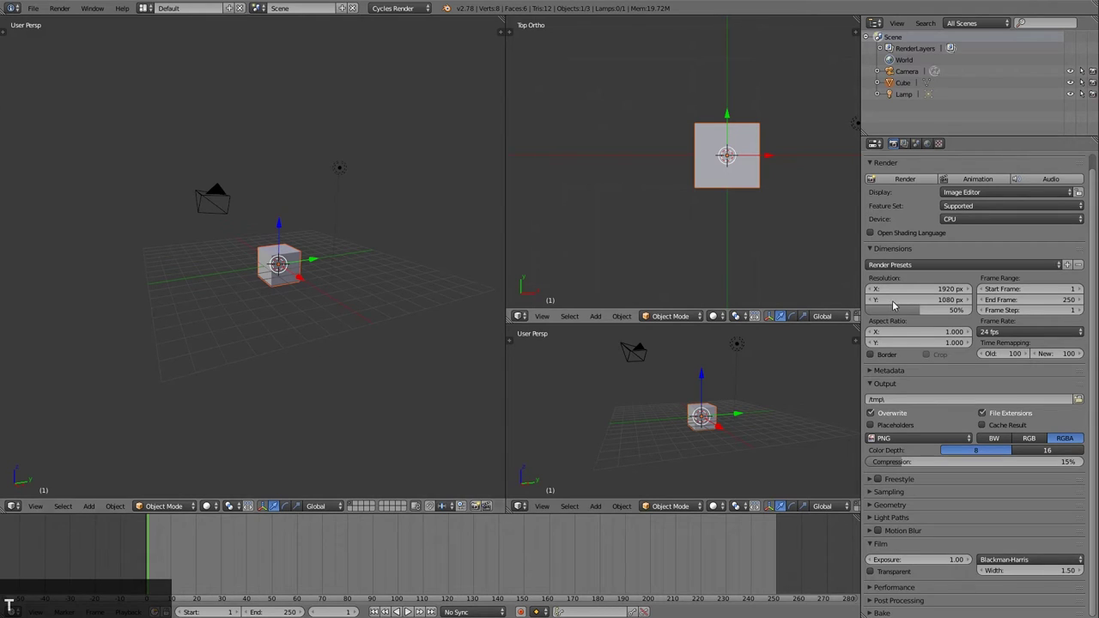
key("t")
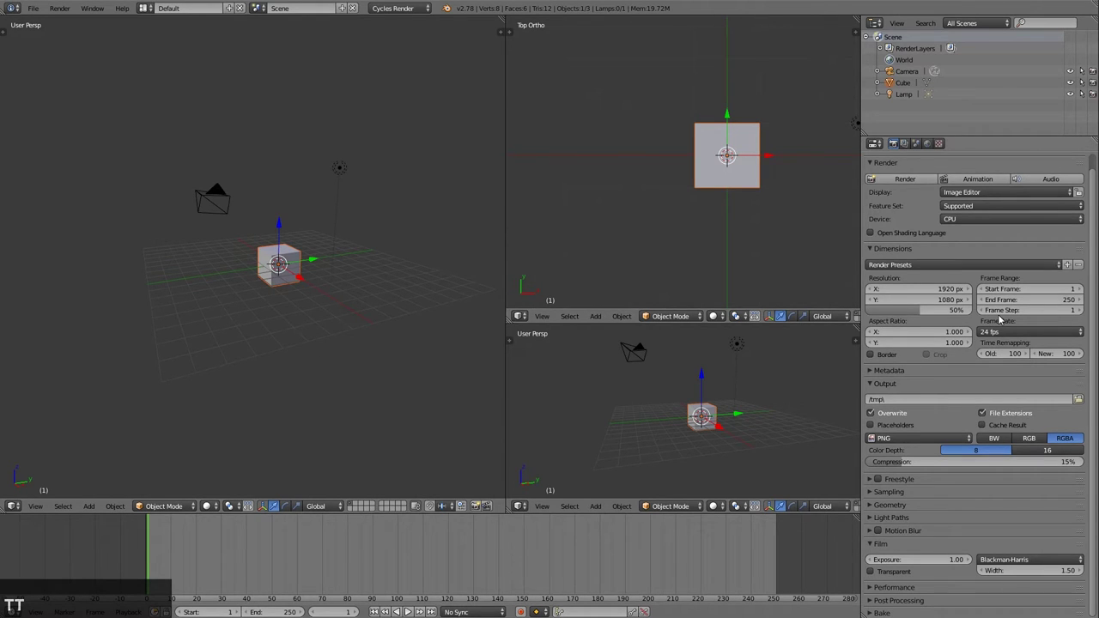
Orbit and zoom the large perspective view to centre closely on the cube
key("t")
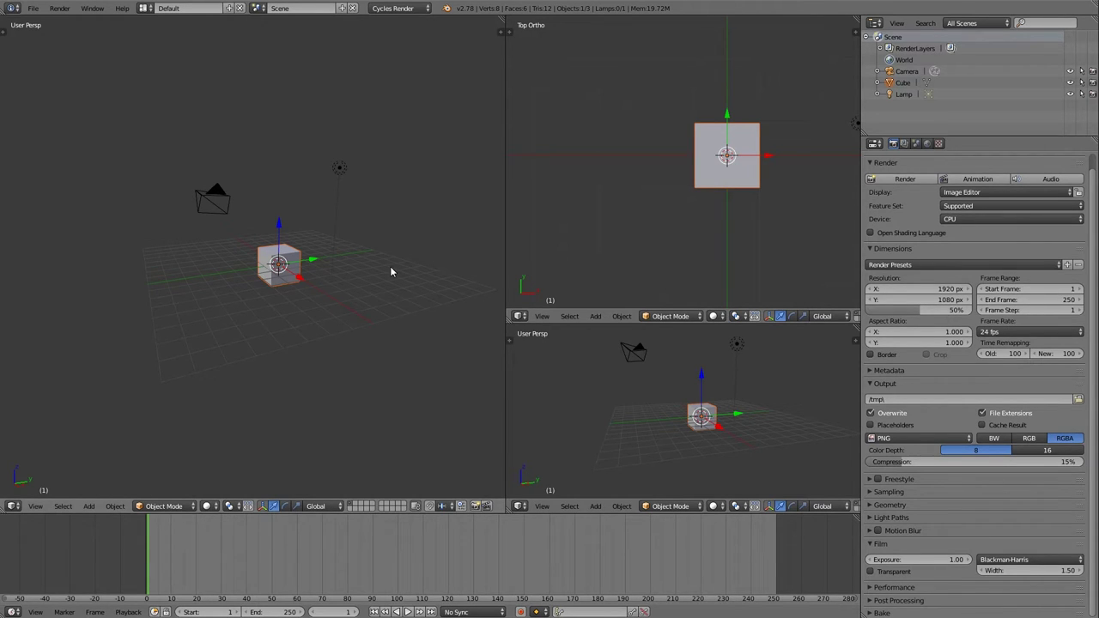
middle_click(360, 313)
scroll("up", 3)
middle_click(309, 290)
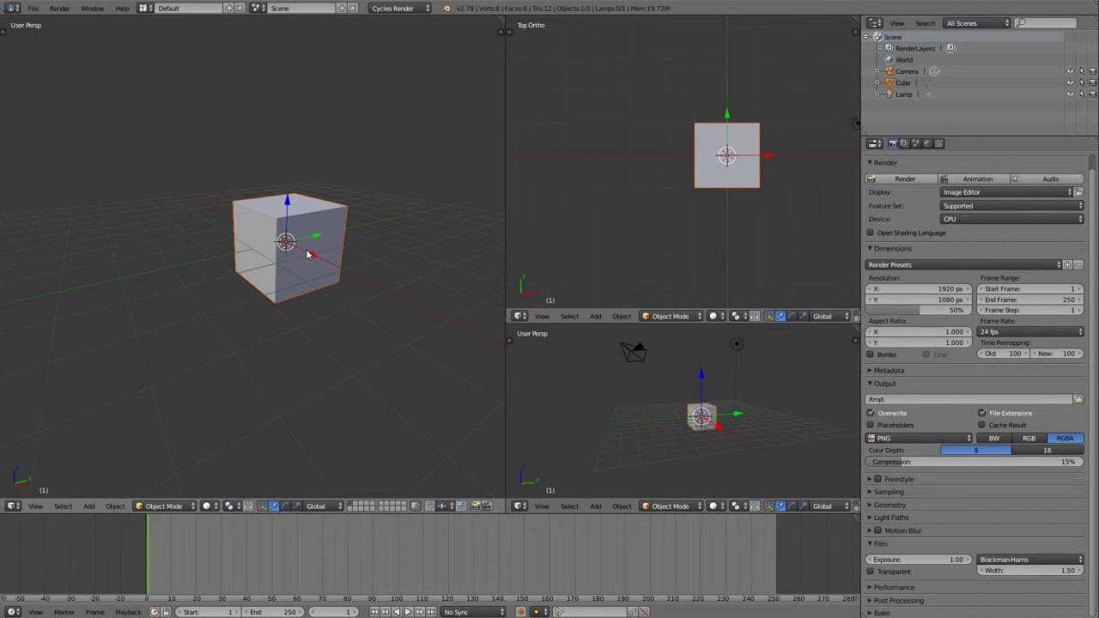
Maximize the perspective view so it fills the whole window
key("space")
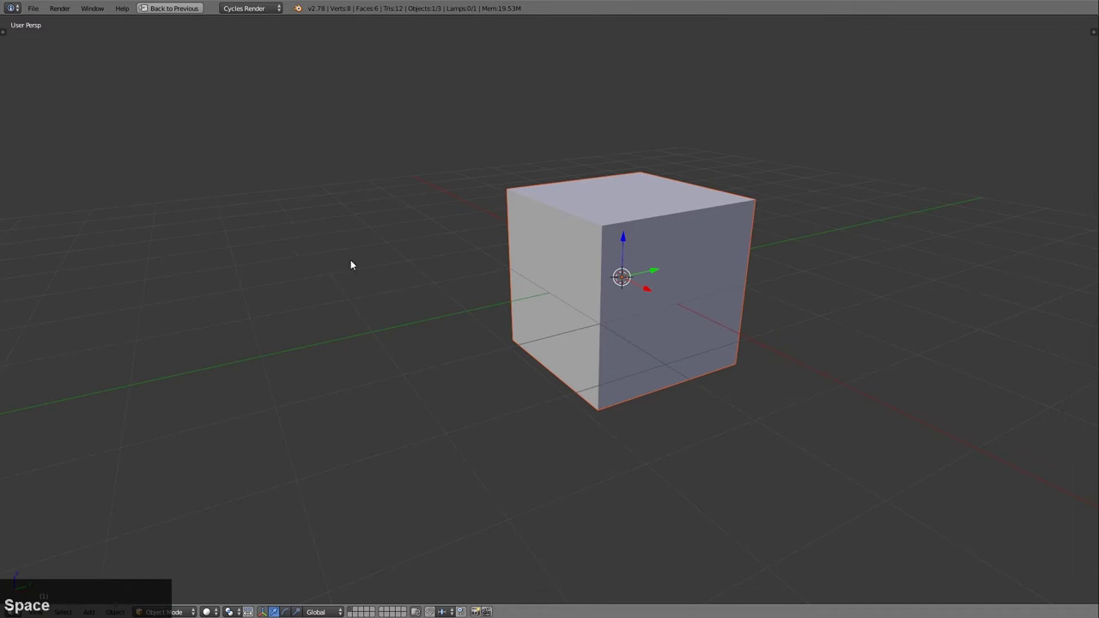
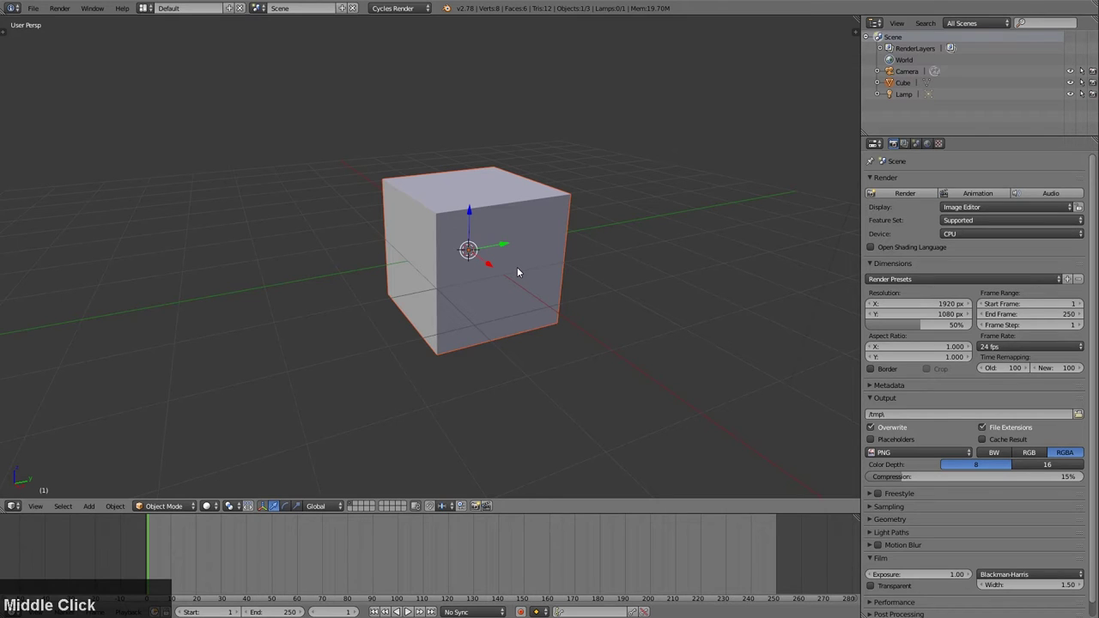
Zoom in and out and orbit around the enlarged cube, ending looking down onto it
scroll("up", 3)
scroll("down", 3)
scroll("up", 3)
scroll("down", 3)
scroll("up", 3)
middle_click(540, 283)
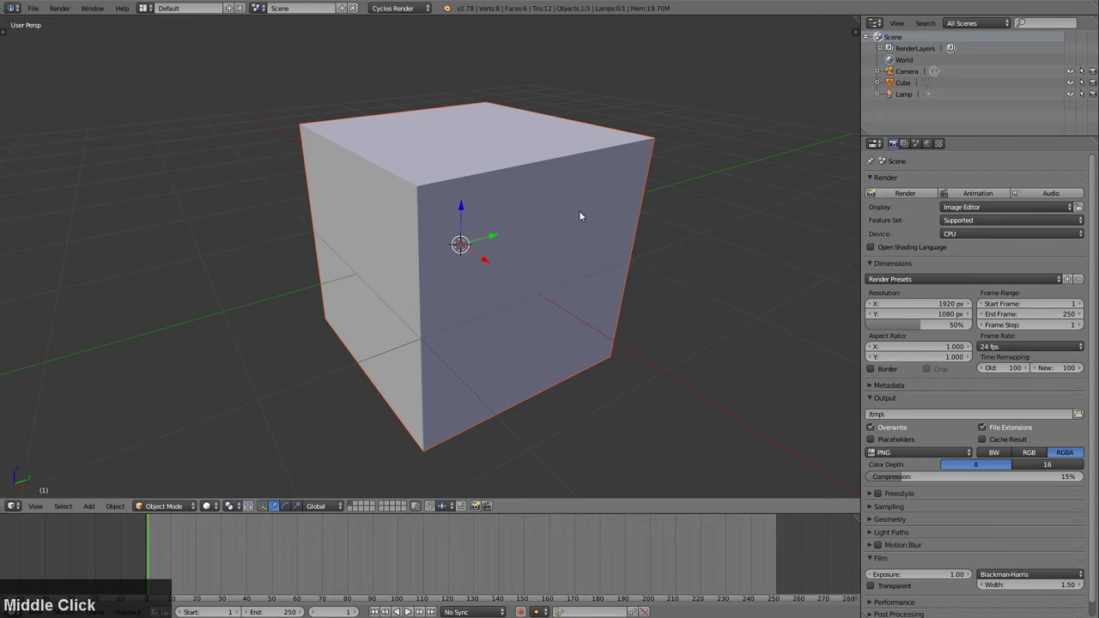
middle_click(578, 254)
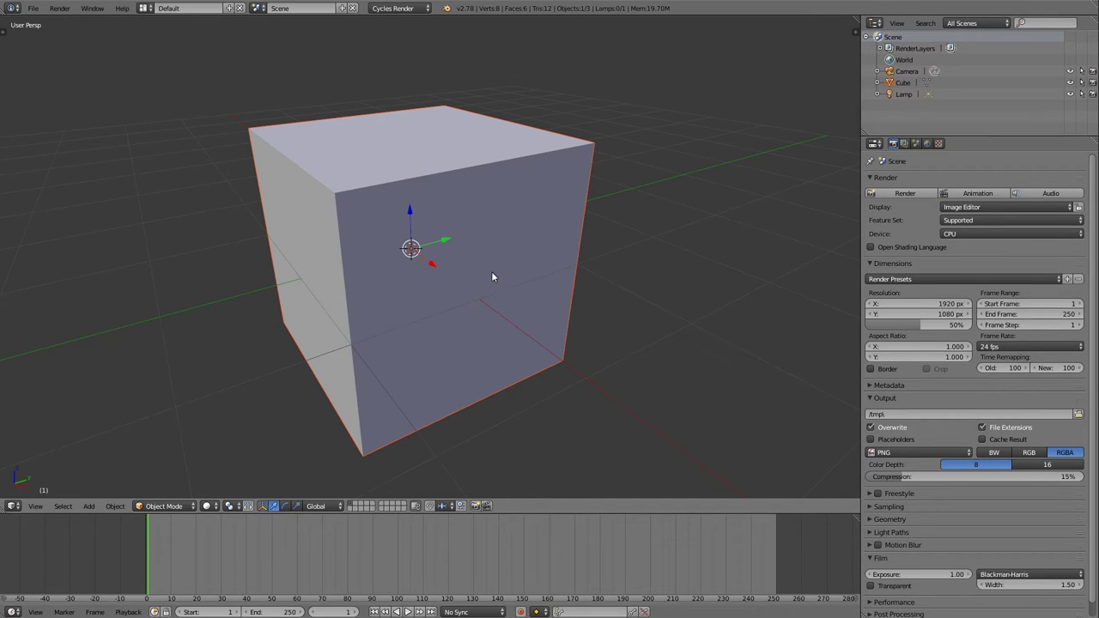
middle_click(498, 282)
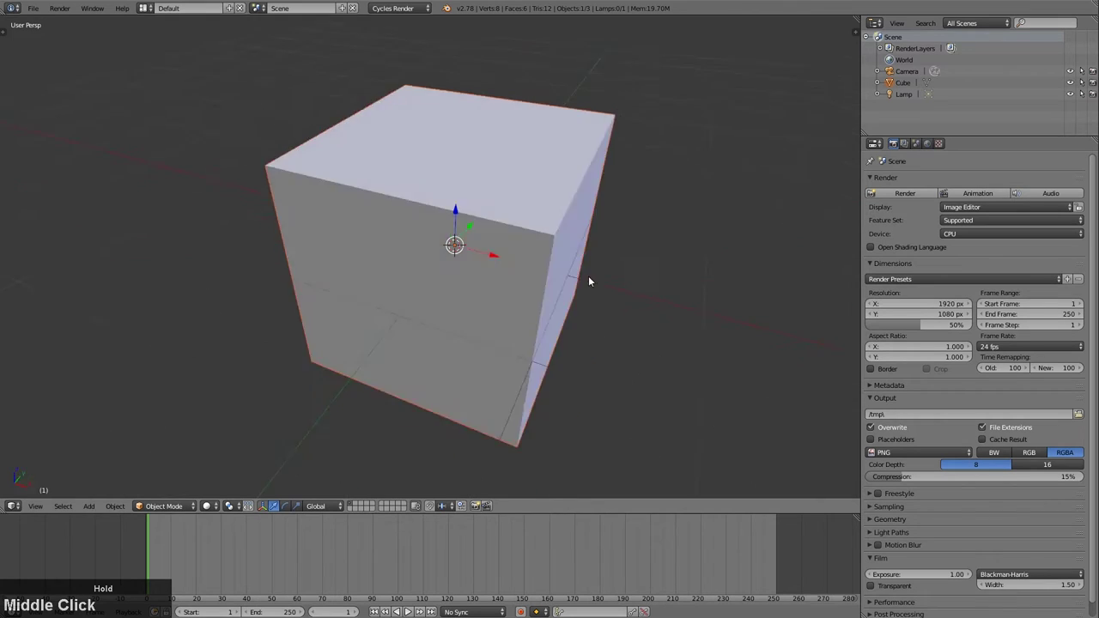
Zoom and orbit back to a centred front-on overview of the cube
scroll("up", 3)
scroll("down", 3)
scroll("up", 3)
scroll("down", 3)
middle_click(492, 293)
scroll("down", 3)
middle_click(512, 282)
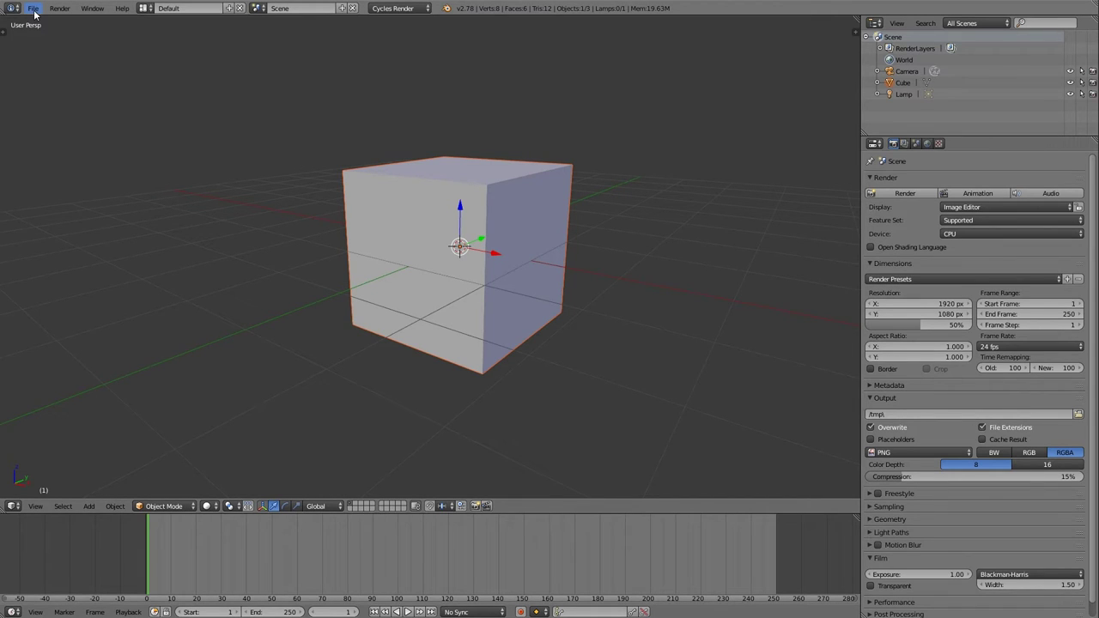
Load the bicycle scene and orbit and zoom to a tilted three-quarter view of the bike
left_click(38, 12)
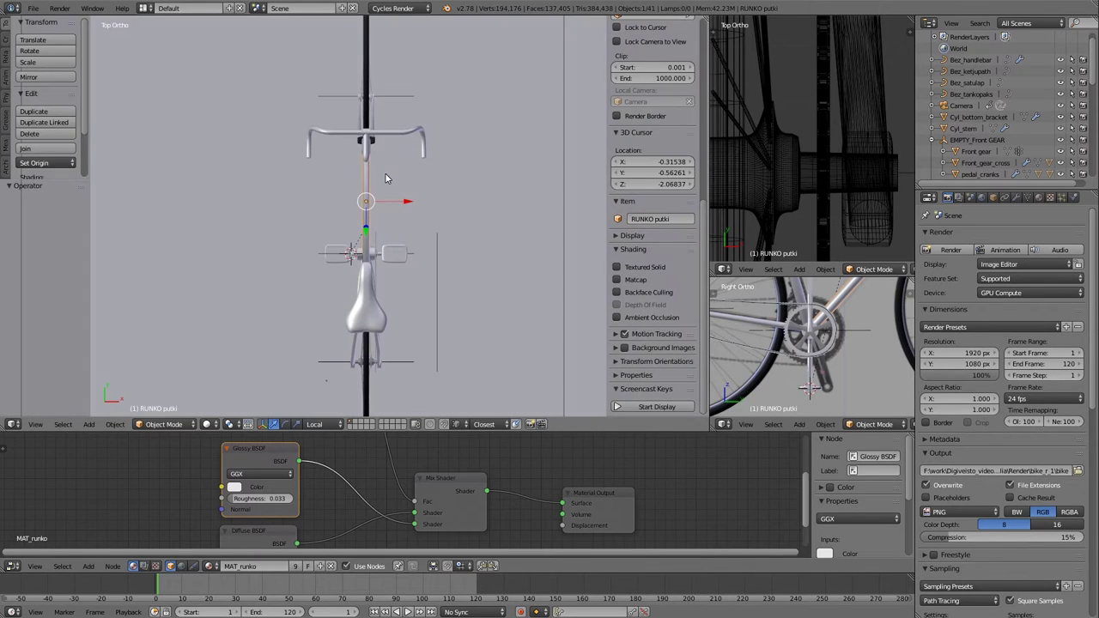
scroll("down", 3)
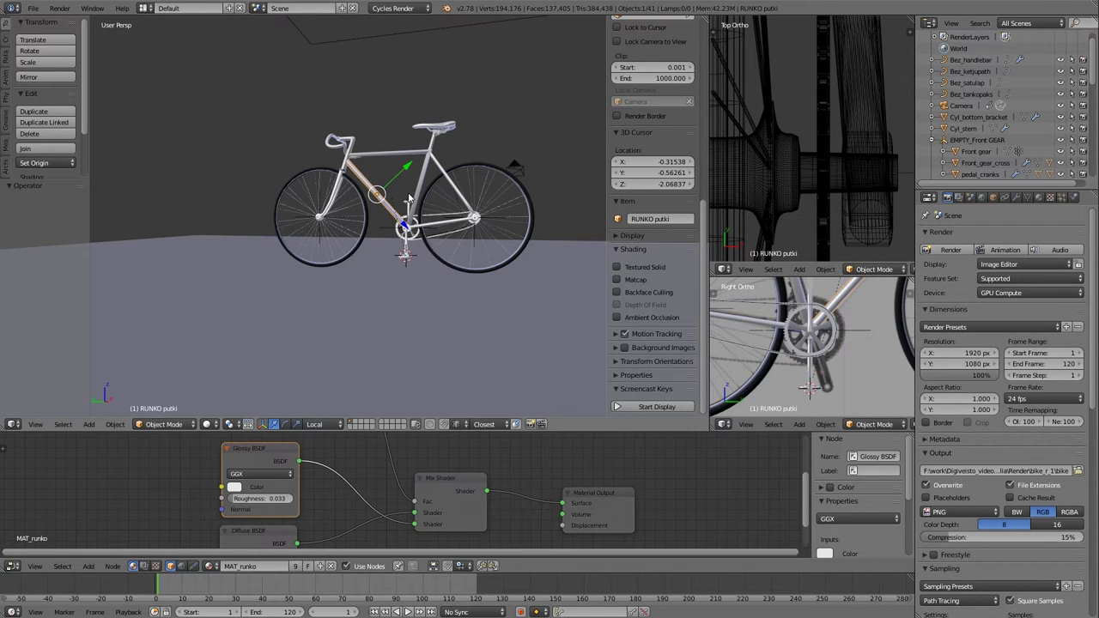
middle_click(460, 220)
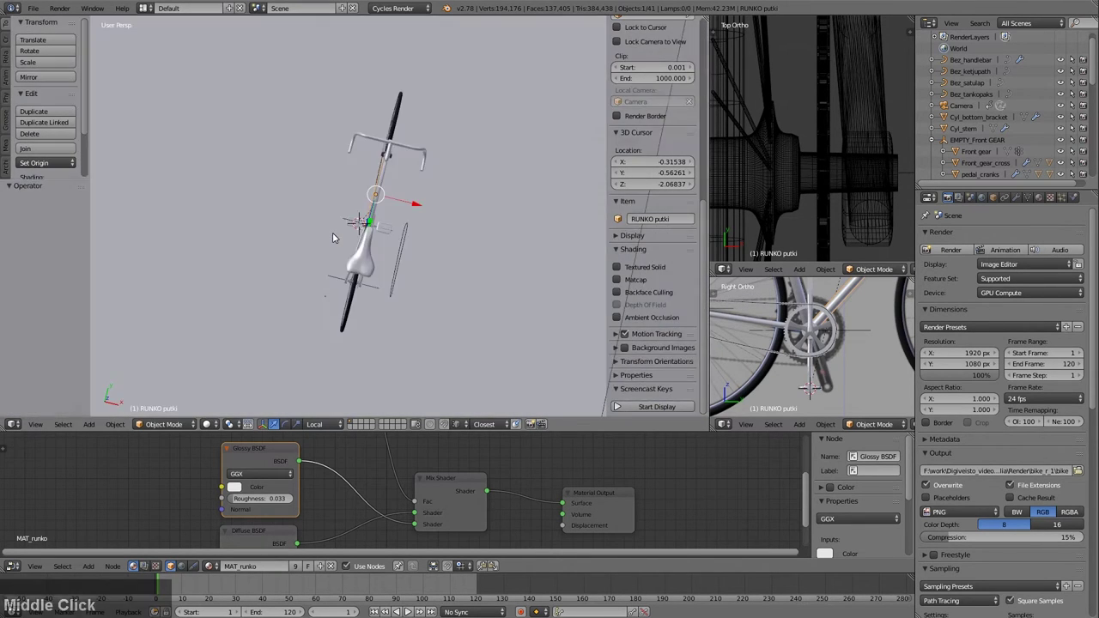
middle_click(397, 236)
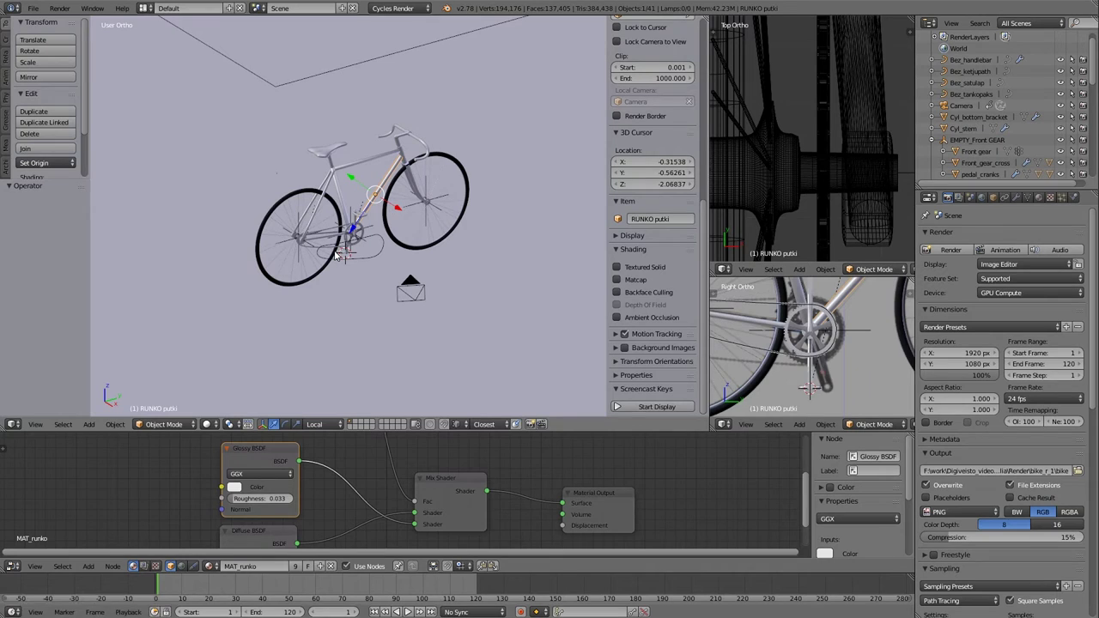
scroll("up", 3)
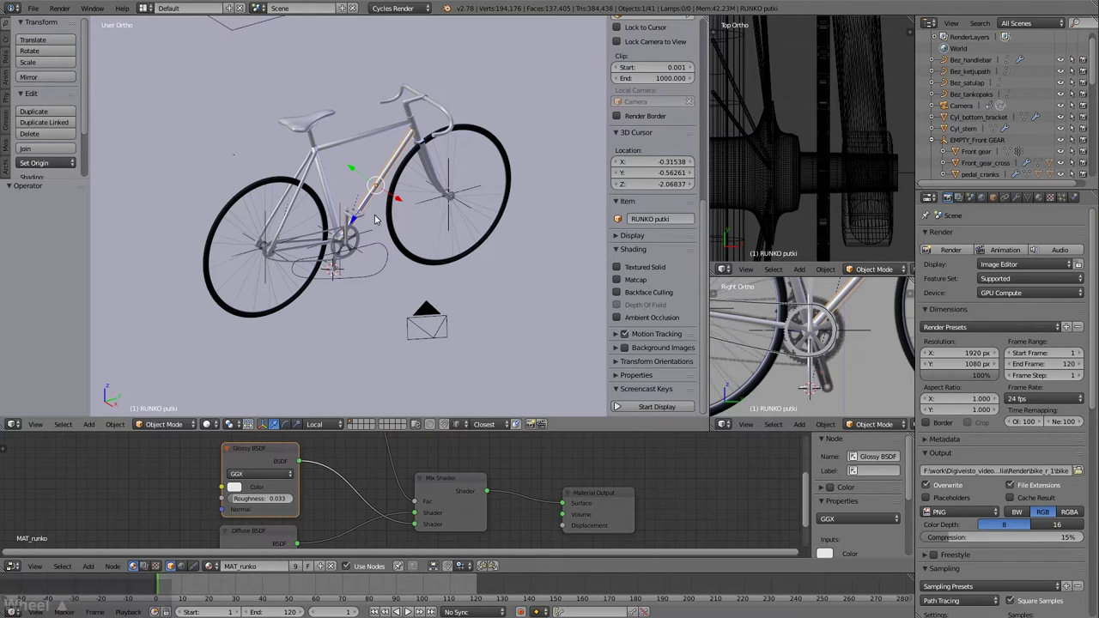
Reframe the bicycle through the scene camera and zoom in close on it
middle_click(292, 217)
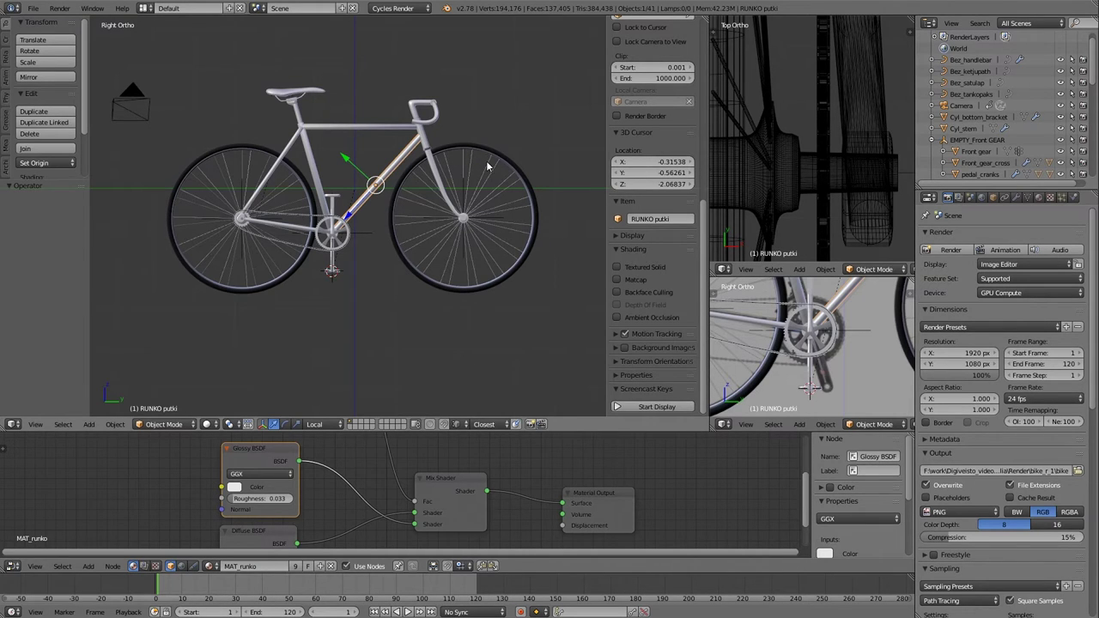
middle_click(491, 164)
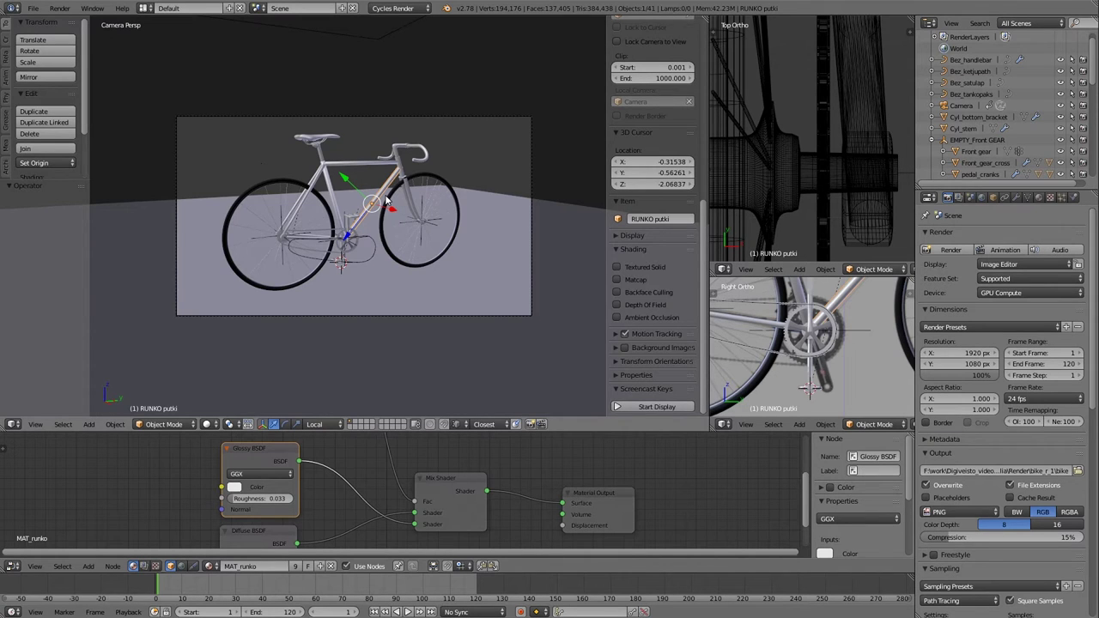
middle_click(437, 244)
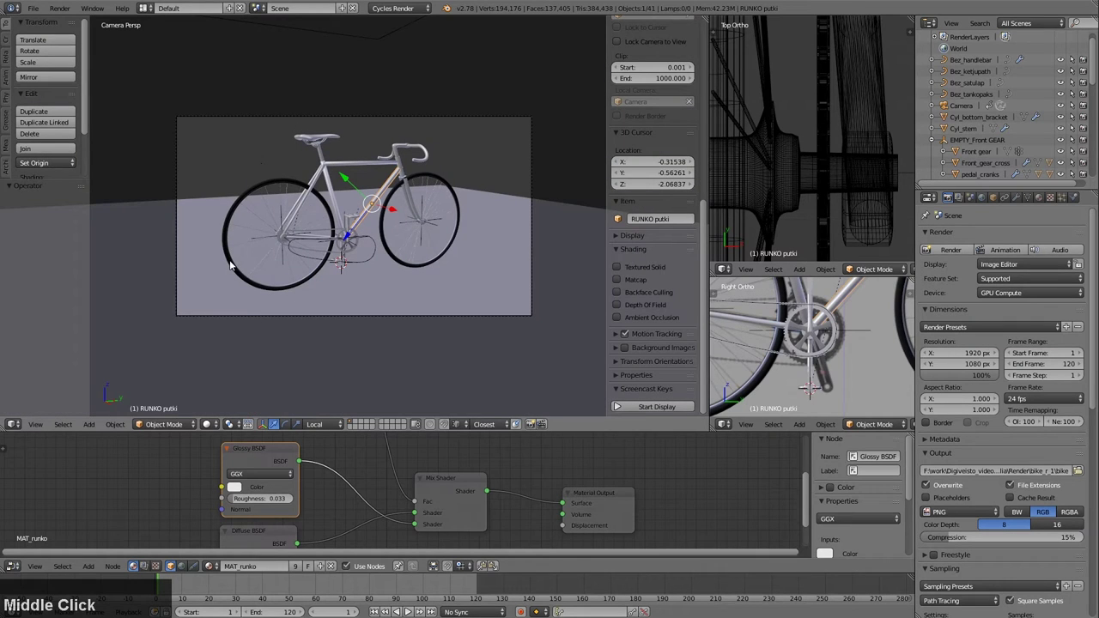
scroll("up", 3)
left_click(351, 235)
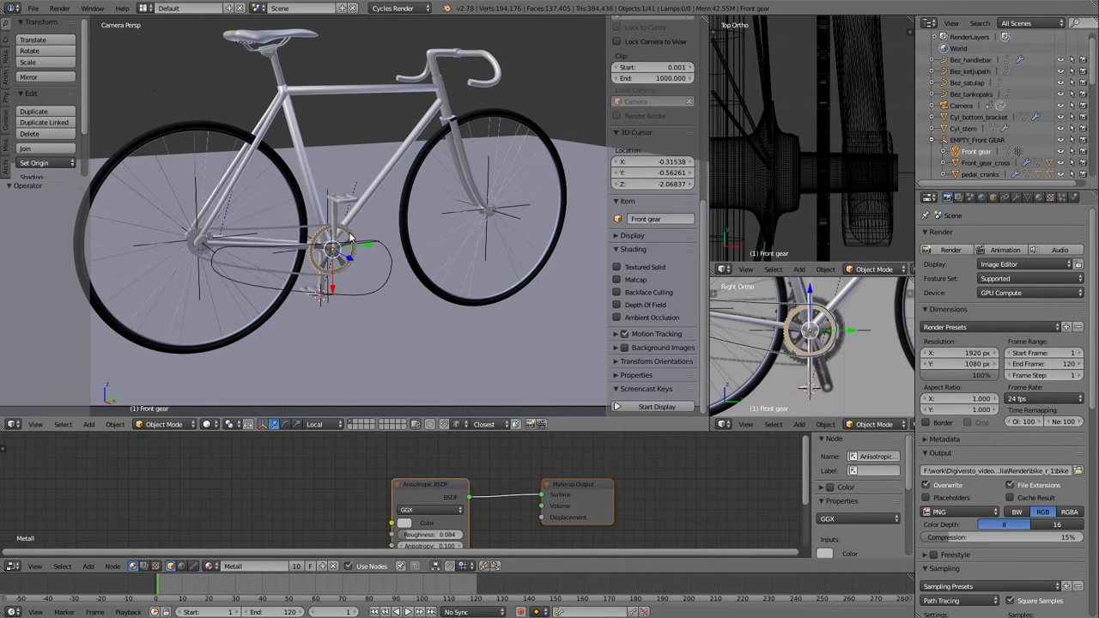
scroll("up", 3)
middle_click(469, 207)
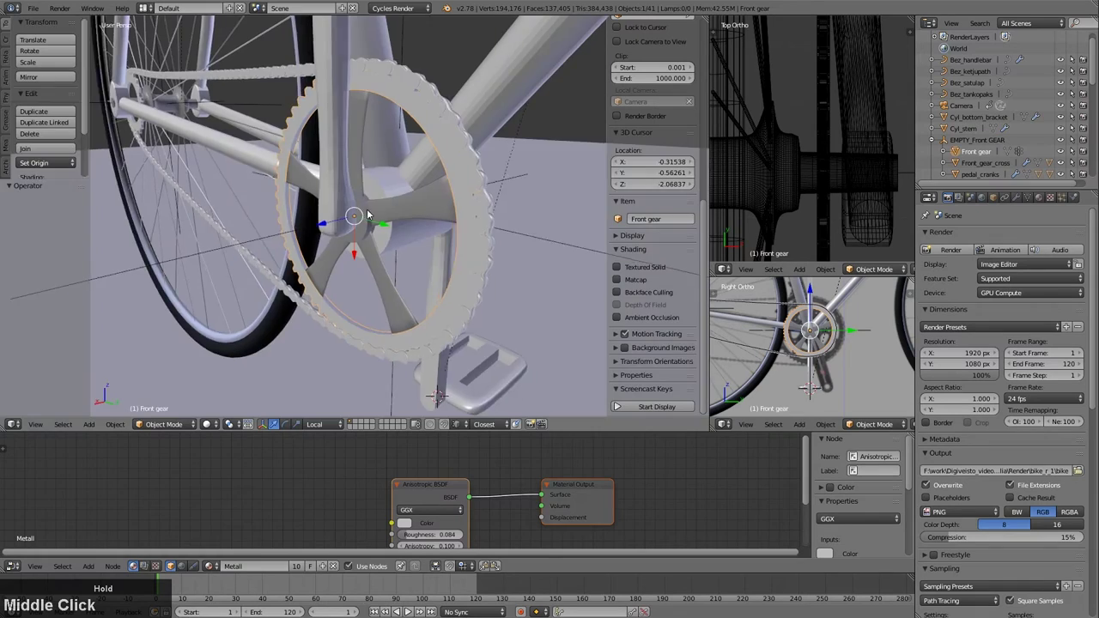
scroll("down", 3)
middle_click(428, 217)
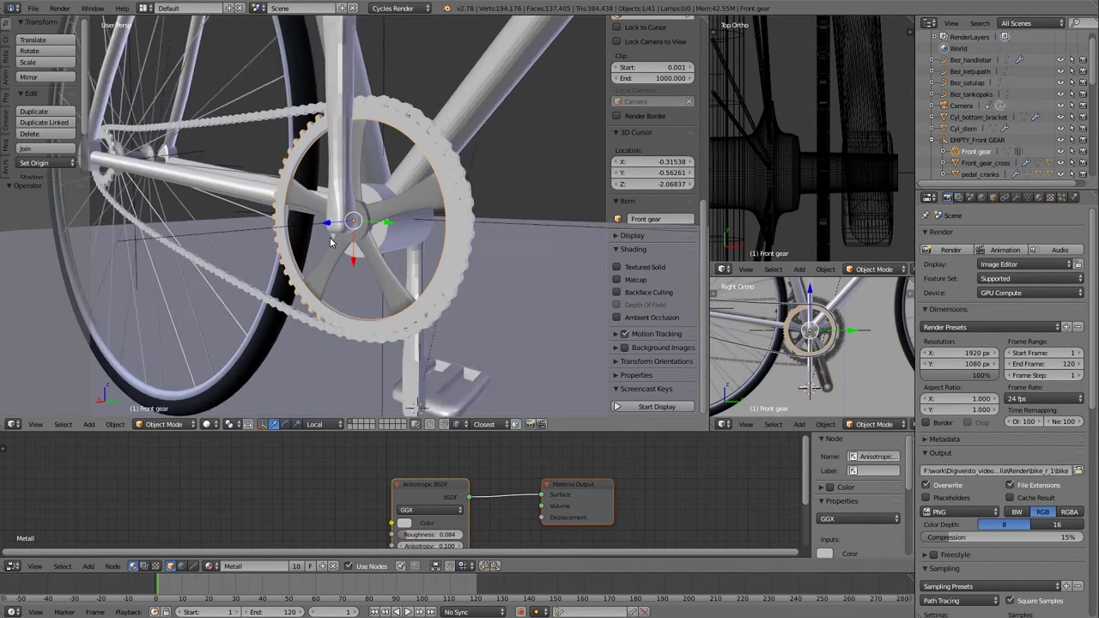
middle_click(452, 220)
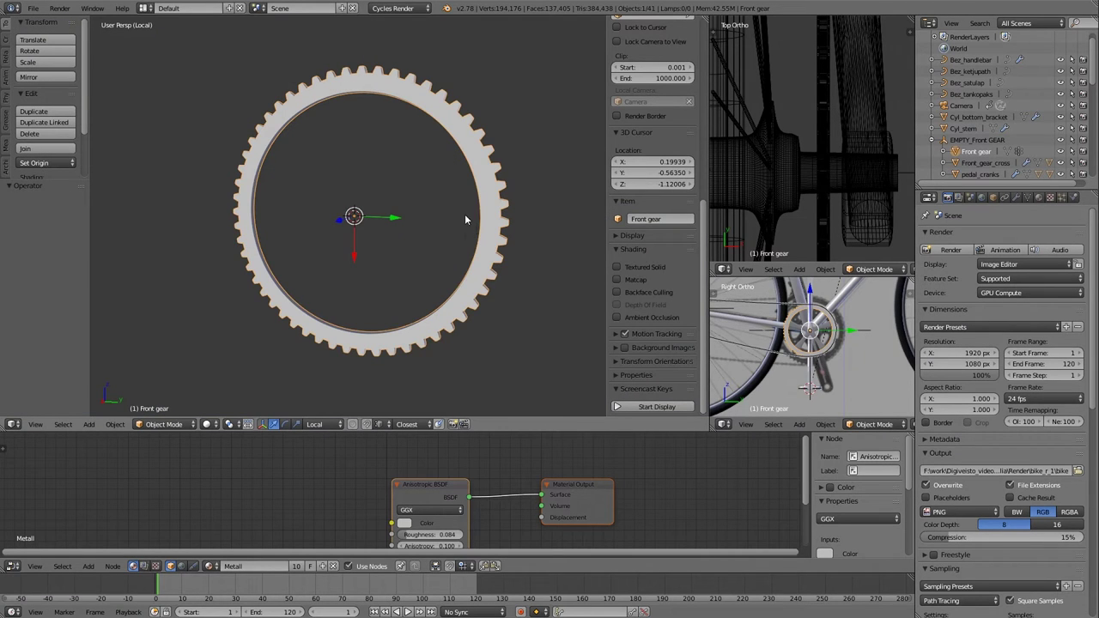
middle_click(469, 207)
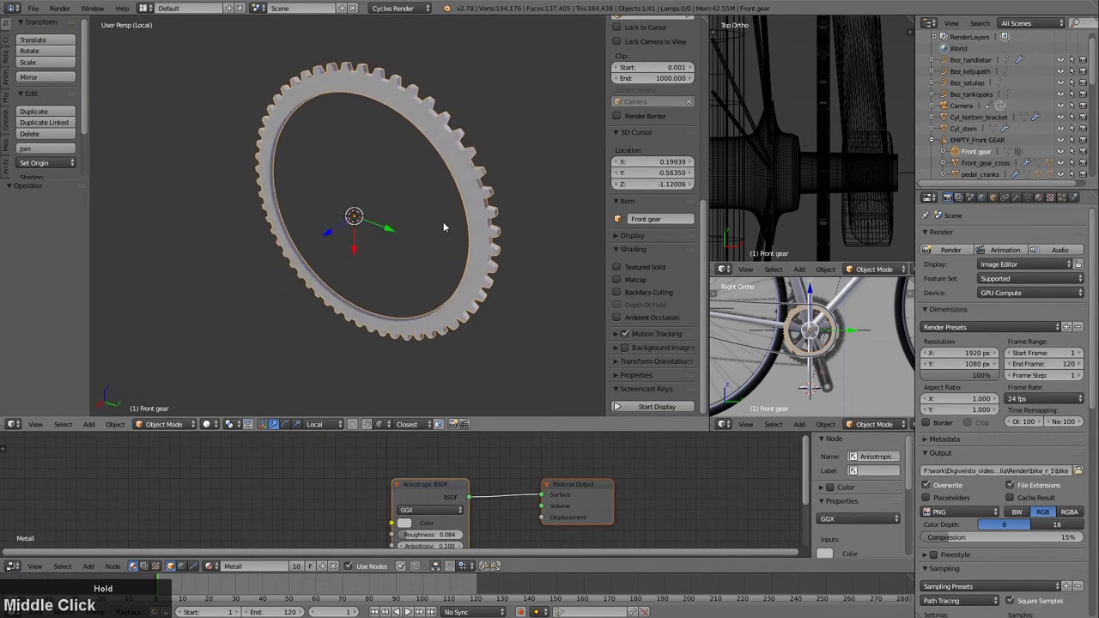
Zoom and adjust the viewpoint to frame the bike's front gear and chain closely
scroll("down", 3)
scroll("up", 3)
scroll("down", 3)
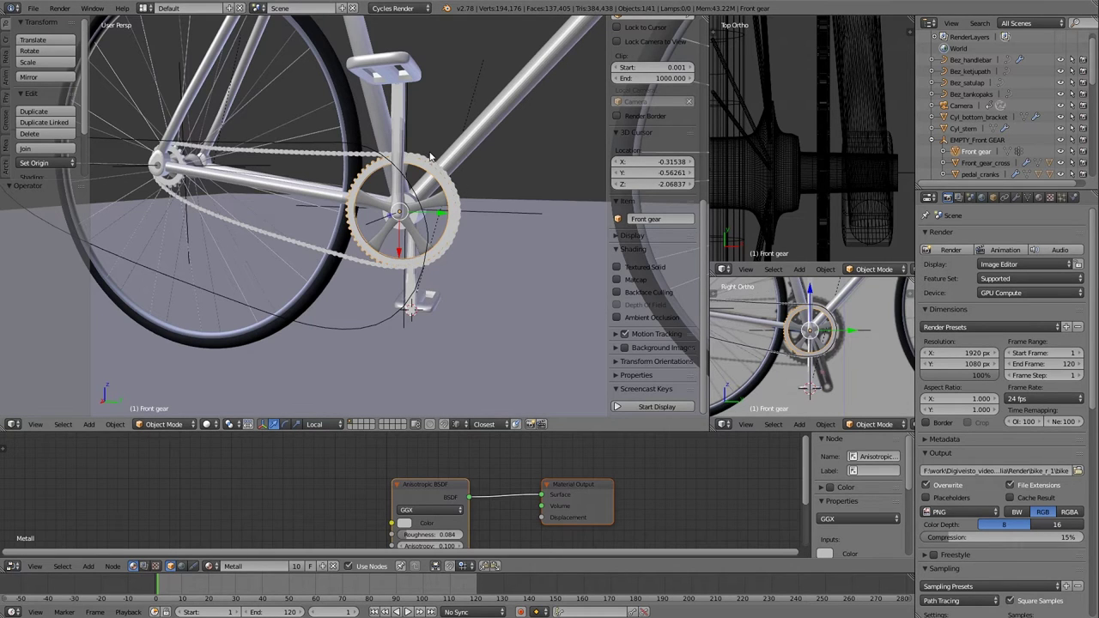
middle_click(456, 162)
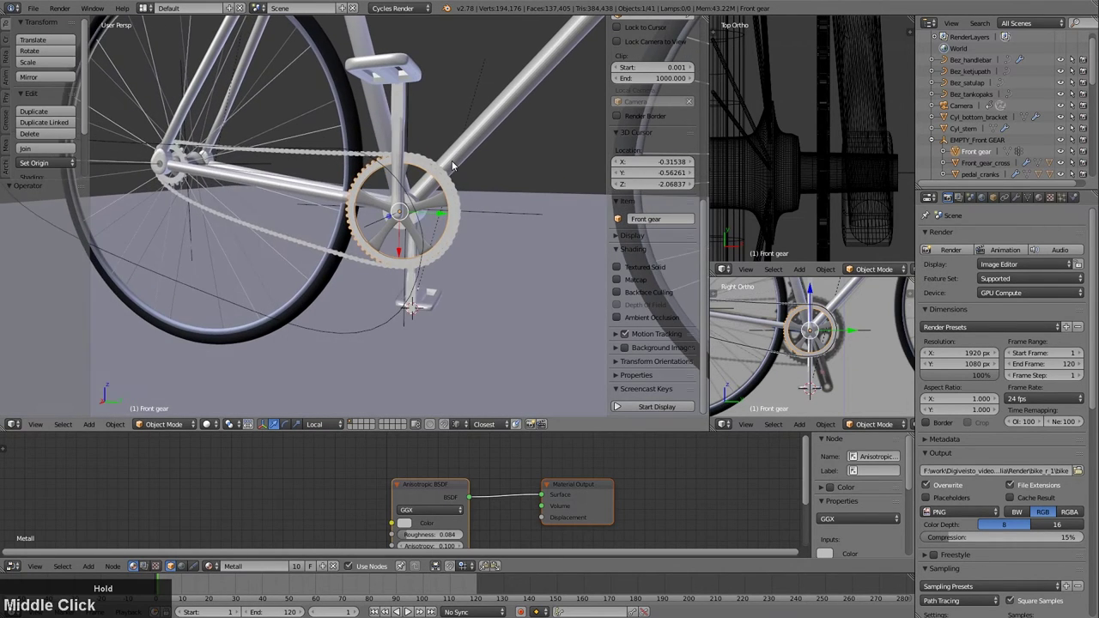
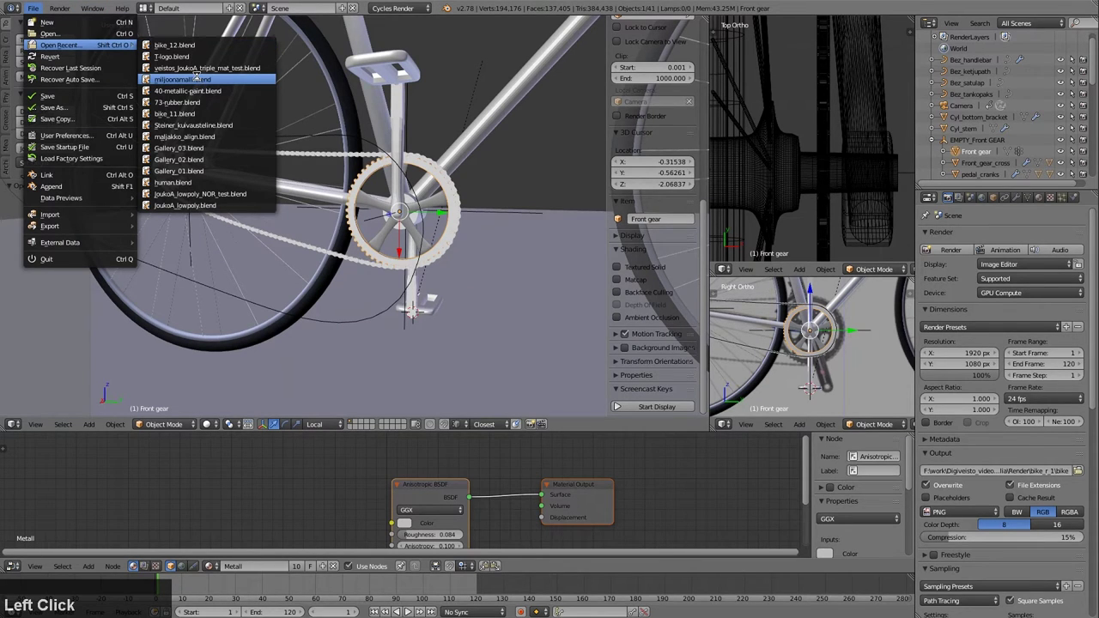
Orbit and zoom around the terrain plane to look across its peaks
middle_click(490, 207)
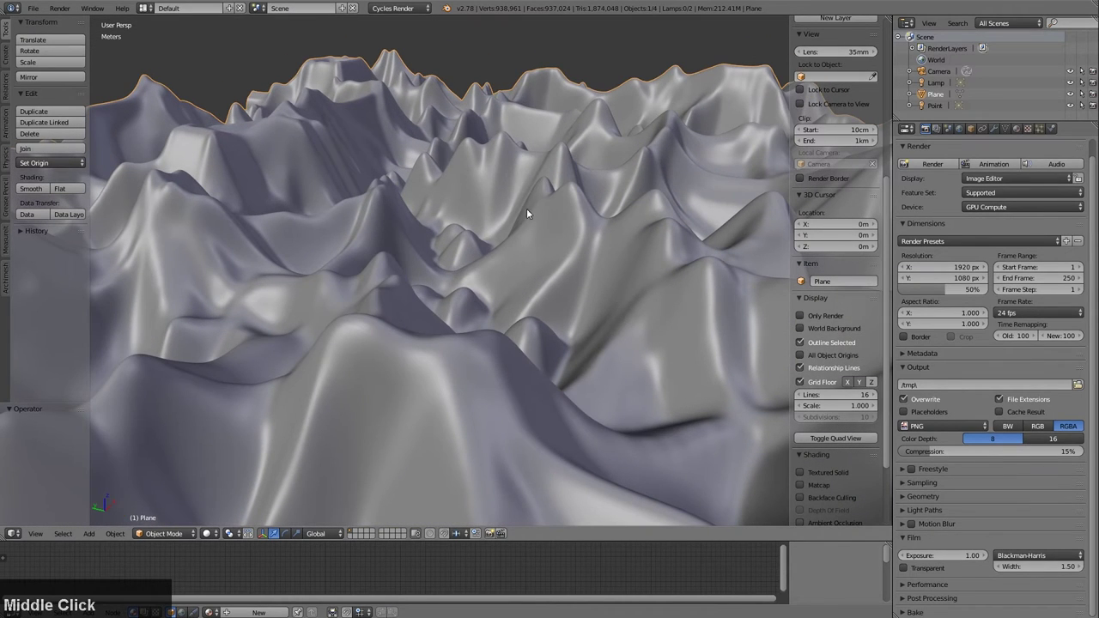
scroll("up", 3)
scroll("down", 3)
middle_click(525, 236)
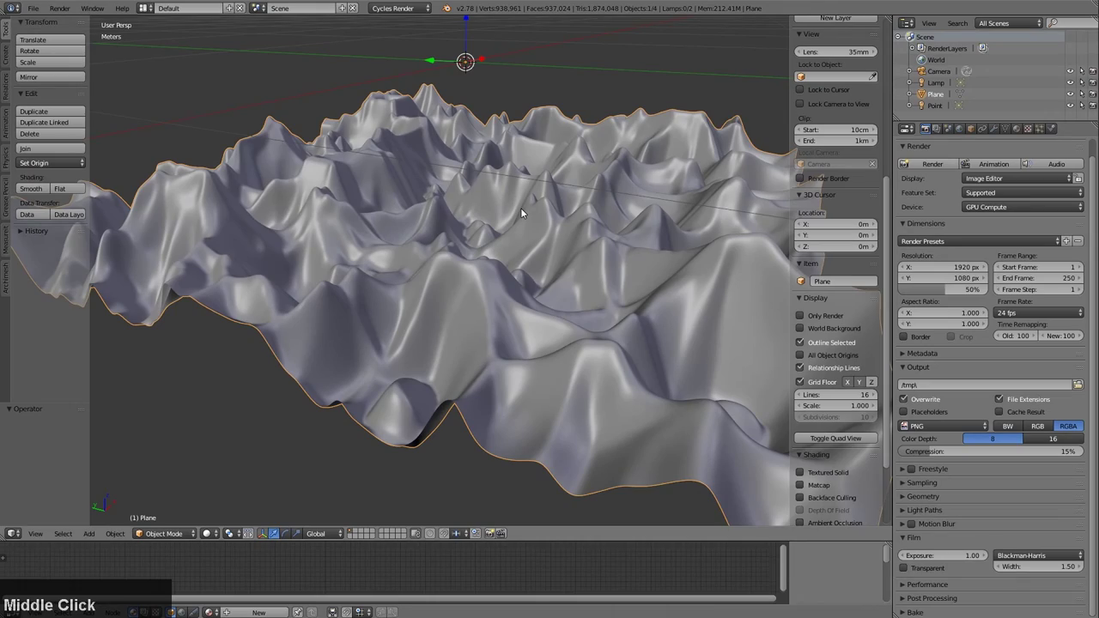
Toggle wireframe shading on and off while orbiting, then switch the terrain into Edit Mode
key("z")
middle_click(533, 214)
key("z")
middle_click(535, 218)
key("Tab")
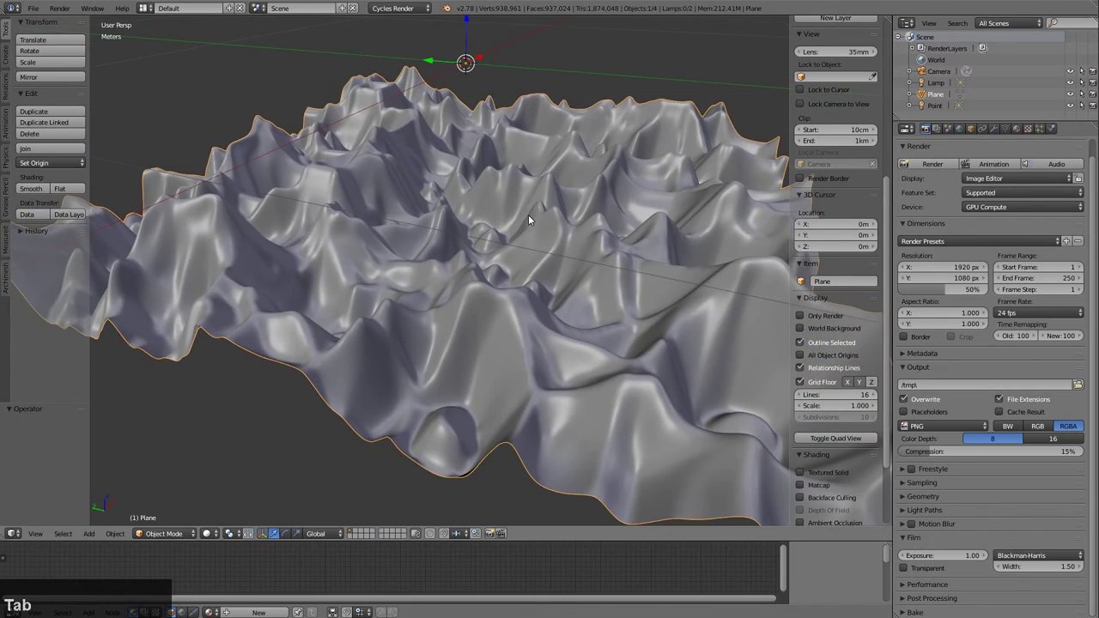
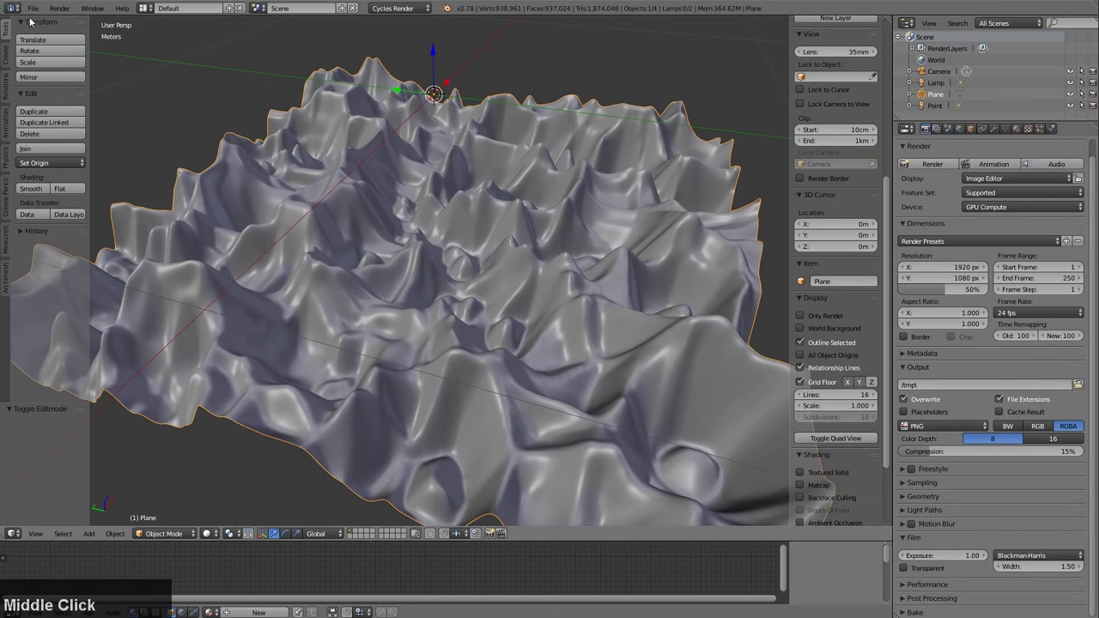
left_click(32, 9)
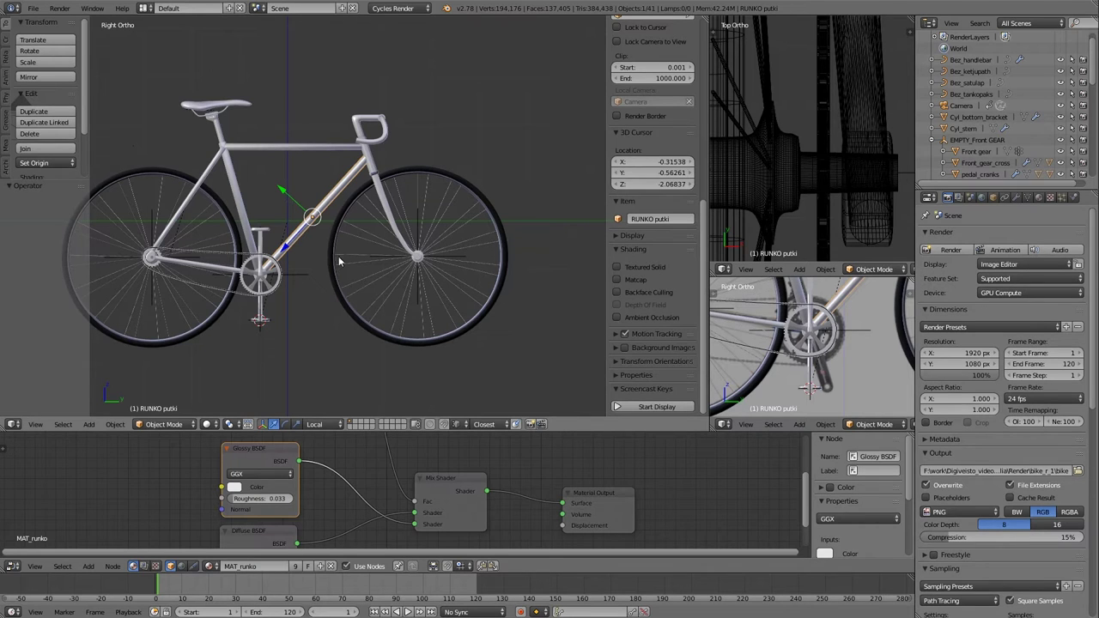
key("Pause")
middle_click(363, 266)
scroll("up", 3)
middle_click(418, 259)
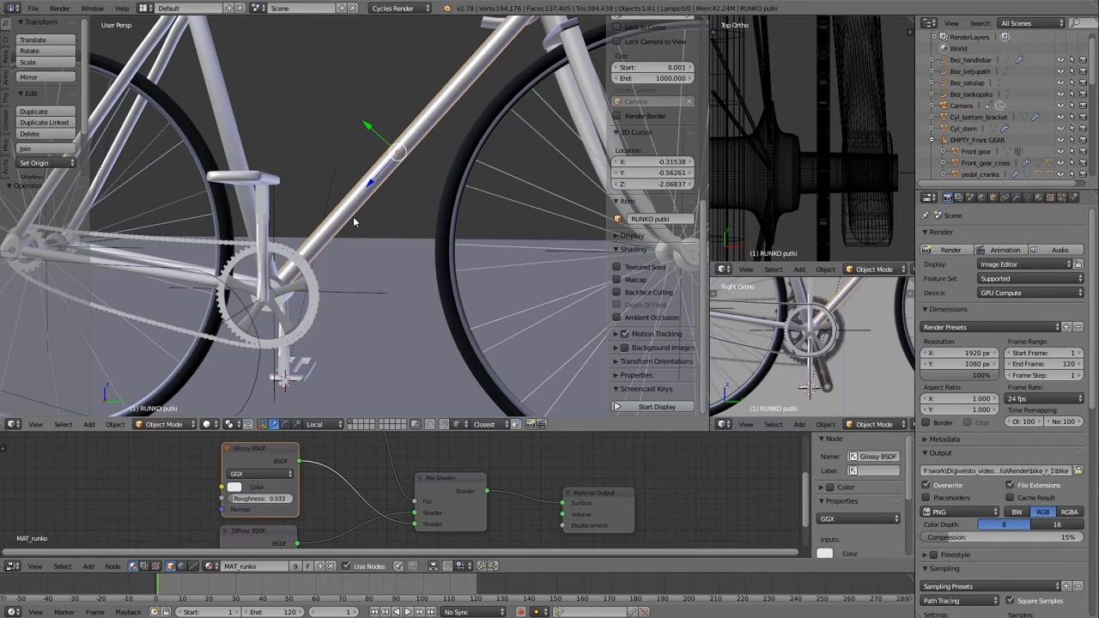
key("z")
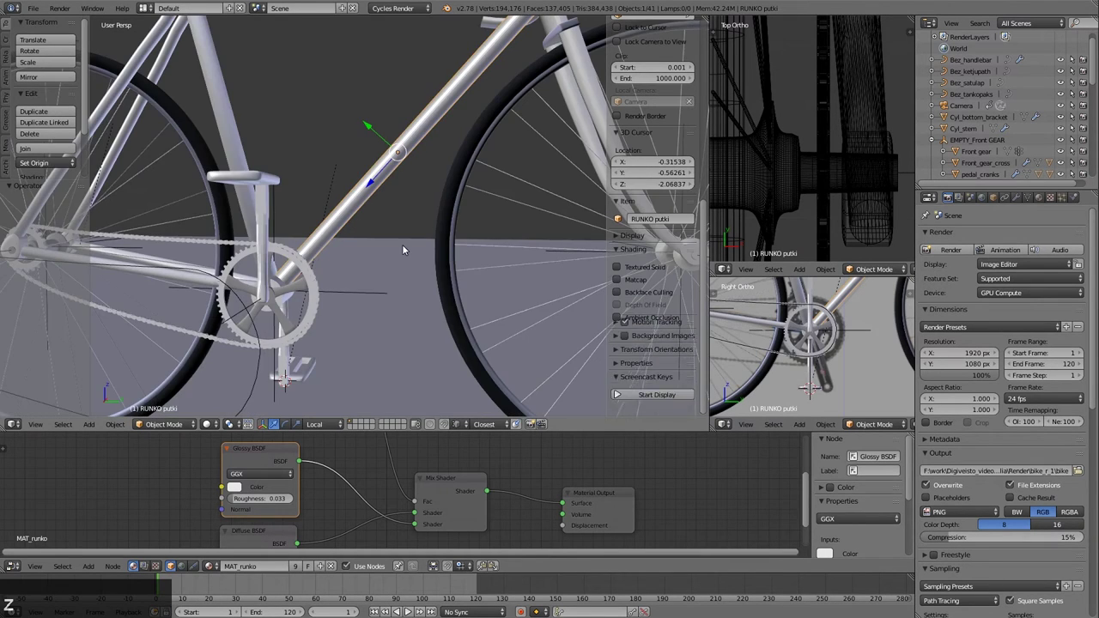
key("z")
key("z")
key("z")
scroll("up", 3)
key("z")
key("z")
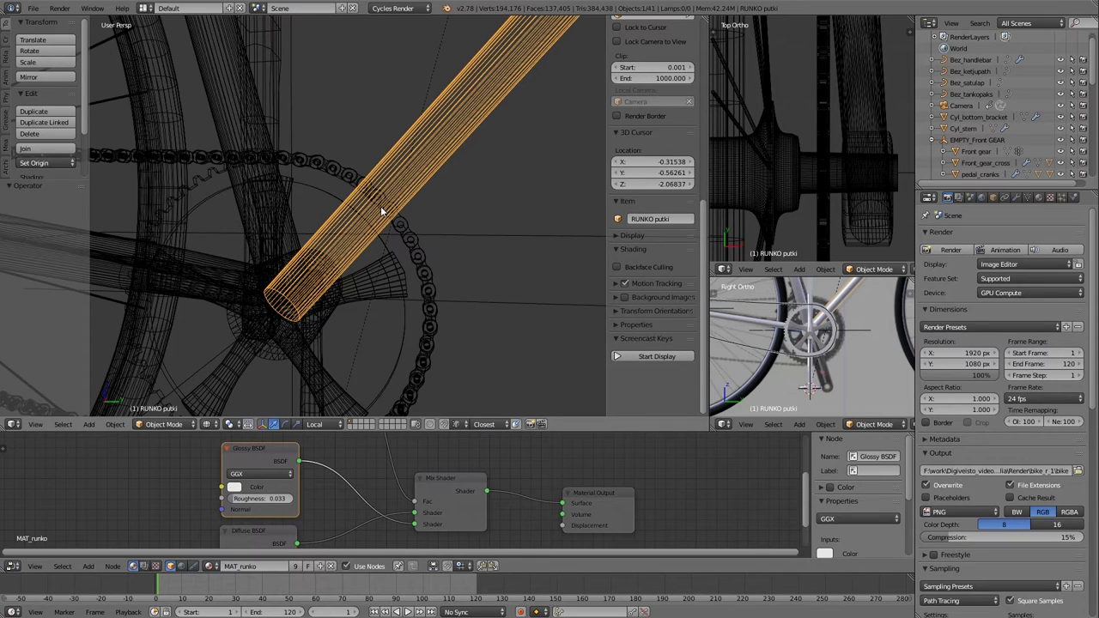
scroll("down", 3)
key("z")
key("z")
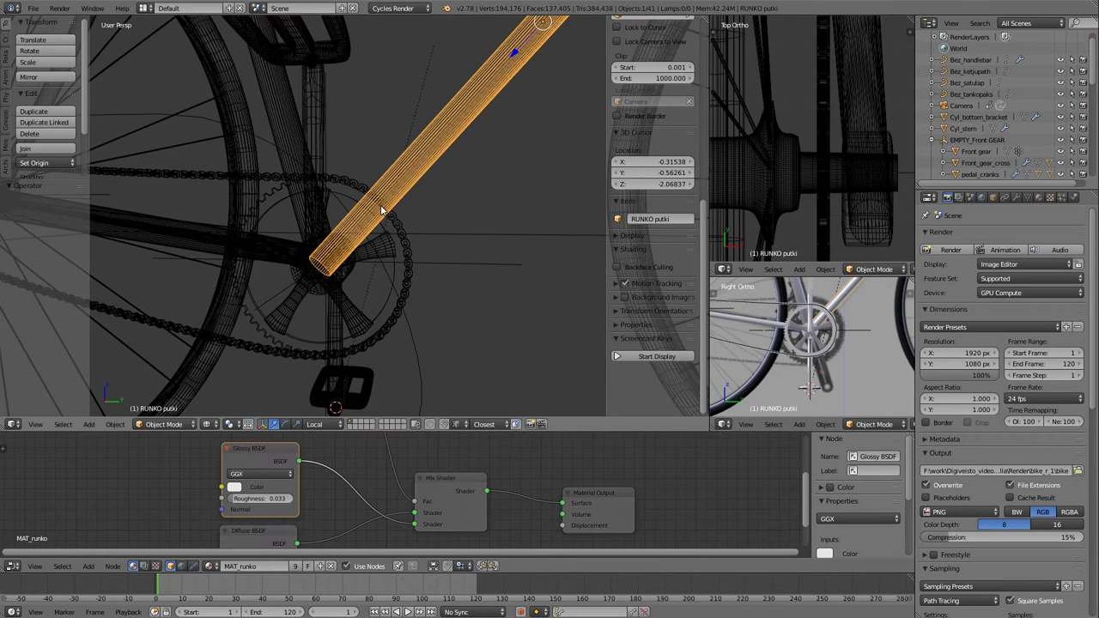
key("z")
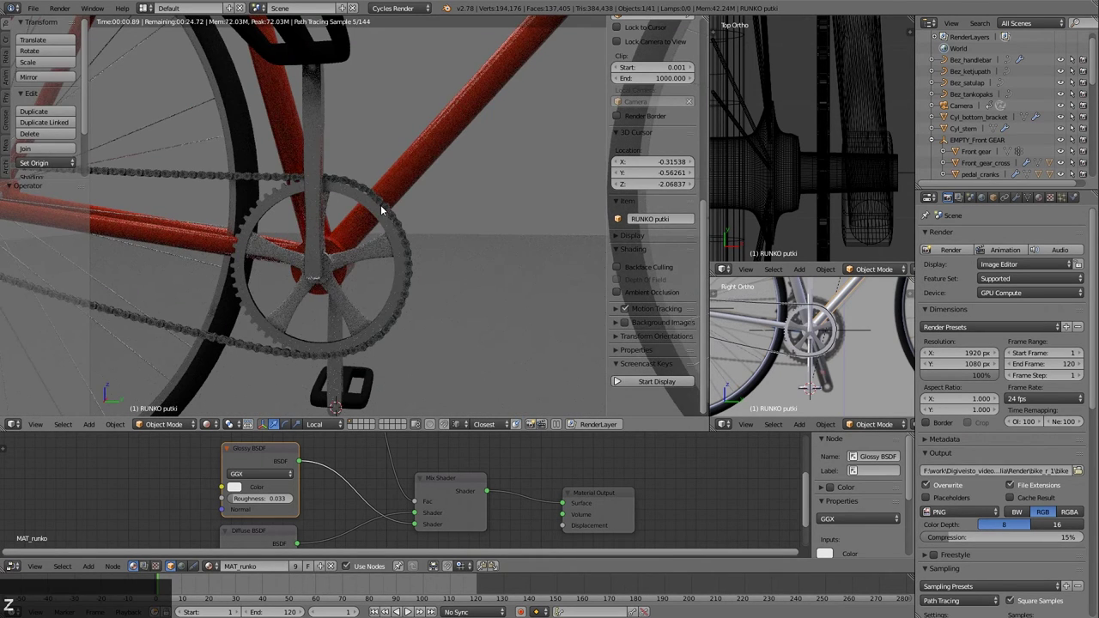
middle_click(386, 217)
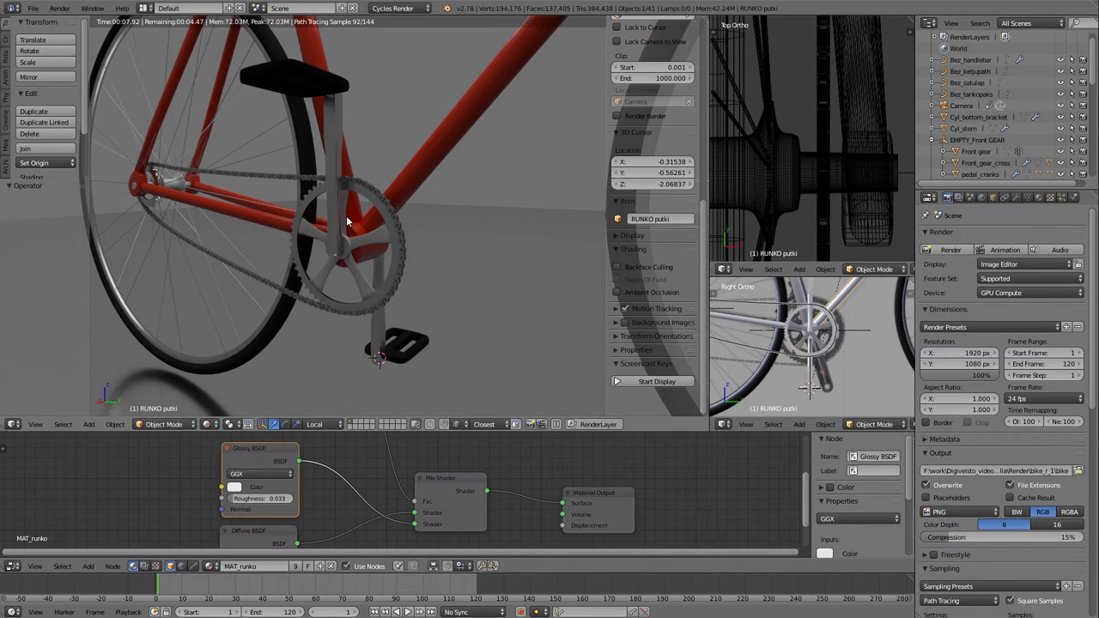
key("z")
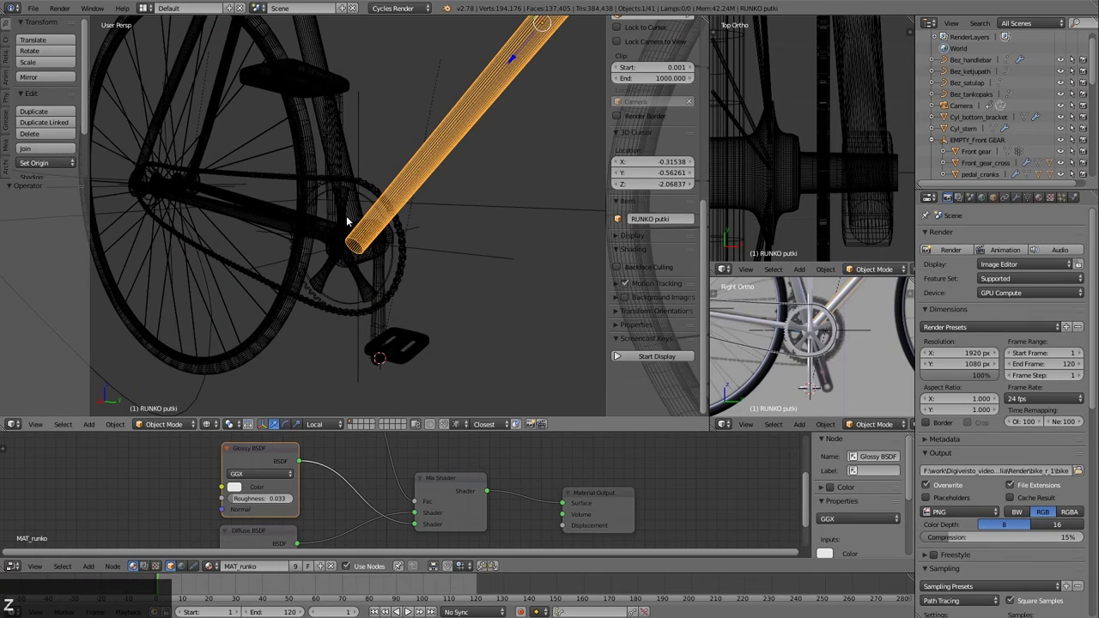
key("z")
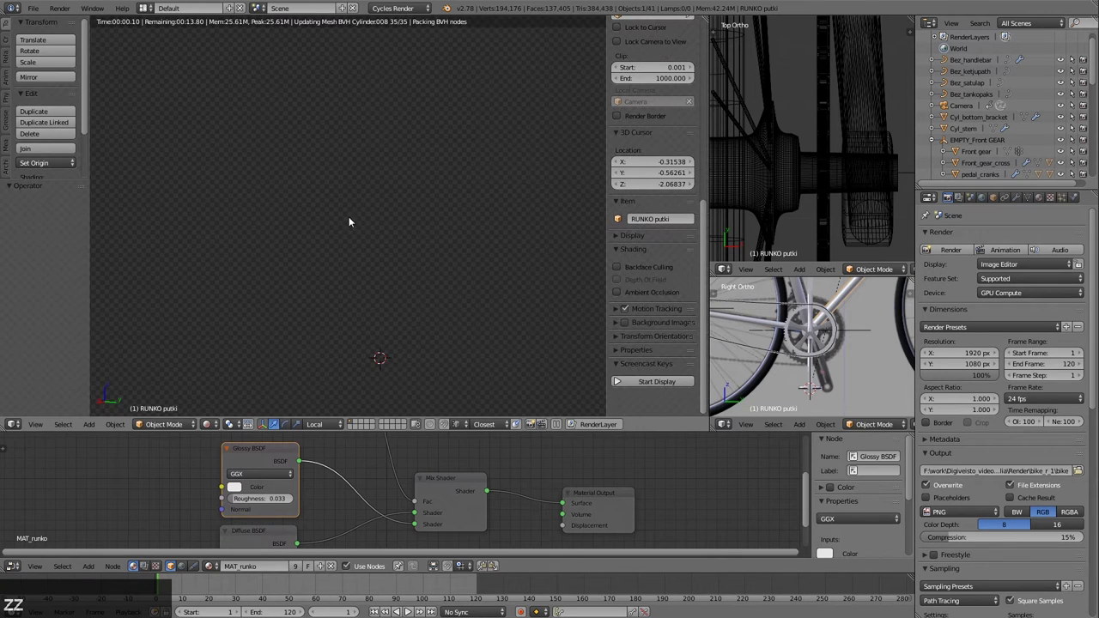
key("z")
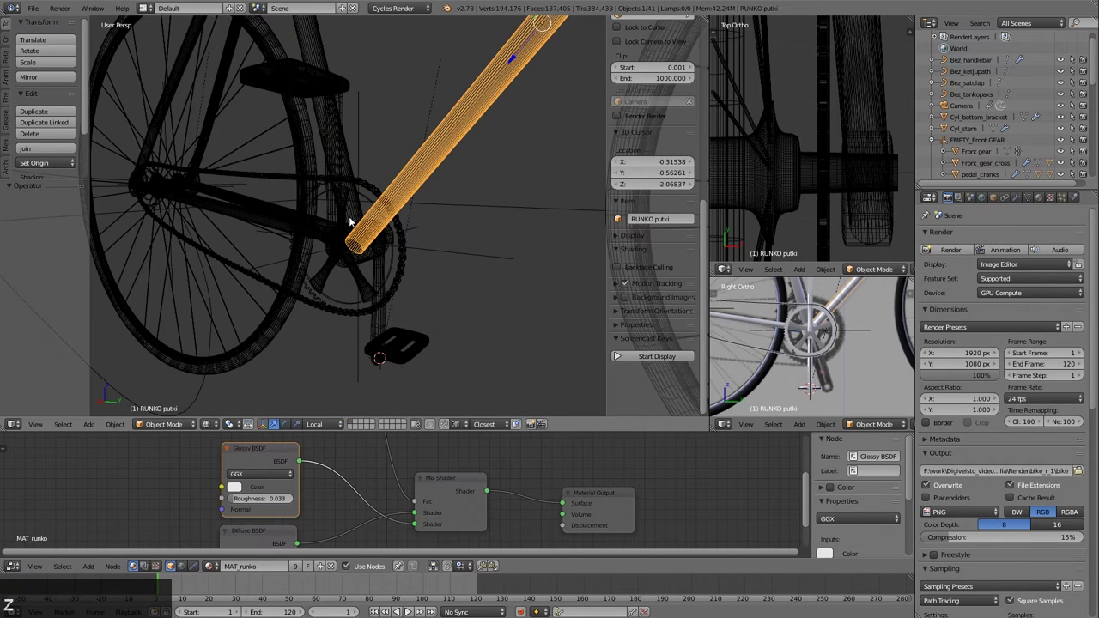
key("z")
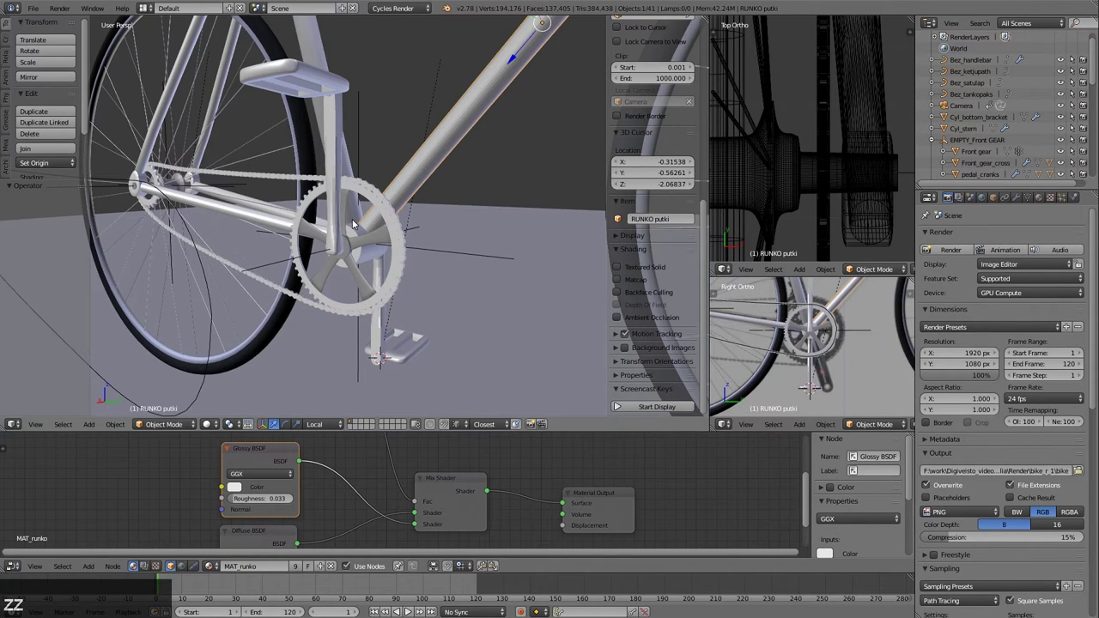
Toggle the bicycle between wireframe and solid shading, then request a reload of the start-up file
key("z")
key("z")
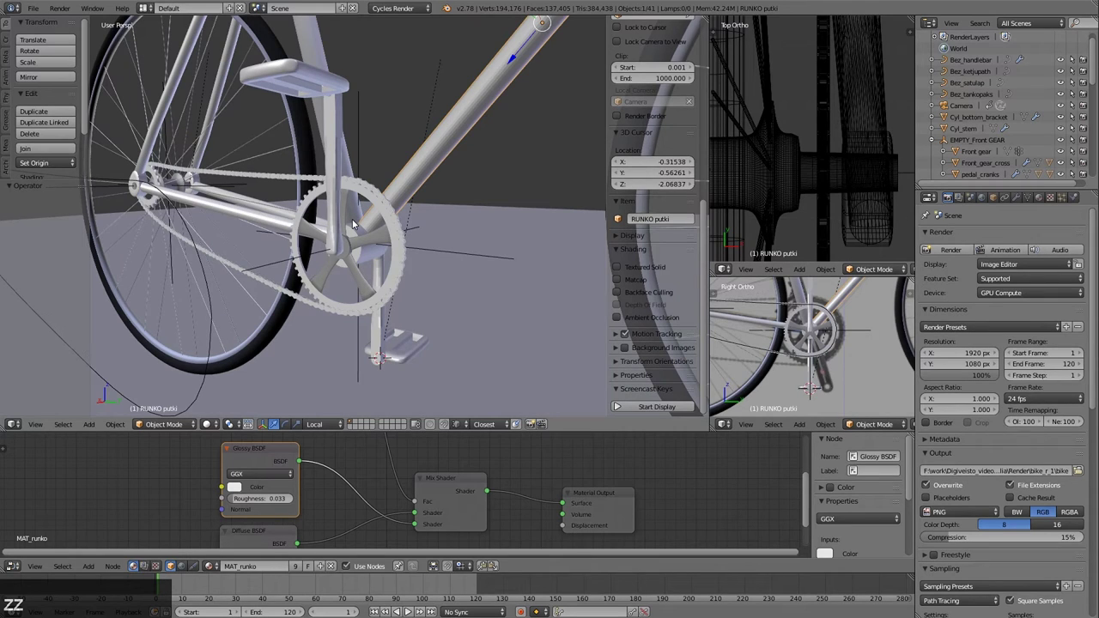
key("z")
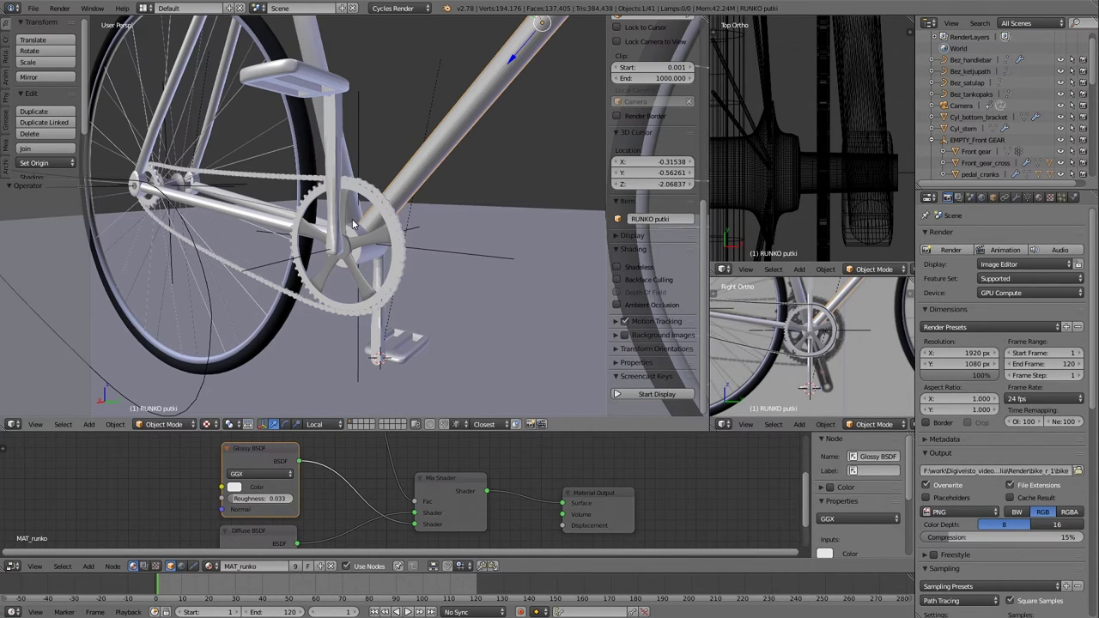
key("z")
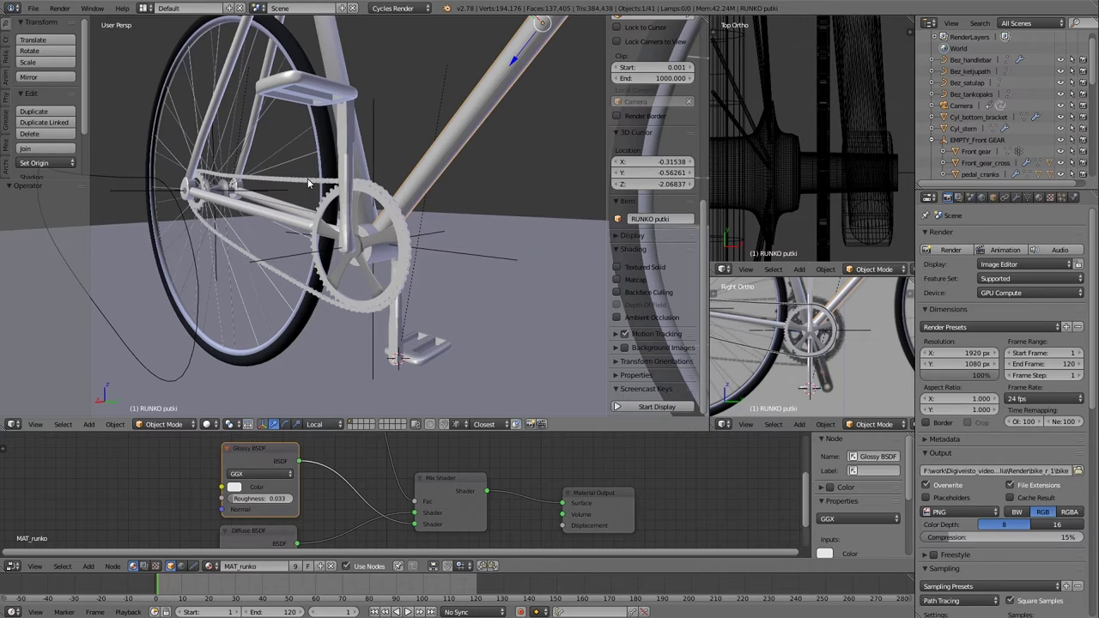
key("n")
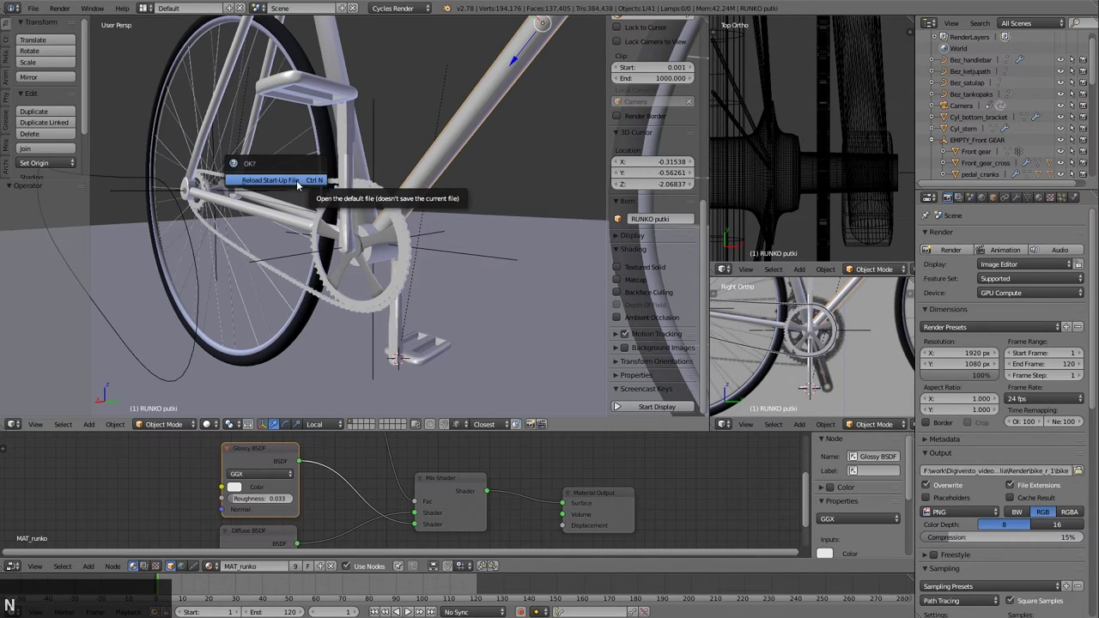
Confirm reloading the default start-up scene, then select the lamp and the cube to inspect them
left_click(300, 185)
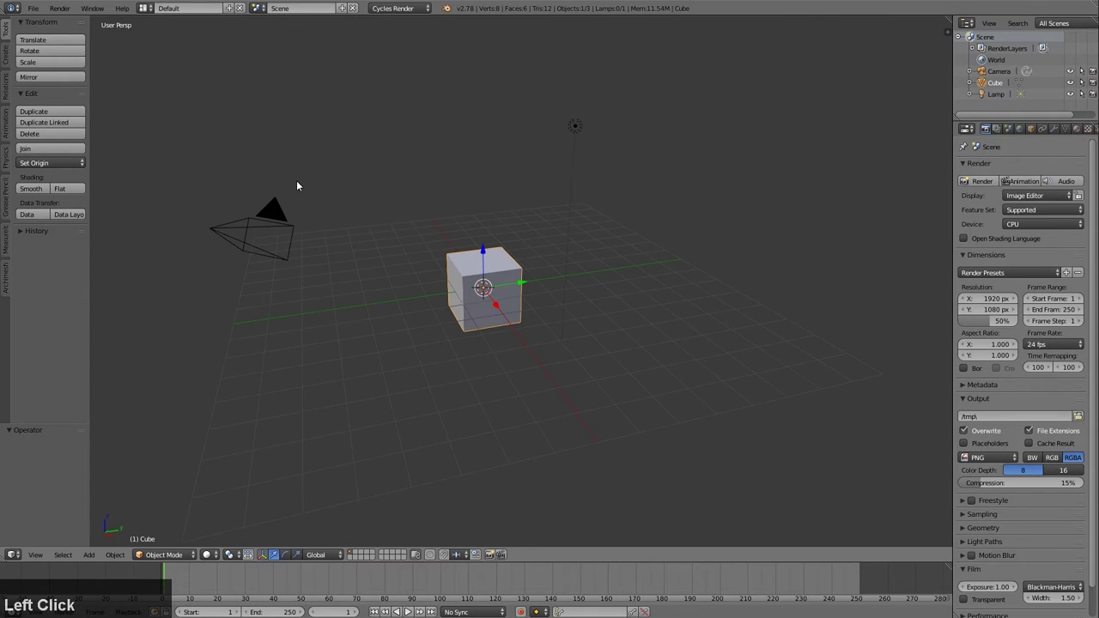
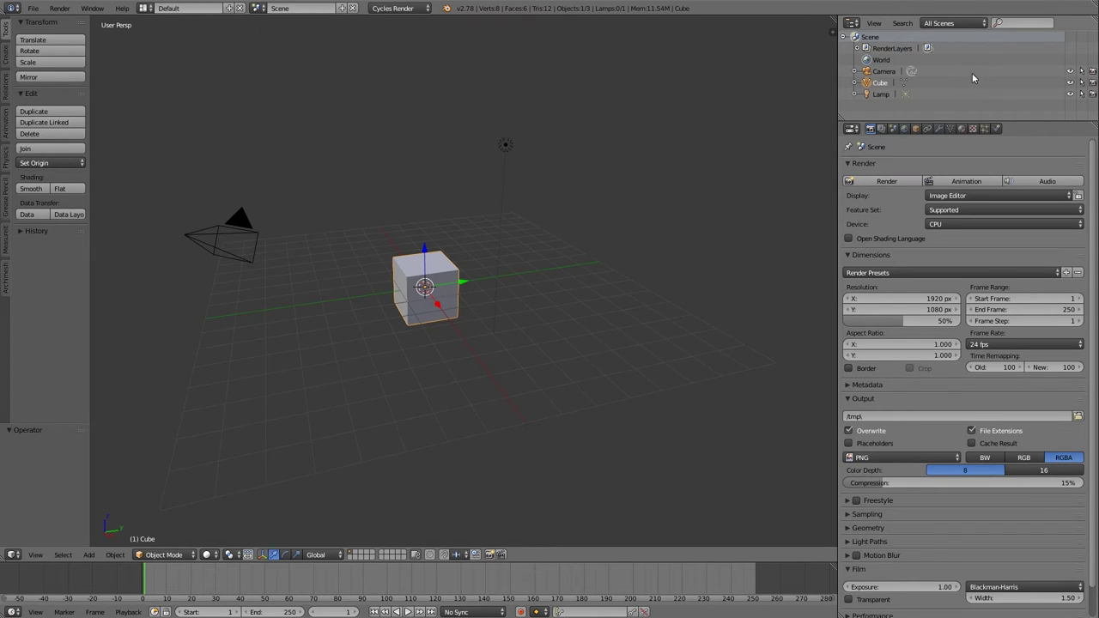
left_click(889, 75)
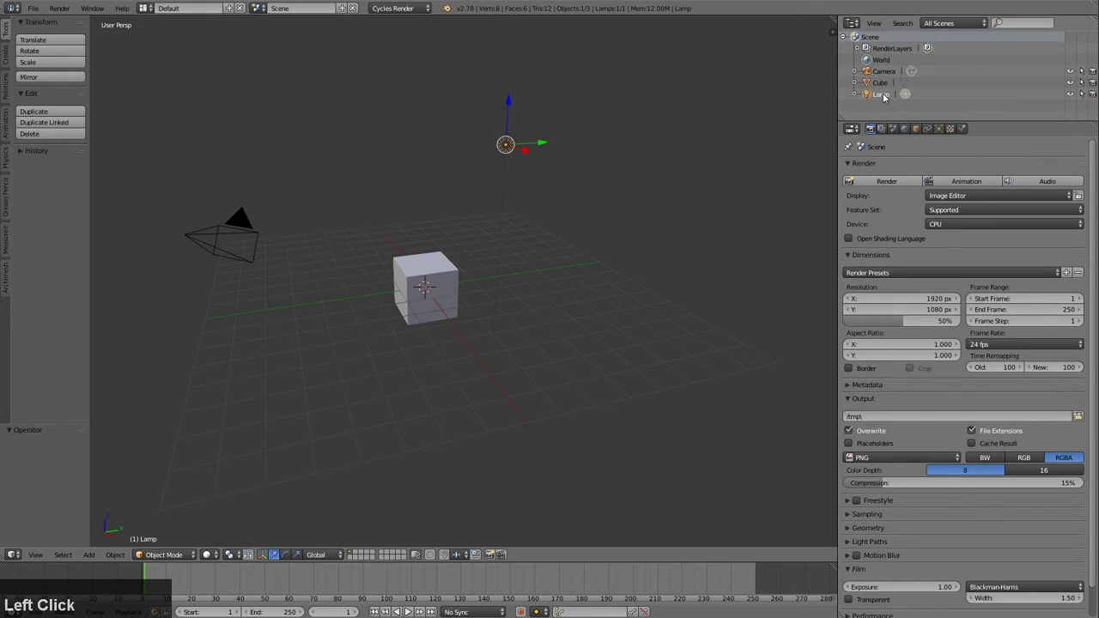
left_click(1020, 29)
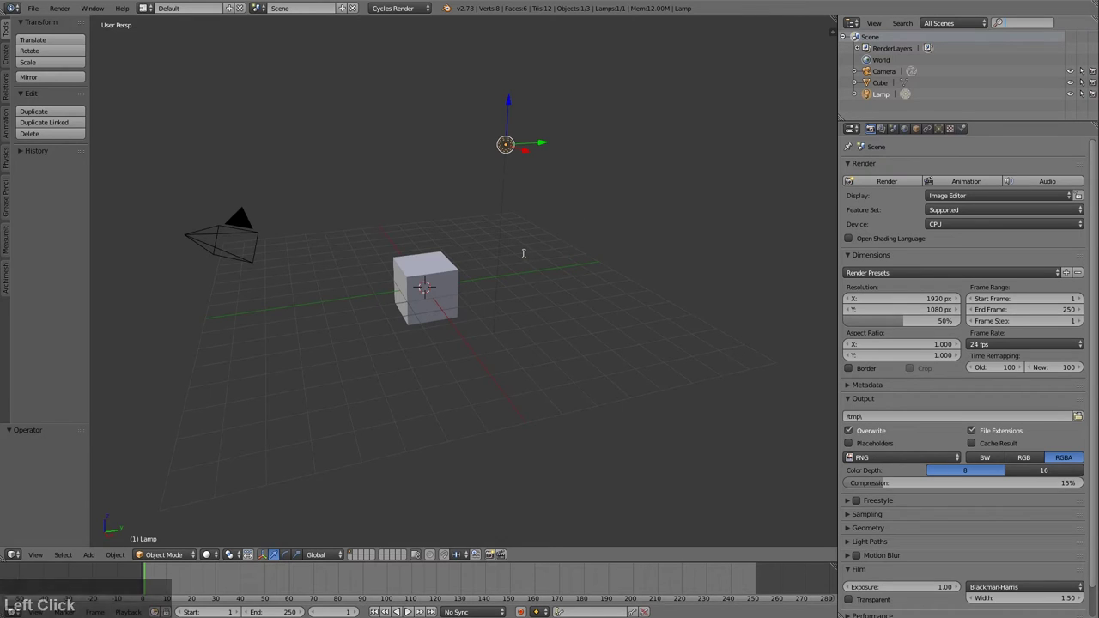
left_click(445, 290)
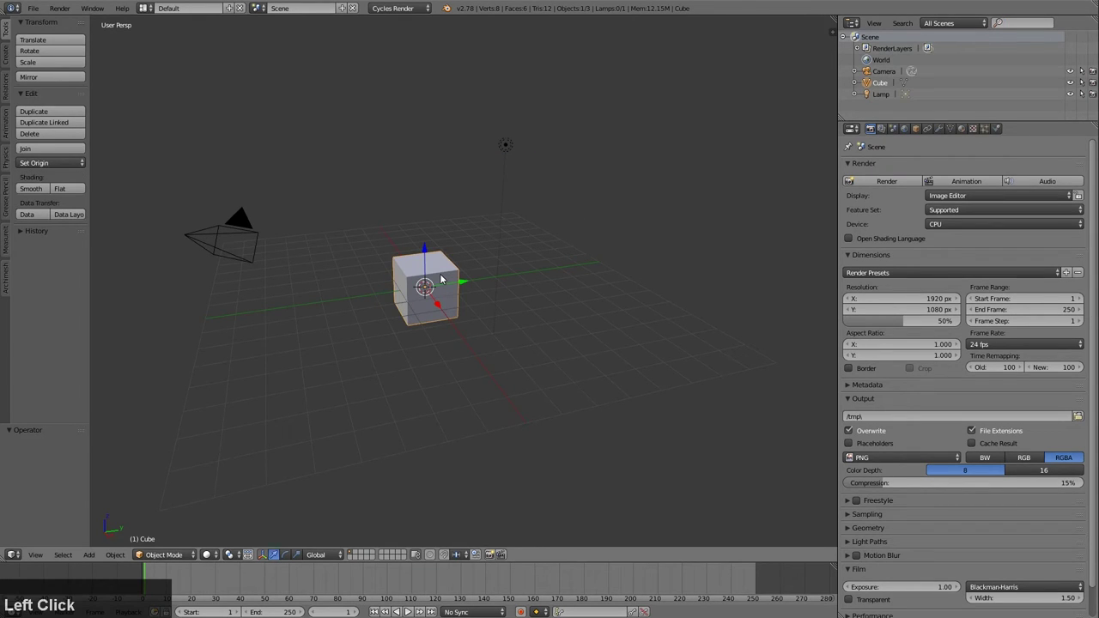
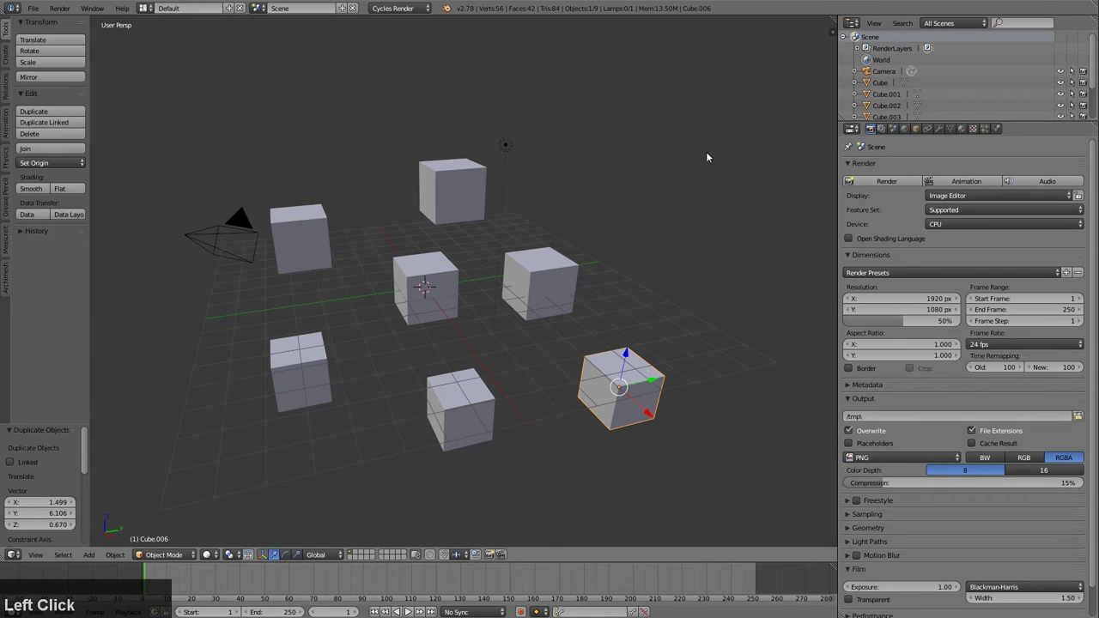
Select one of the duplicated cube copies and switch the properties editor to the render layer settings
scroll("down", 3)
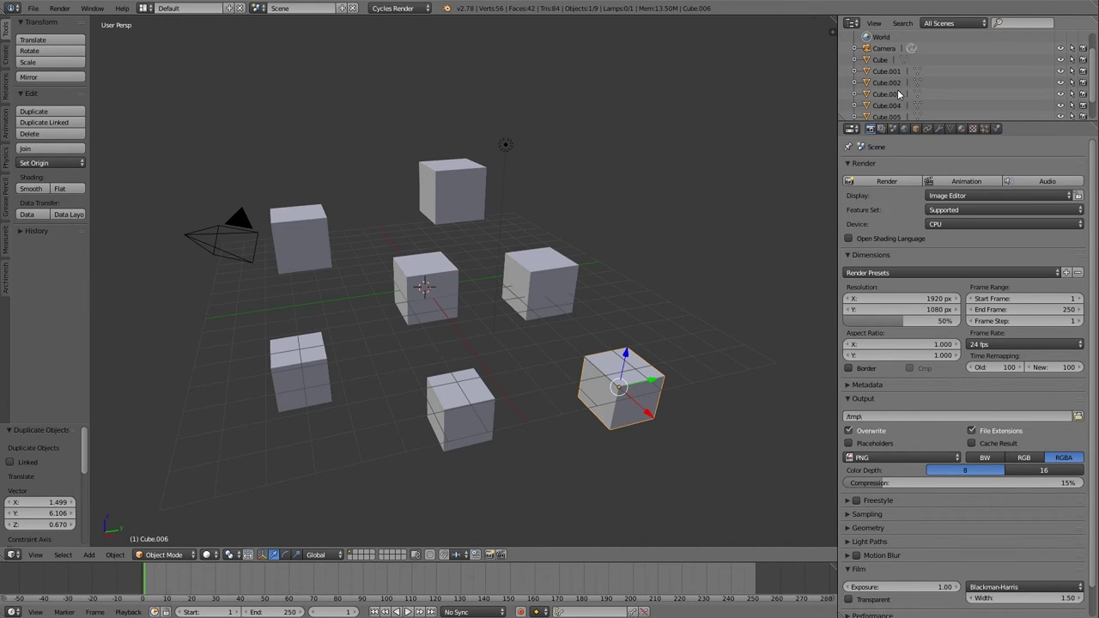
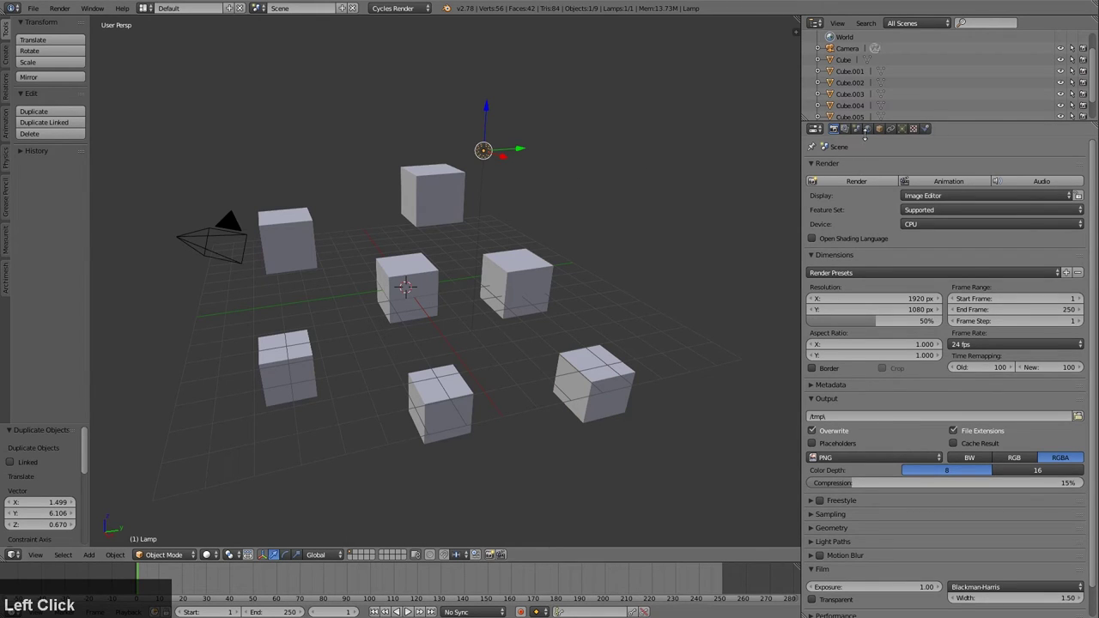
left_click(418, 200)
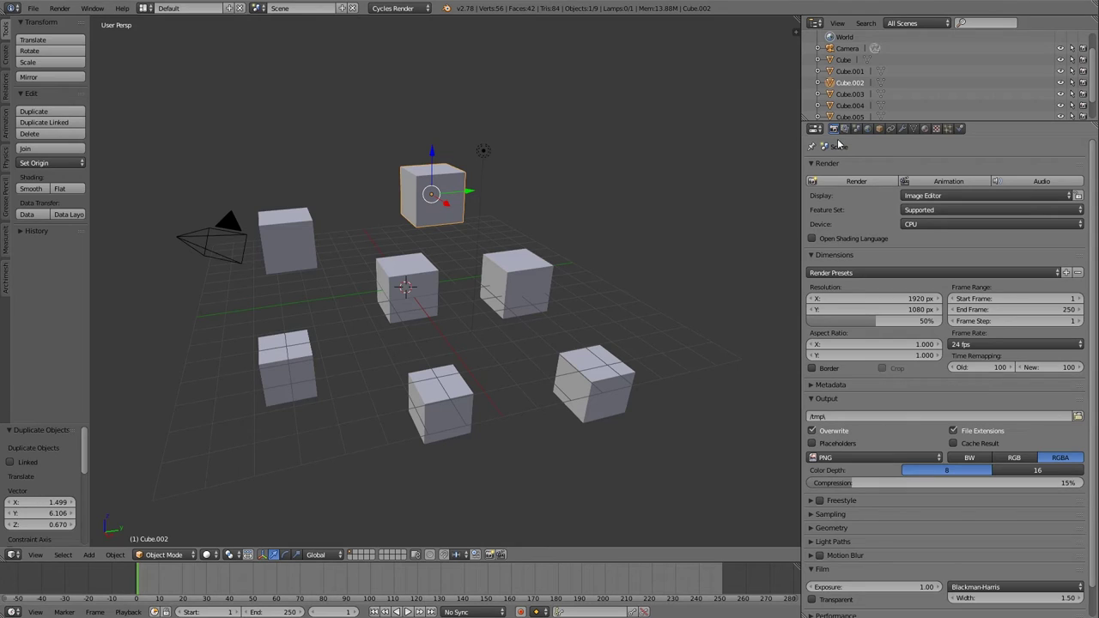
left_click(847, 134)
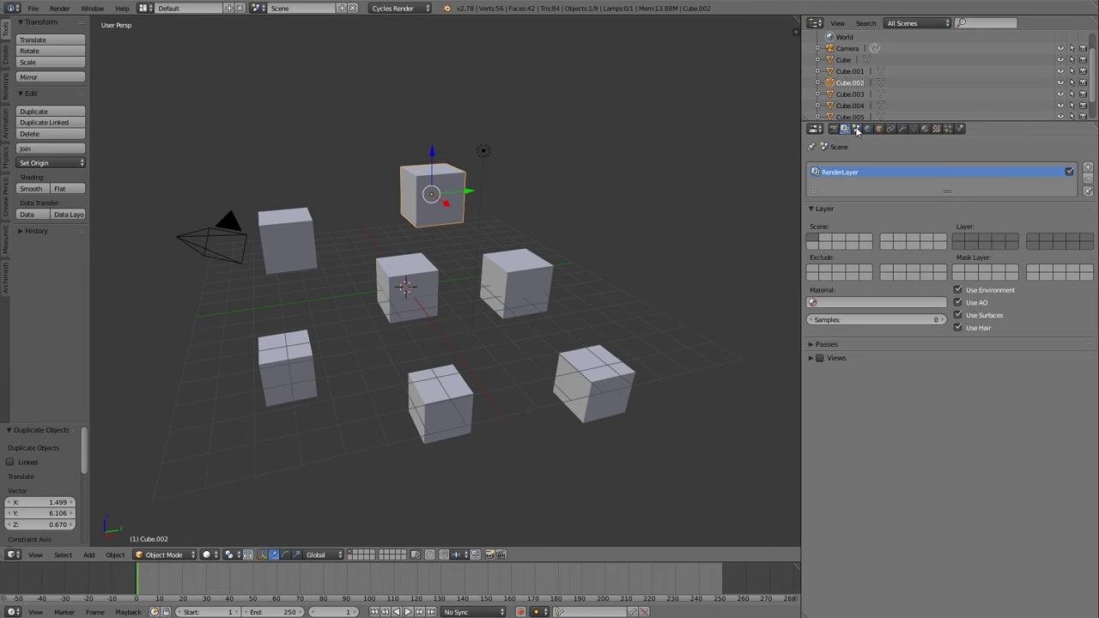
In Scene properties set the unit system to Metric, then revert it to None via the unit presets
left_click(859, 130)
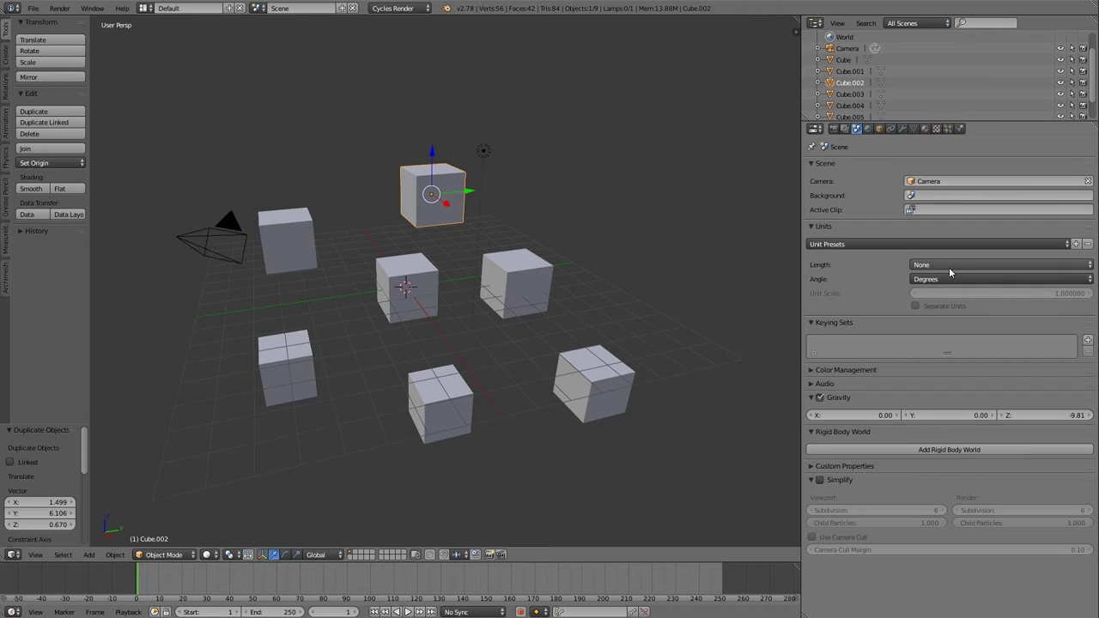
left_click(933, 268)
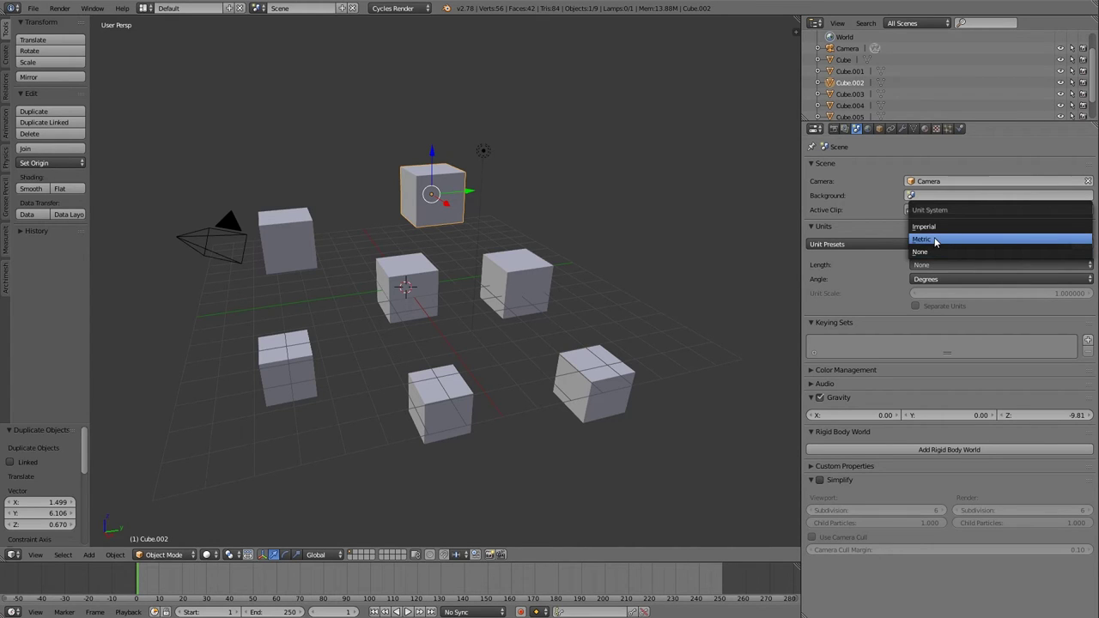
left_click(938, 242)
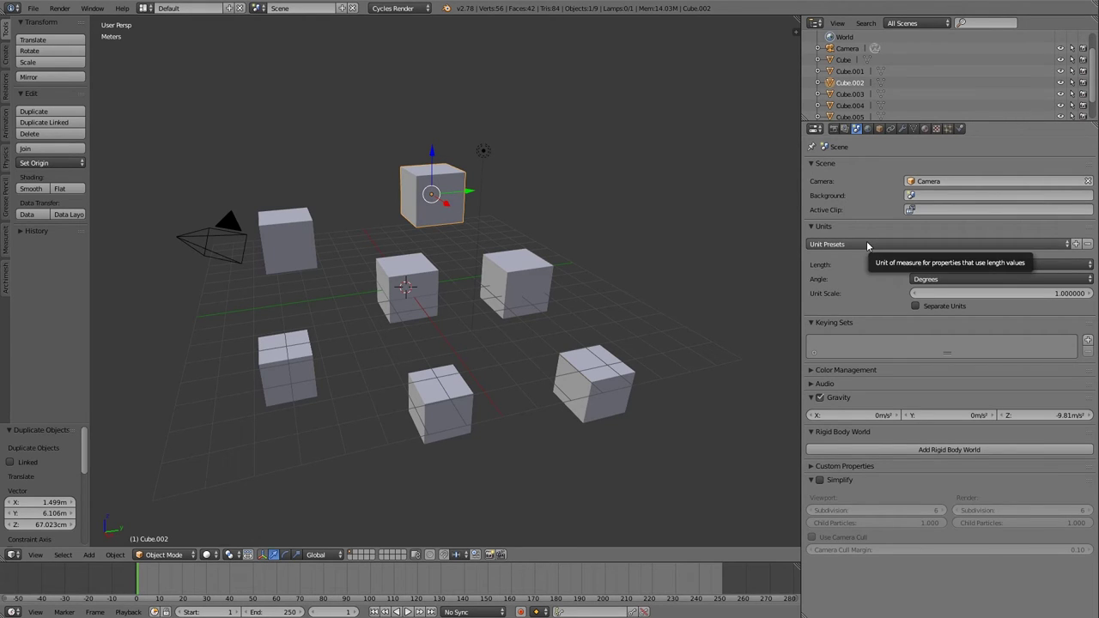
left_click(871, 247)
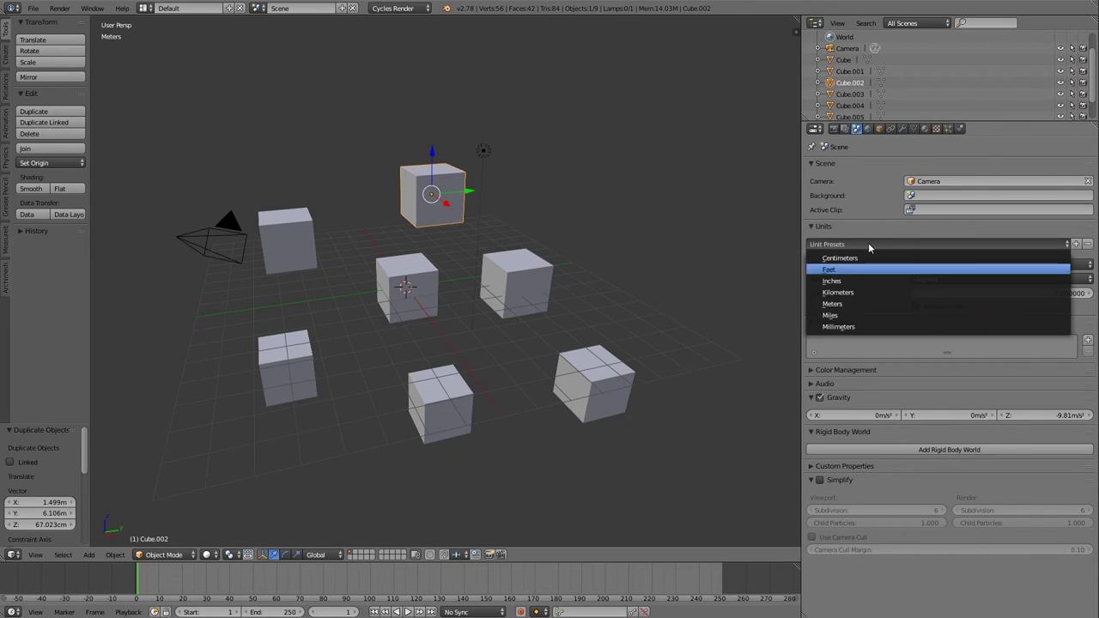
left_click(879, 225)
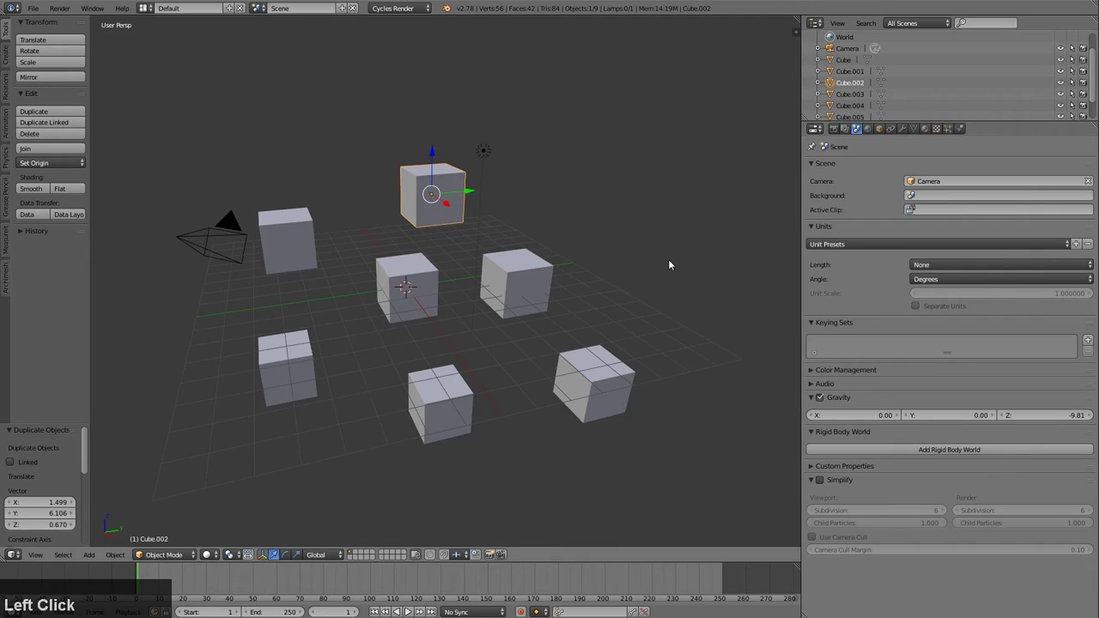
Show the Properties sidebar with transform values and select the original cube at the scene centre
key("n")
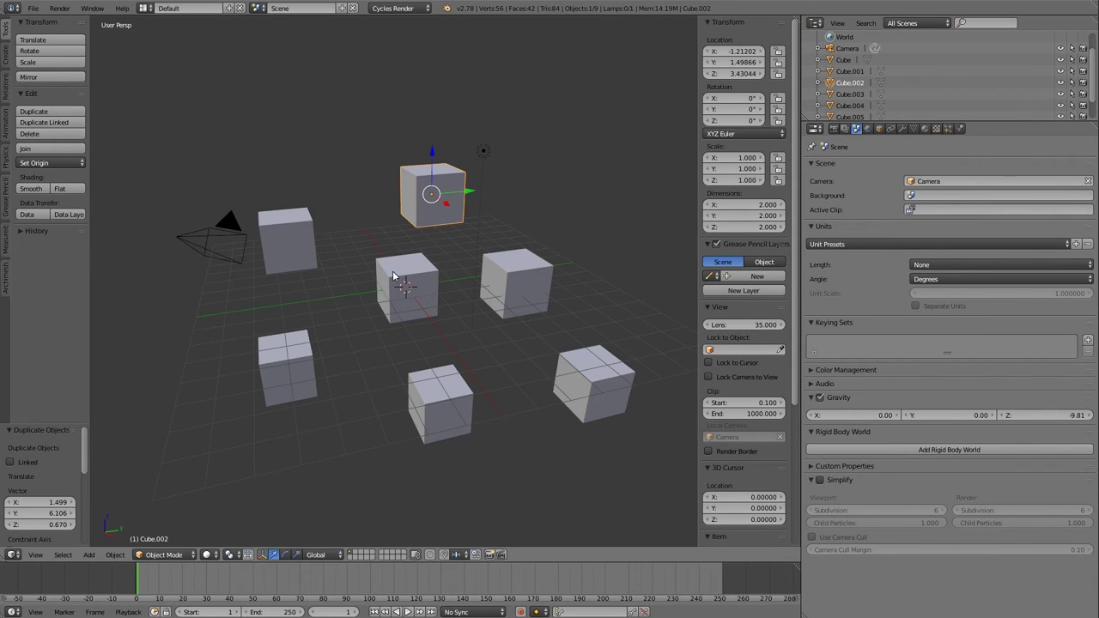
middle_click(471, 335)
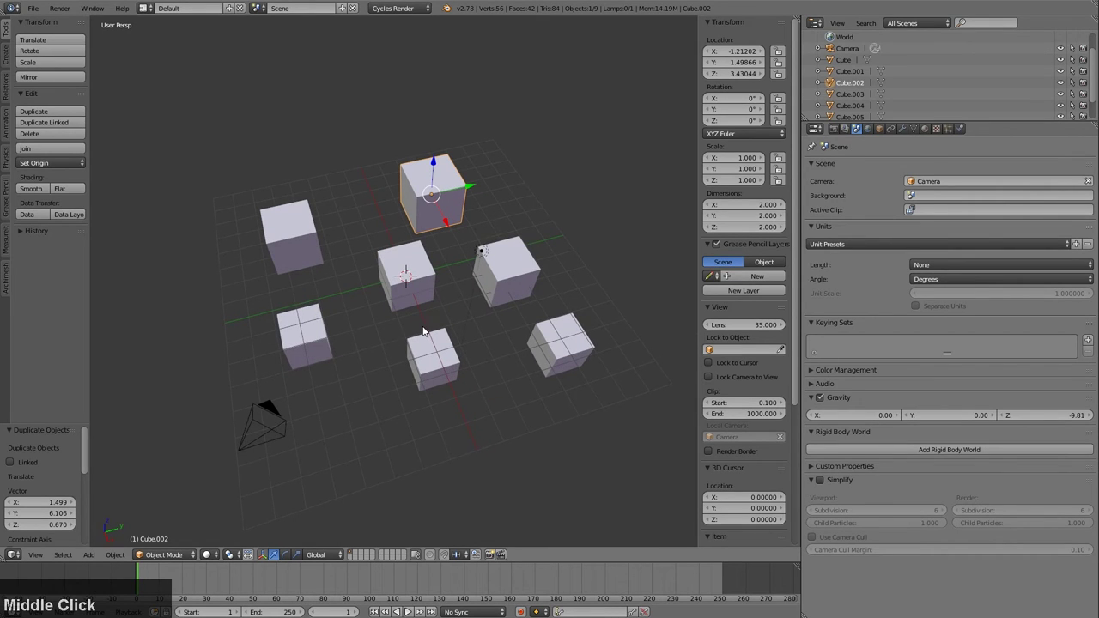
scroll("up", 3)
left_click(389, 271)
Inspect the original cube from top and side views, ending back in a perspective view
middle_click(413, 312)
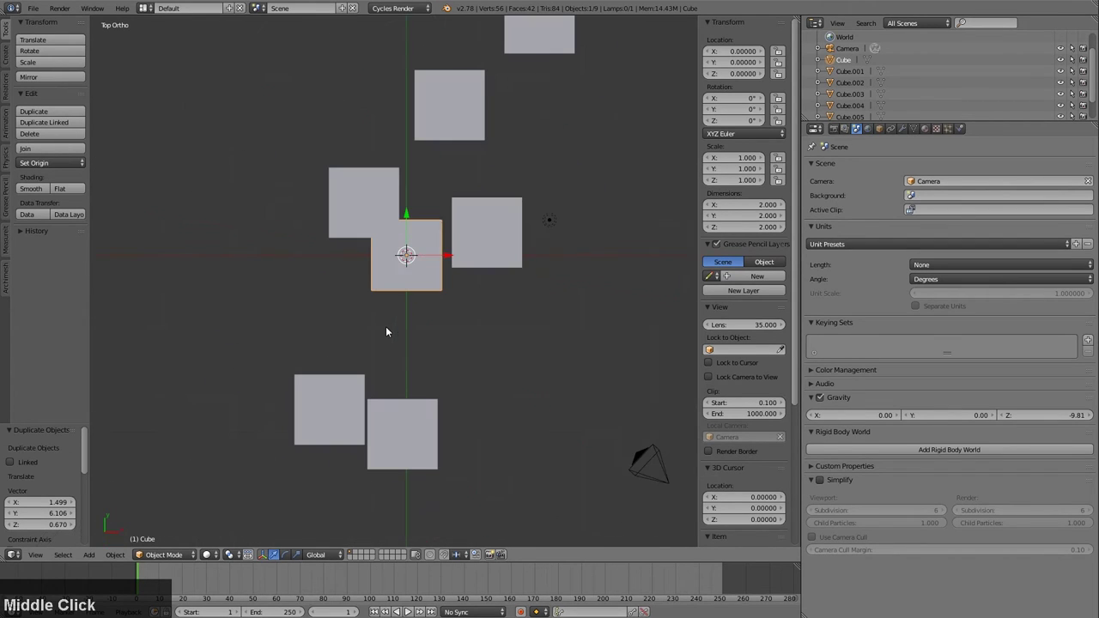
scroll("up", 3)
middle_click(464, 239)
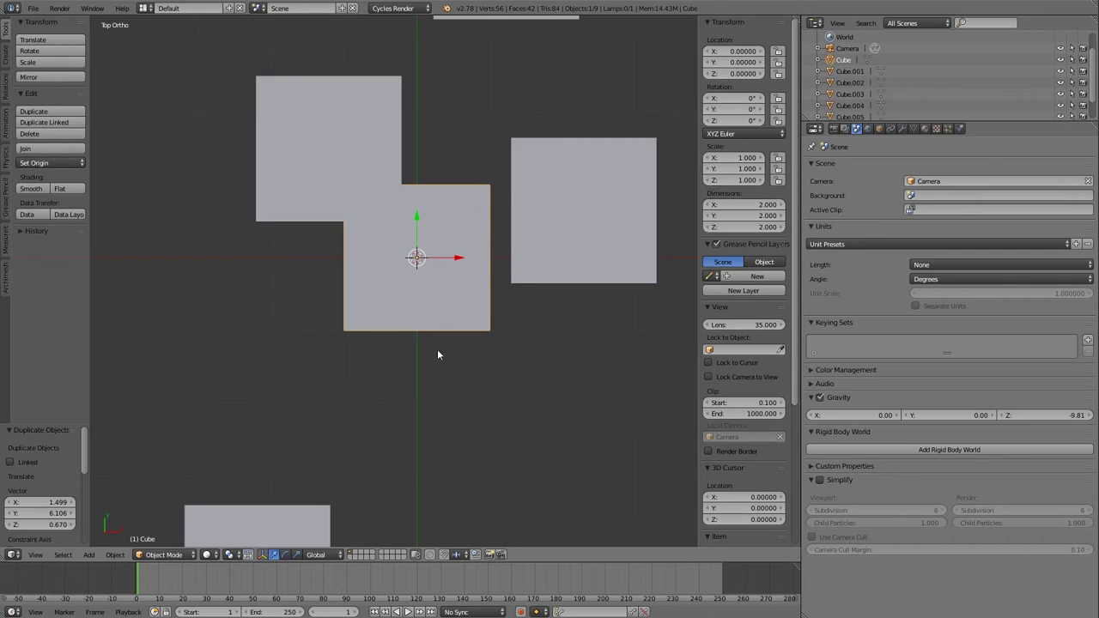
middle_click(425, 276)
Apply the Meters unit preset to the scene and orbit lower around the cubes
left_click(927, 266)
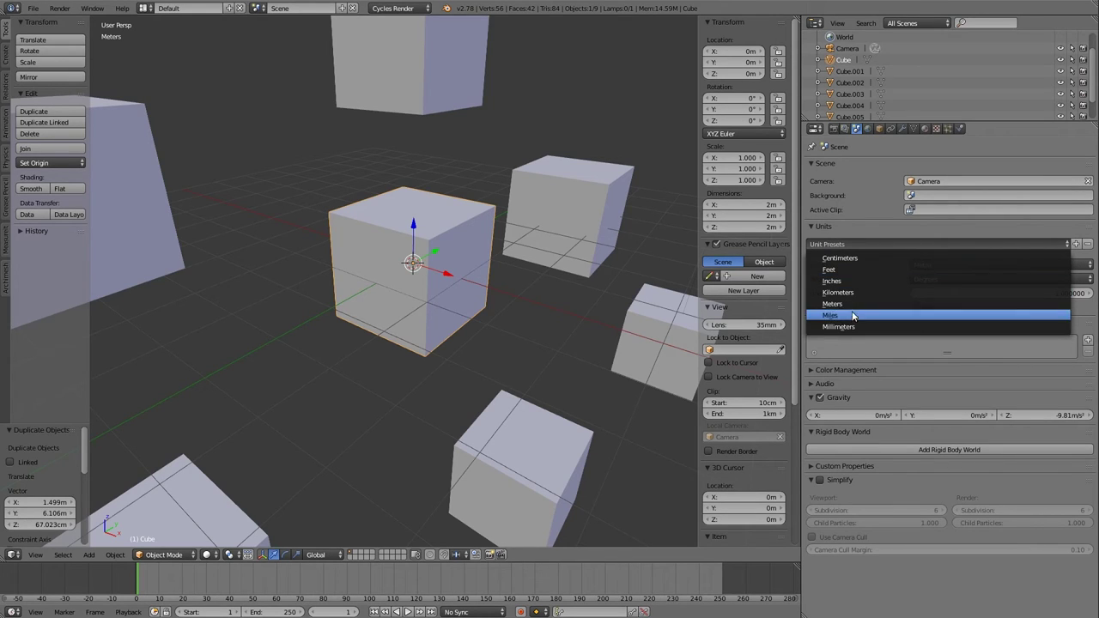
left_click(515, 283)
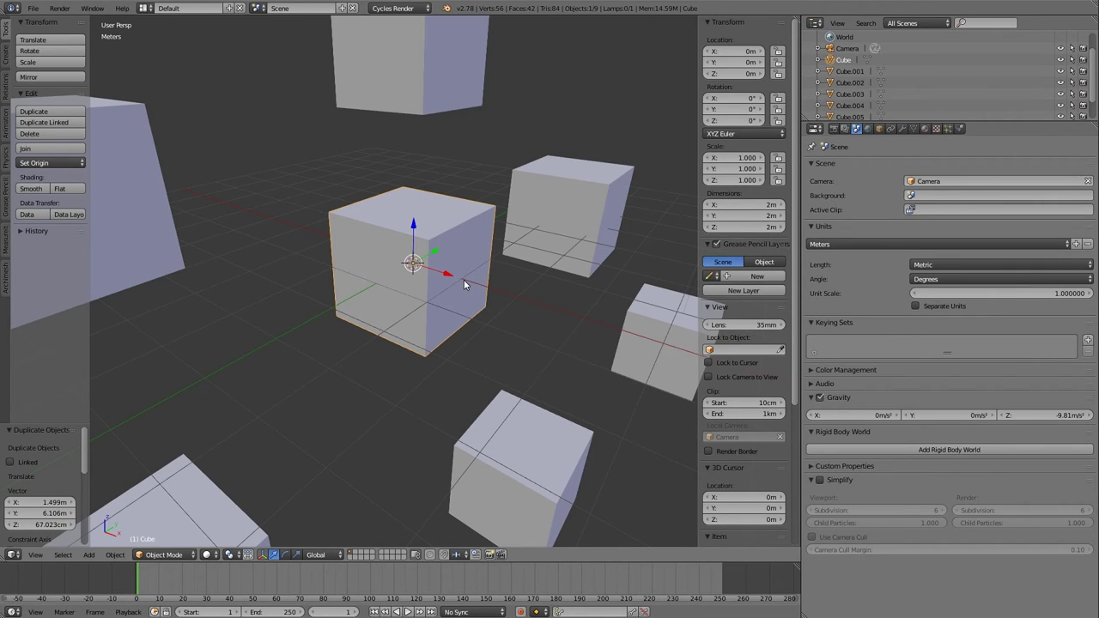
middle_click(474, 280)
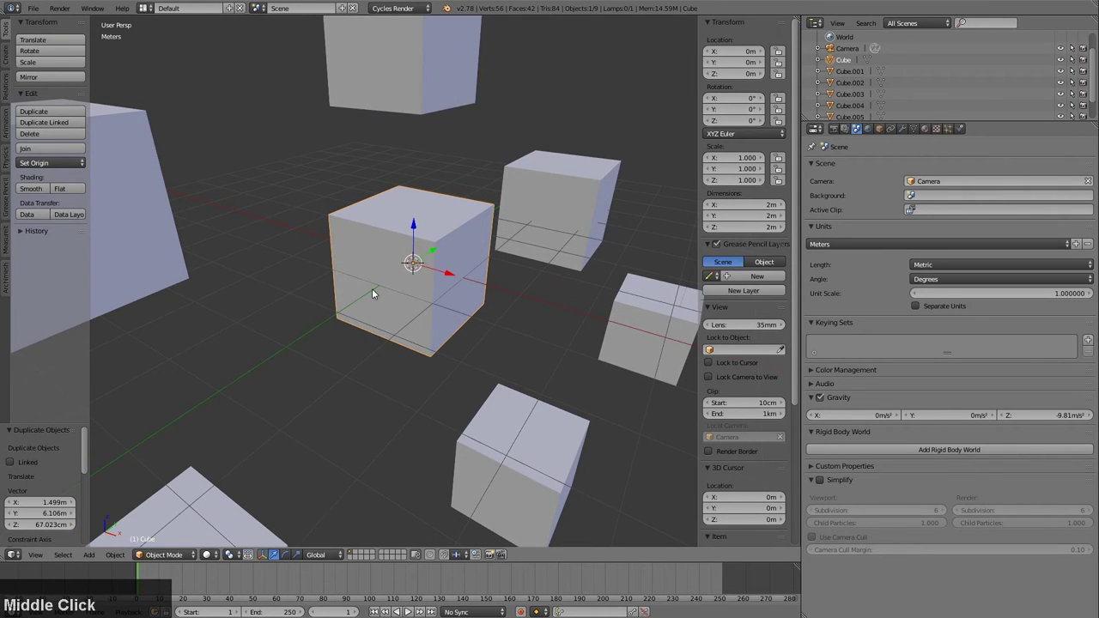
middle_click(482, 277)
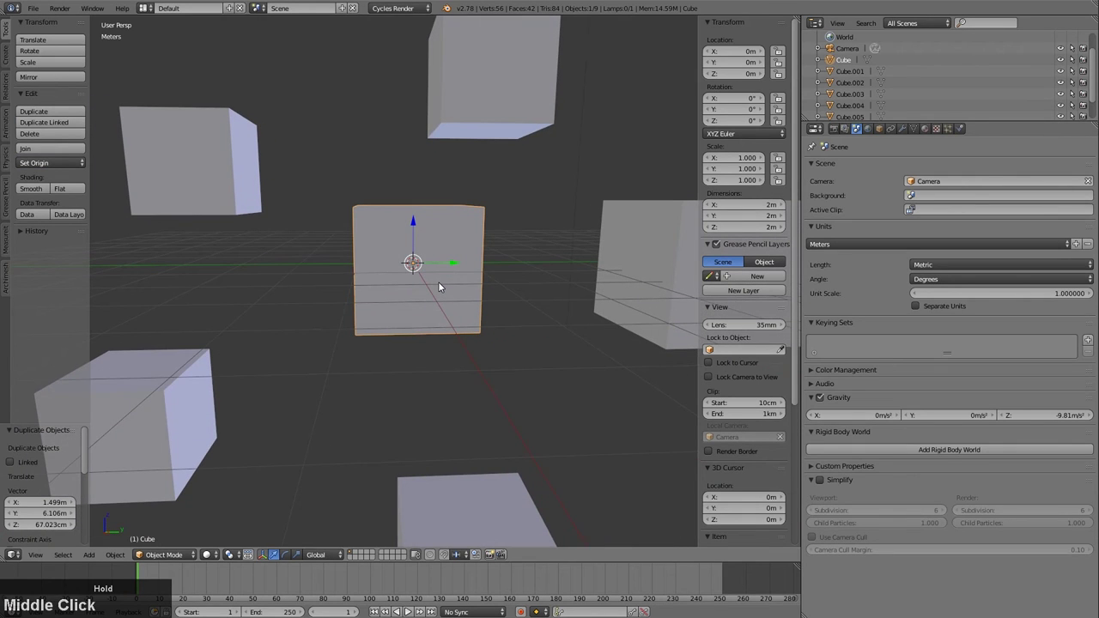
left_click(765, 228)
key("1")
key("Return")
scroll("up", 3)
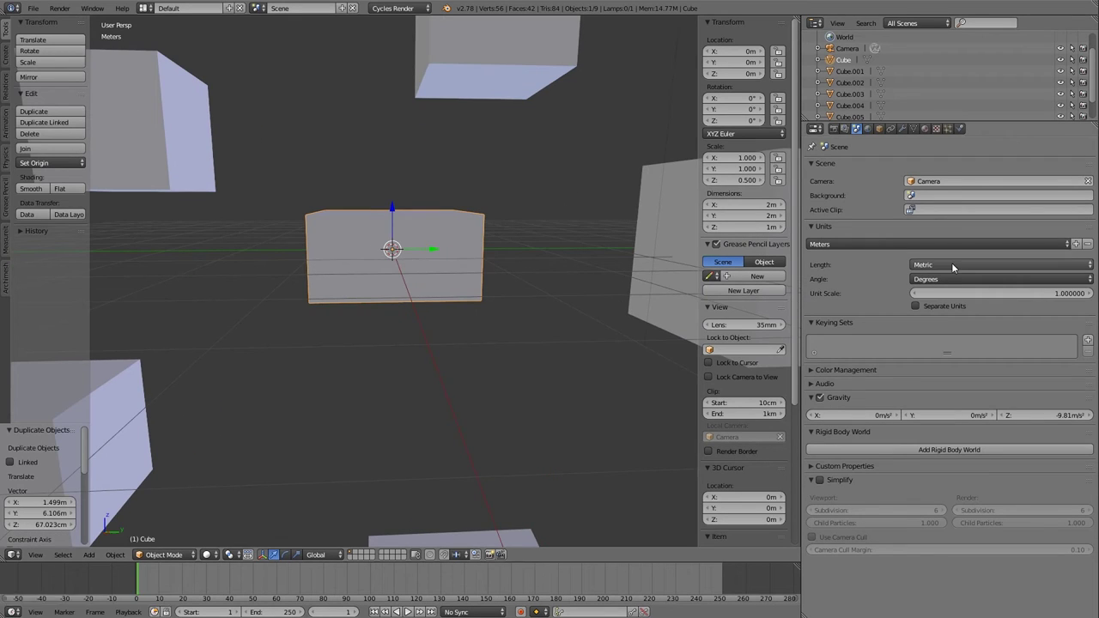
left_click(958, 268)
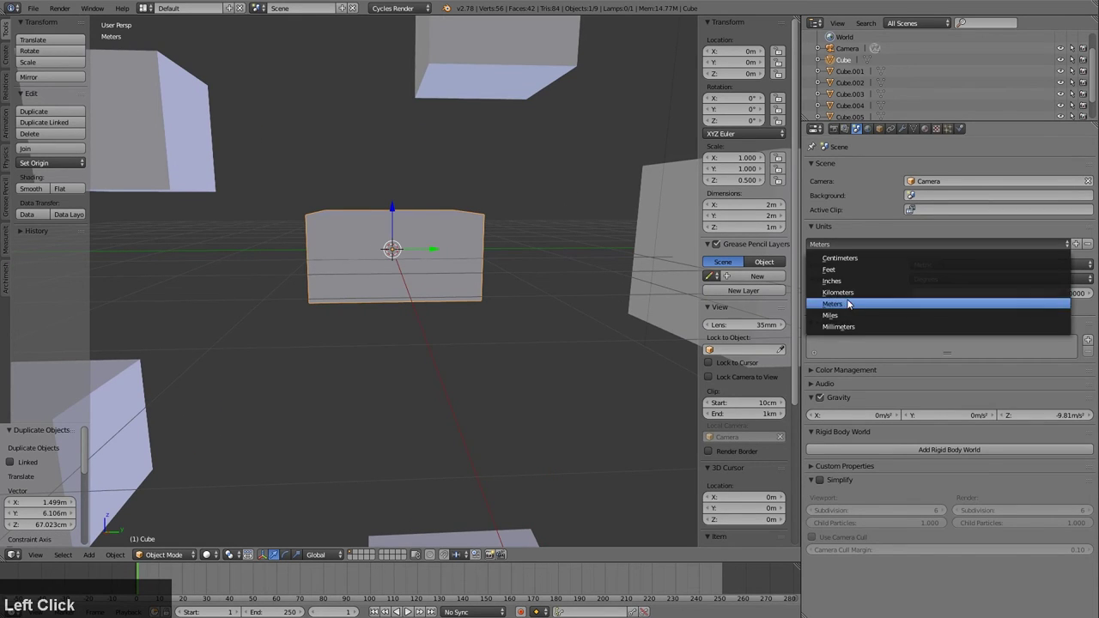
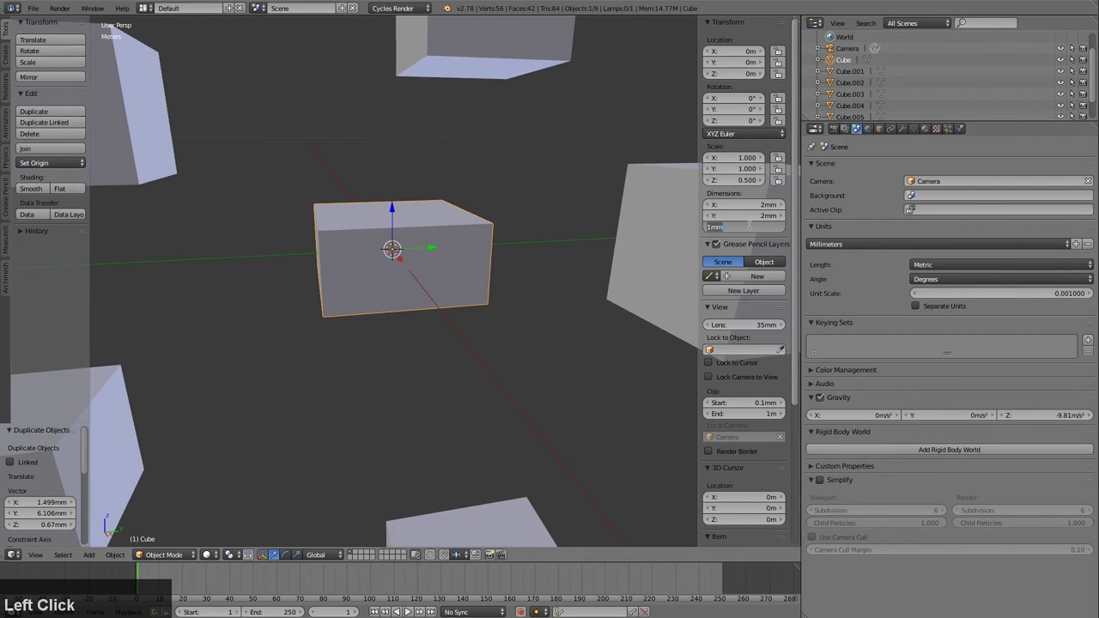
key("2")
key("Return")
middle_click(492, 285)
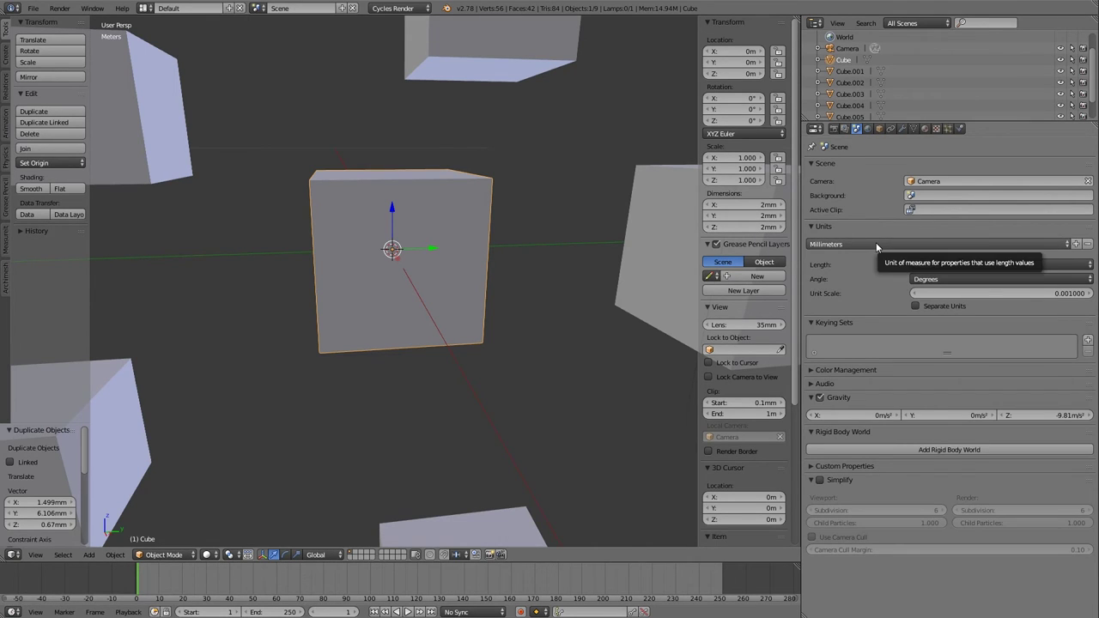
left_click(880, 248)
middle_click(386, 289)
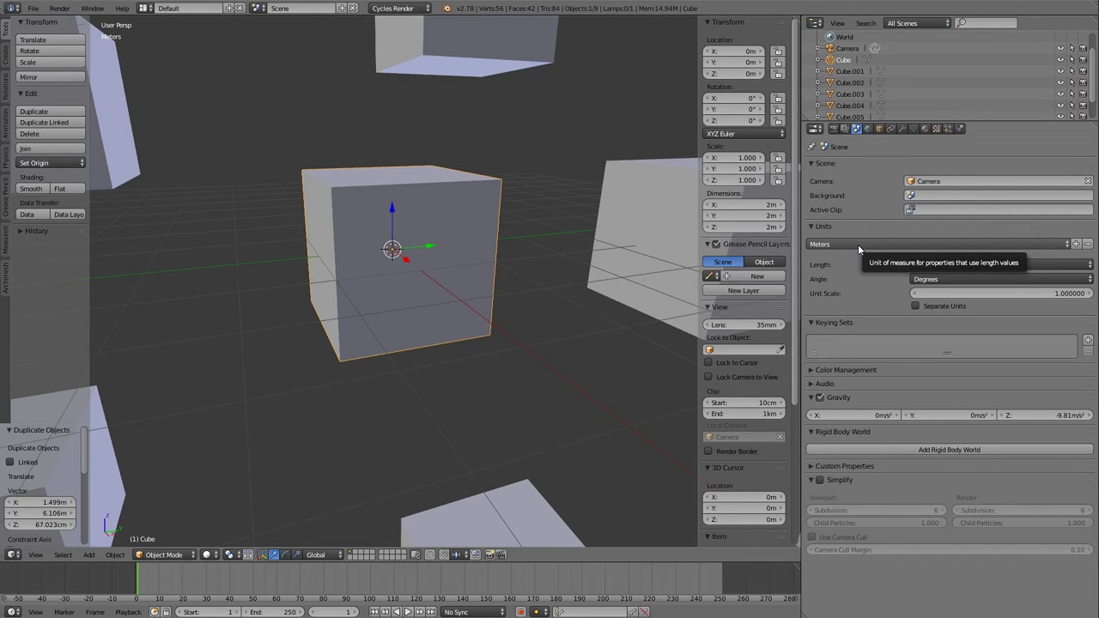
Set the cube's Z dimension to 50 cm in the sidebar
middle_click(447, 287)
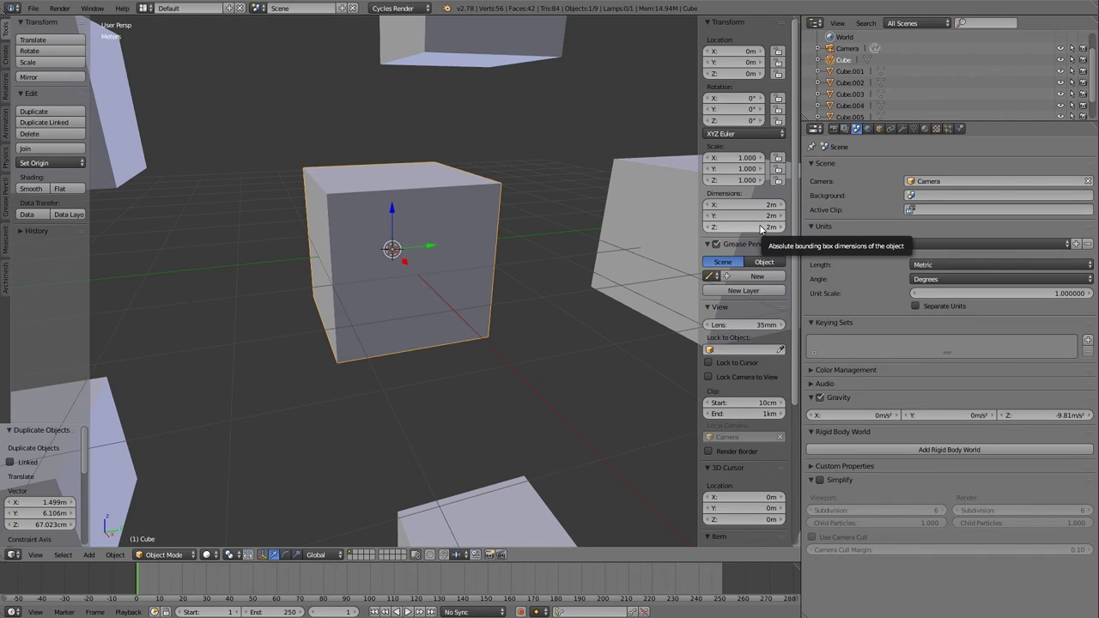
left_click(763, 227)
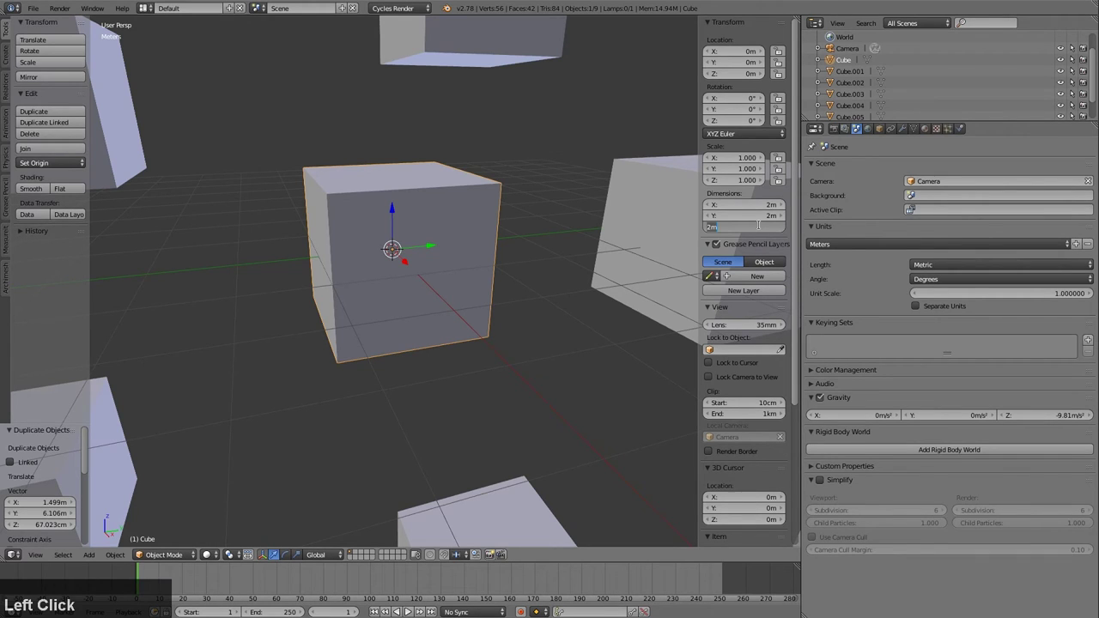
key("5")
type("50")
key("c")
type("cm")
key("Return")
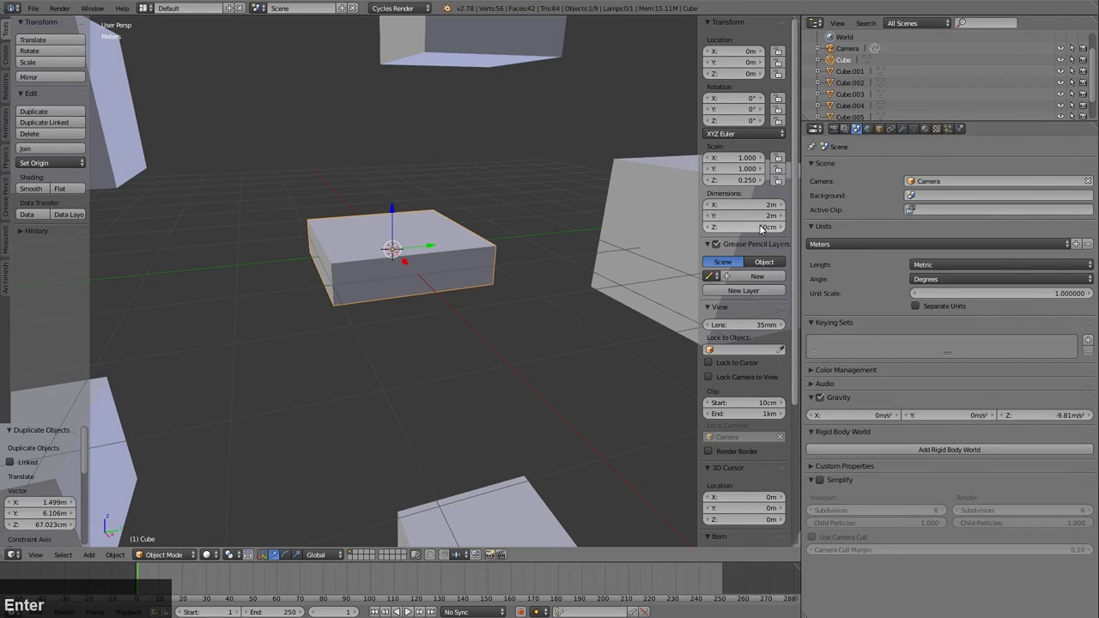
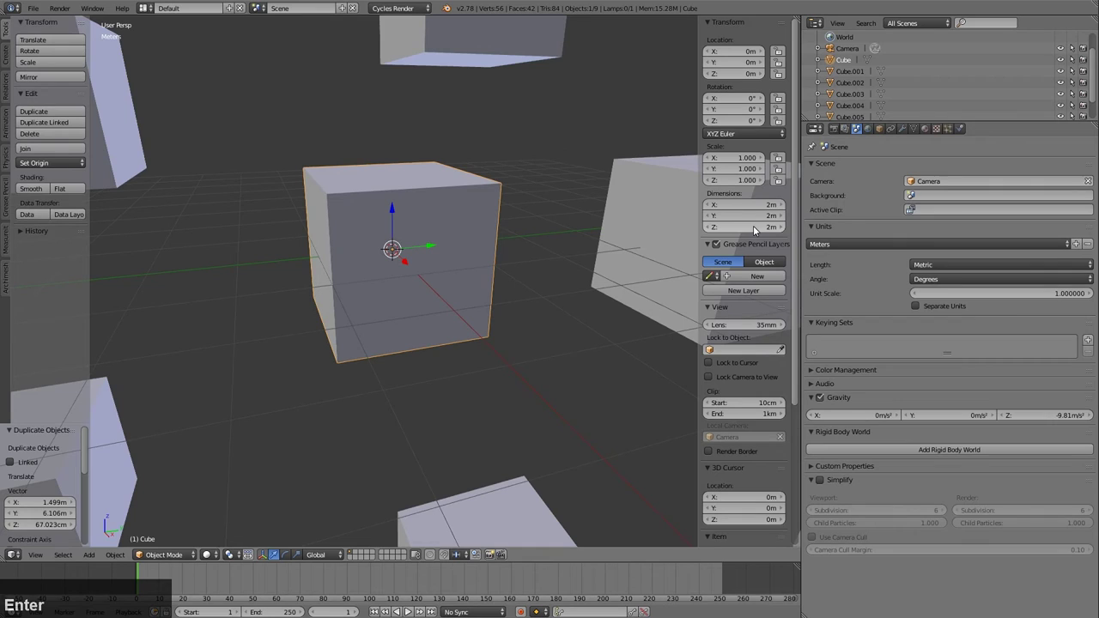
Re-enter the Z dimension as 0.5 and then .5 to test unitless values
left_click(757, 230)
key("0")
type("0.5")
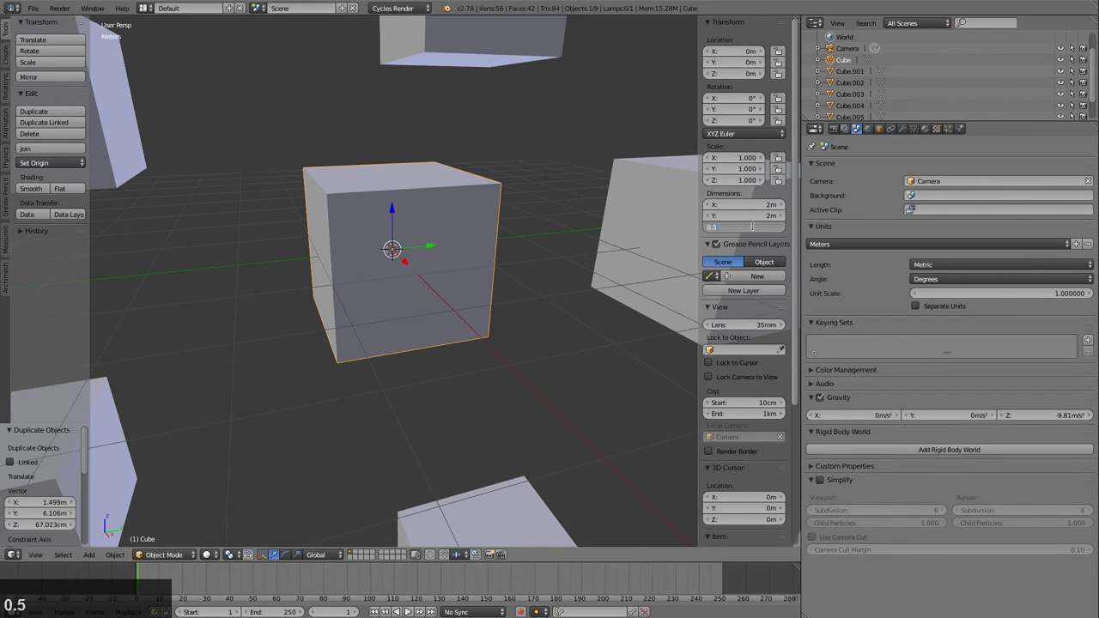
key("Return")
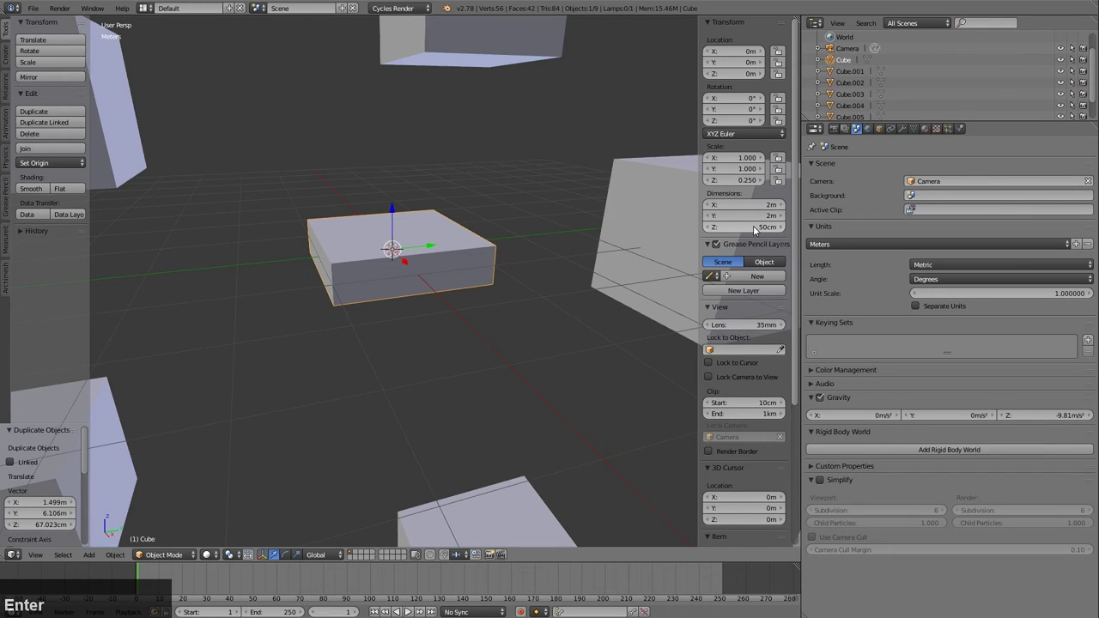
left_click(758, 230)
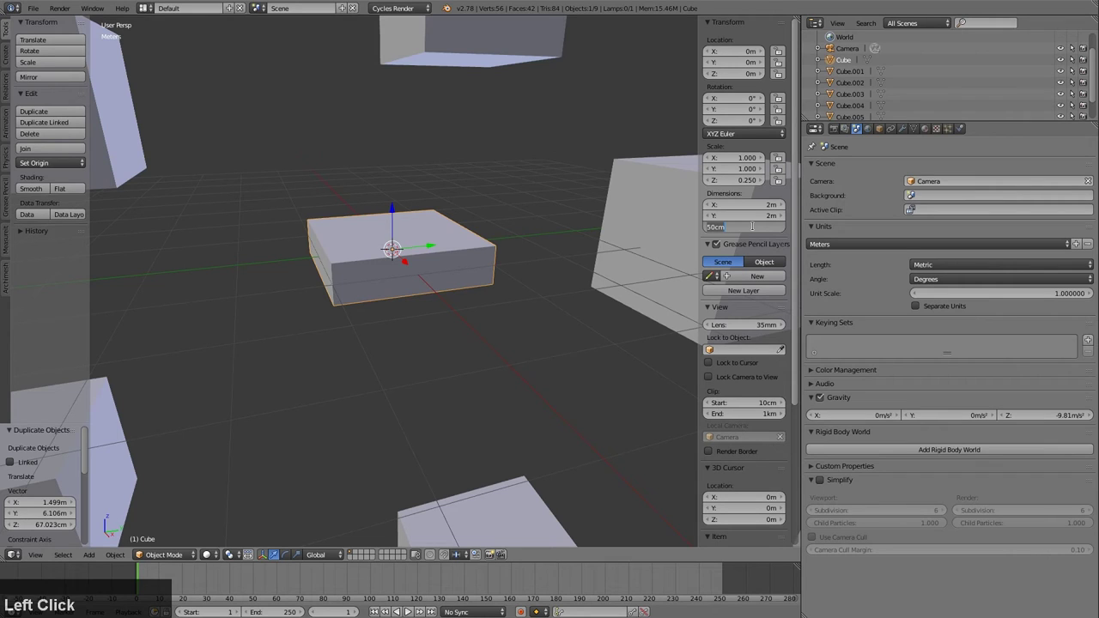
type(".5")
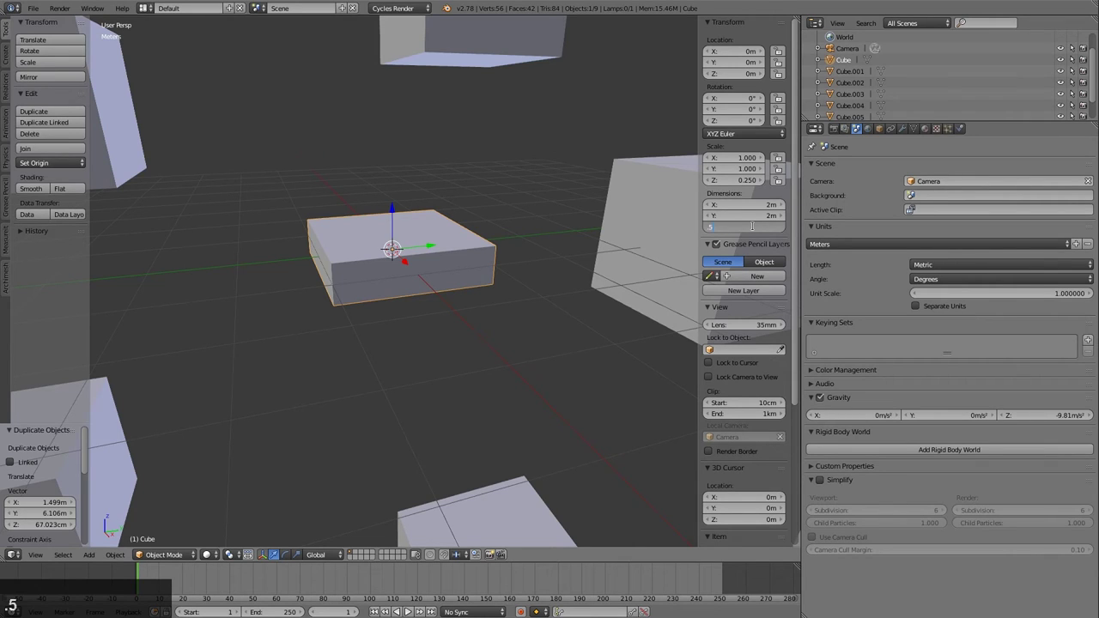
key("Return")
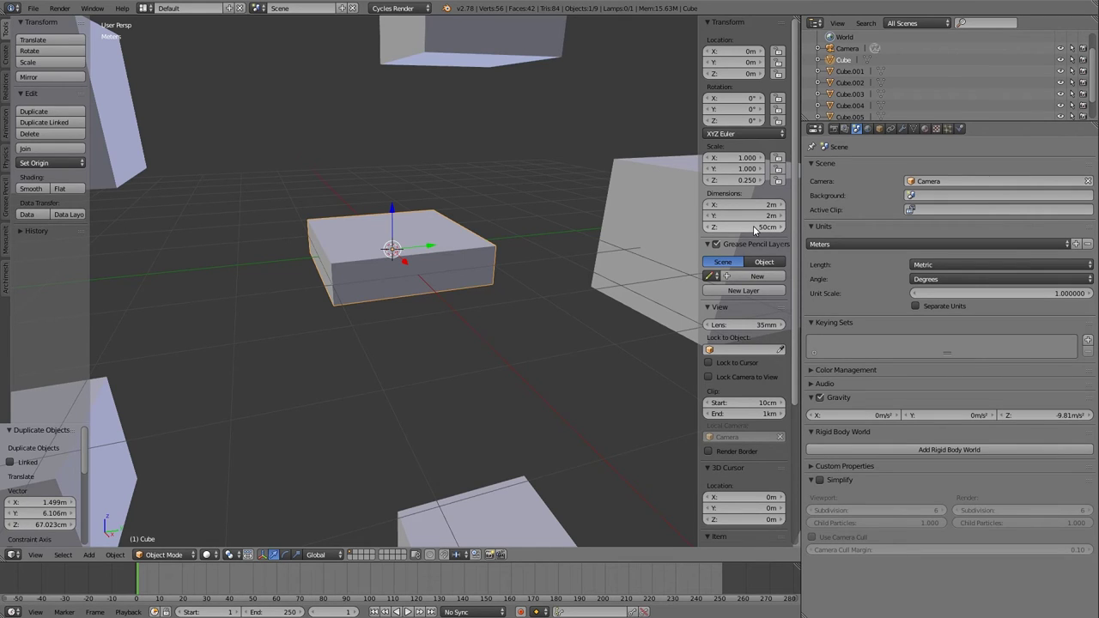
Flatten the cube to 0 mm height, then restore it to 1 m tall (Scale Z 0.5)
left_click(758, 230)
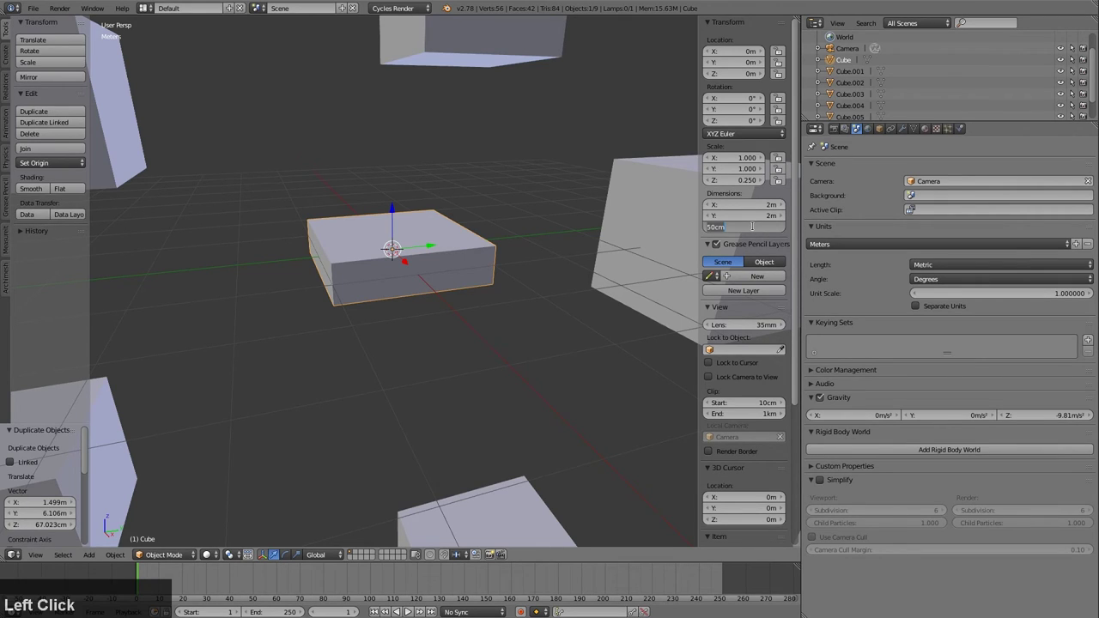
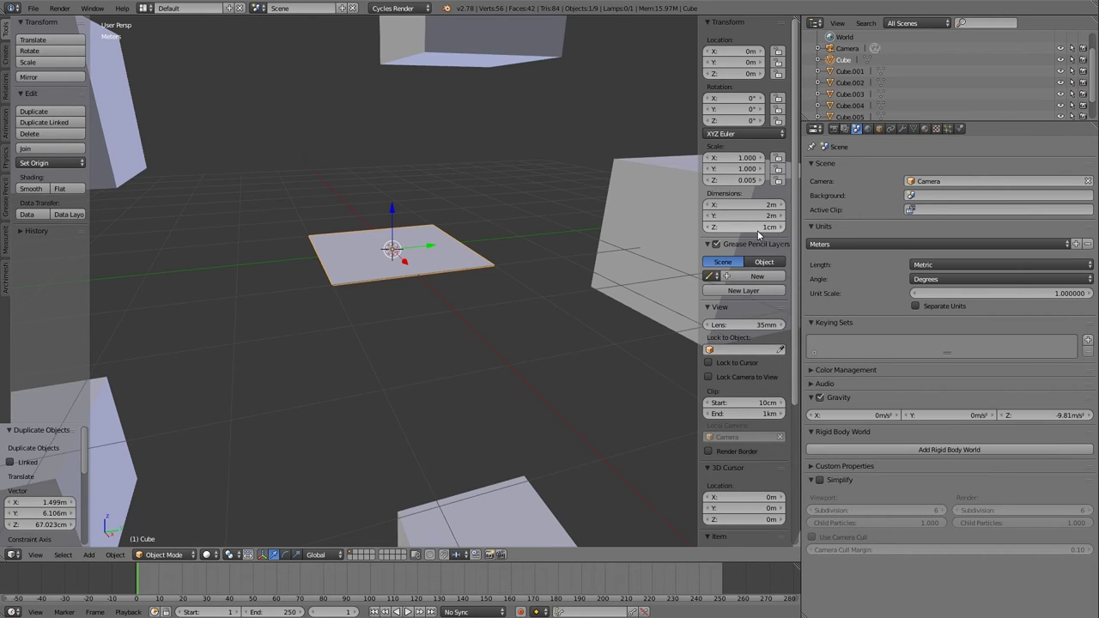
left_click(765, 232)
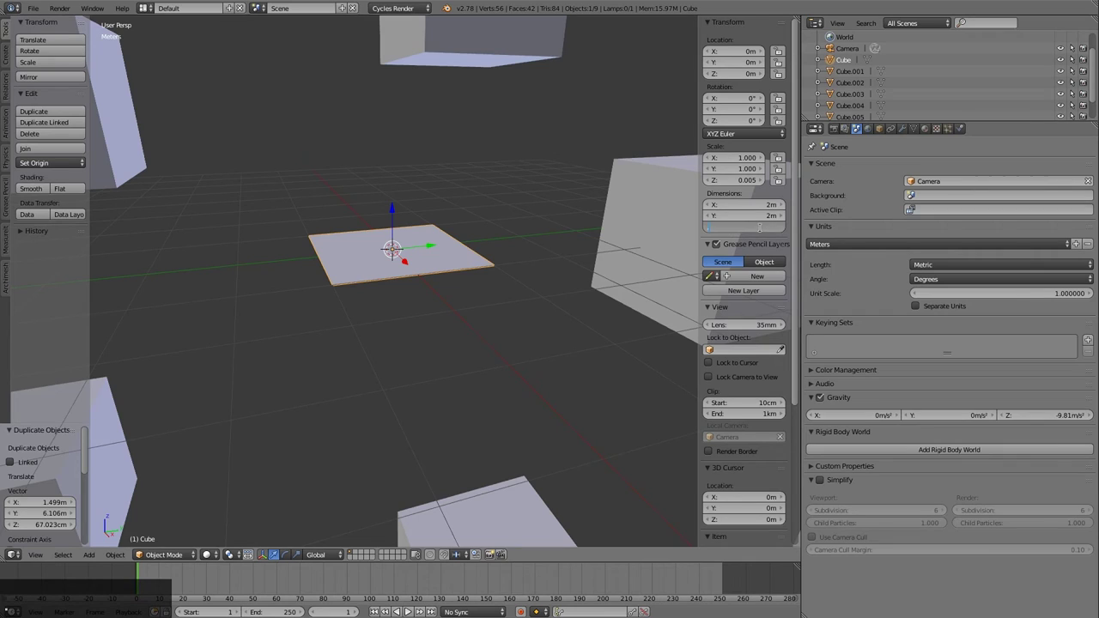
type("0mm")
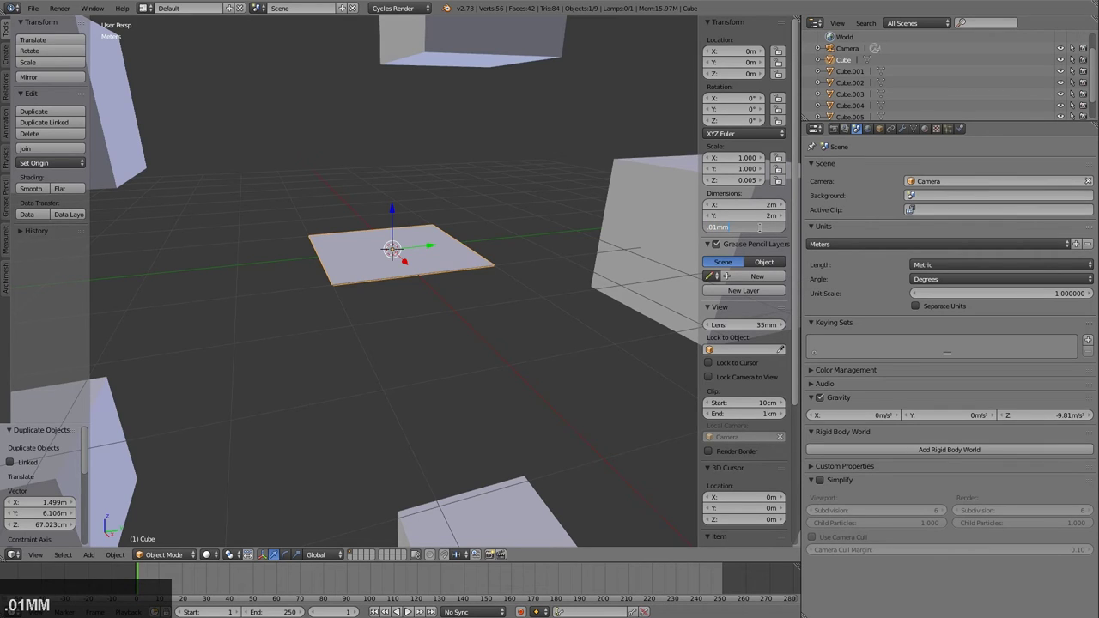
key("Return")
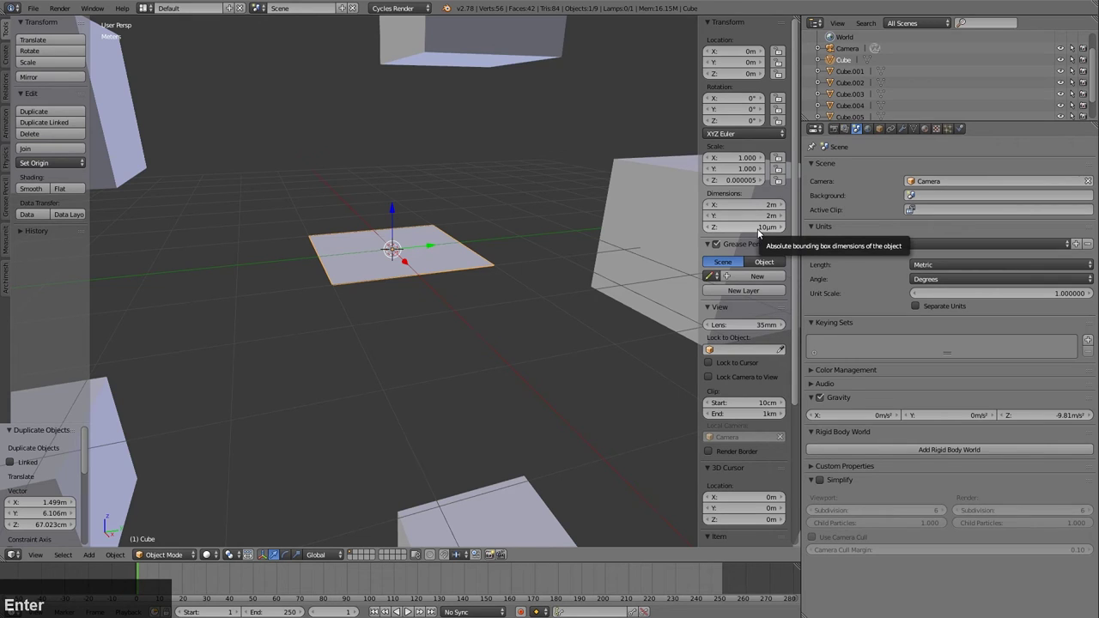
left_click(761, 234)
key("Return")
middle_click(479, 274)
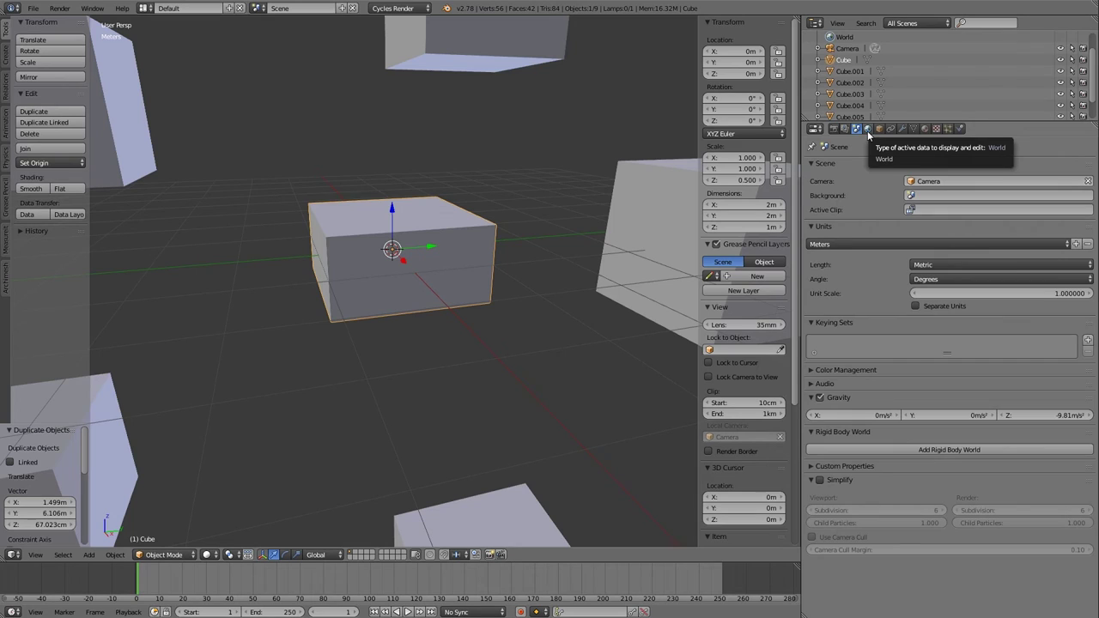
Switch the properties editor from World settings to the cube's Object settings
left_click(872, 134)
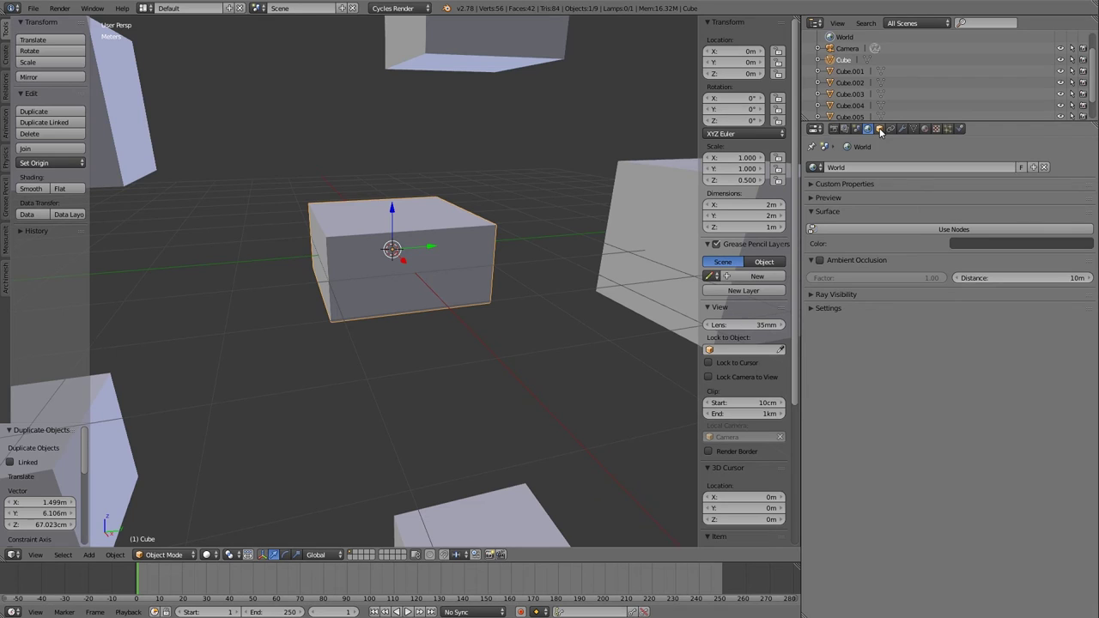
left_click(883, 130)
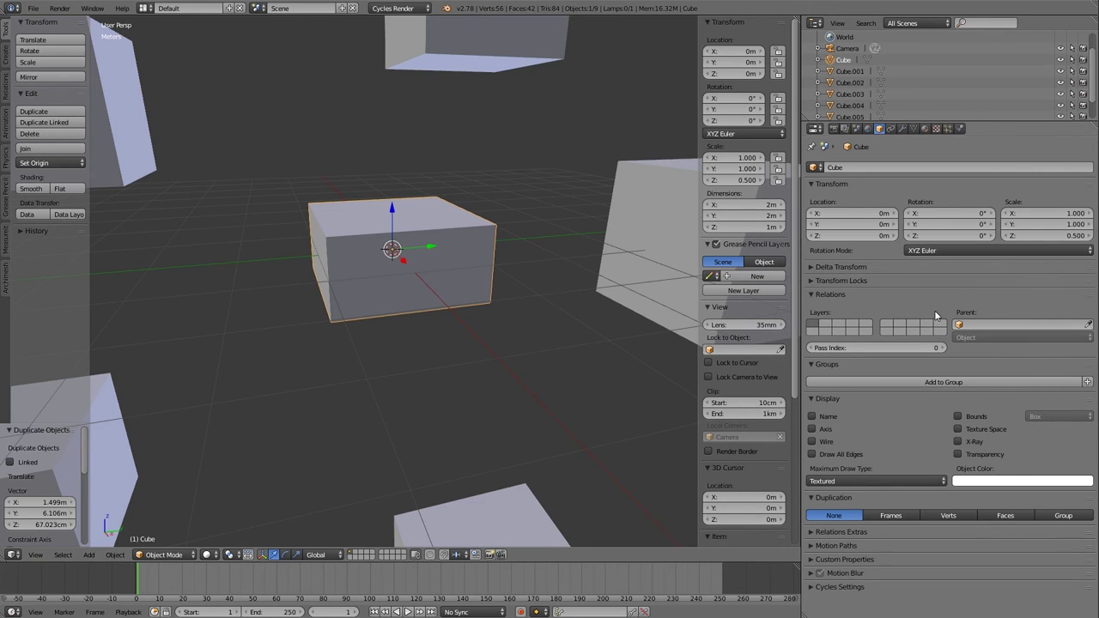
Move through the cube's Constraint settings to its Modifier settings with the modifier type list shown
left_click(894, 135)
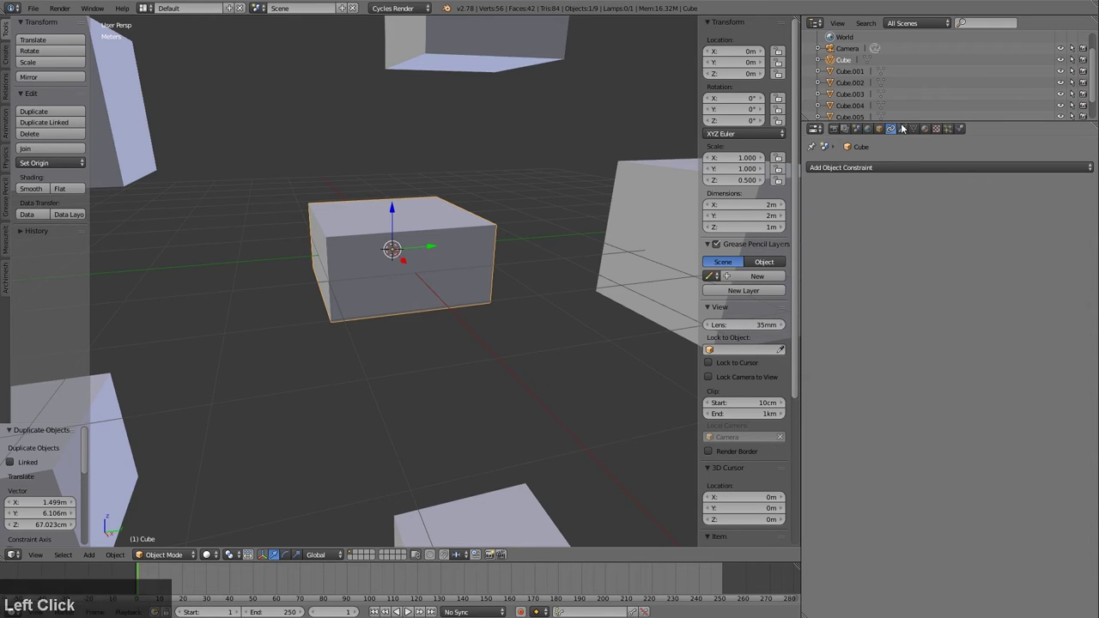
left_click(905, 130)
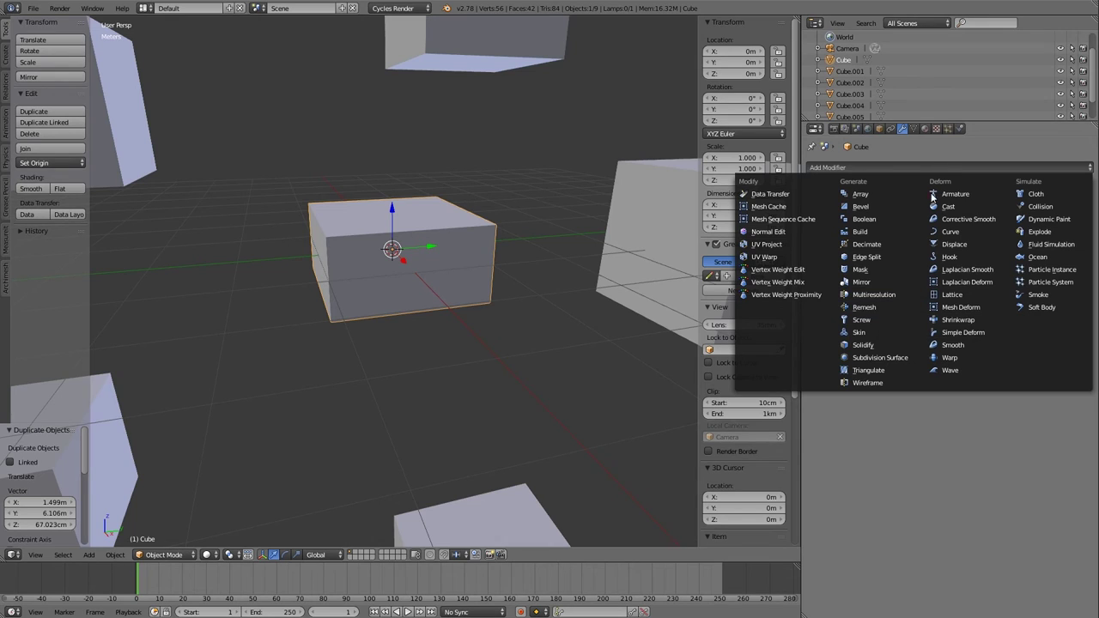
Show the cube's Material properties with its single material slot and diffuse colour
left_click(920, 131)
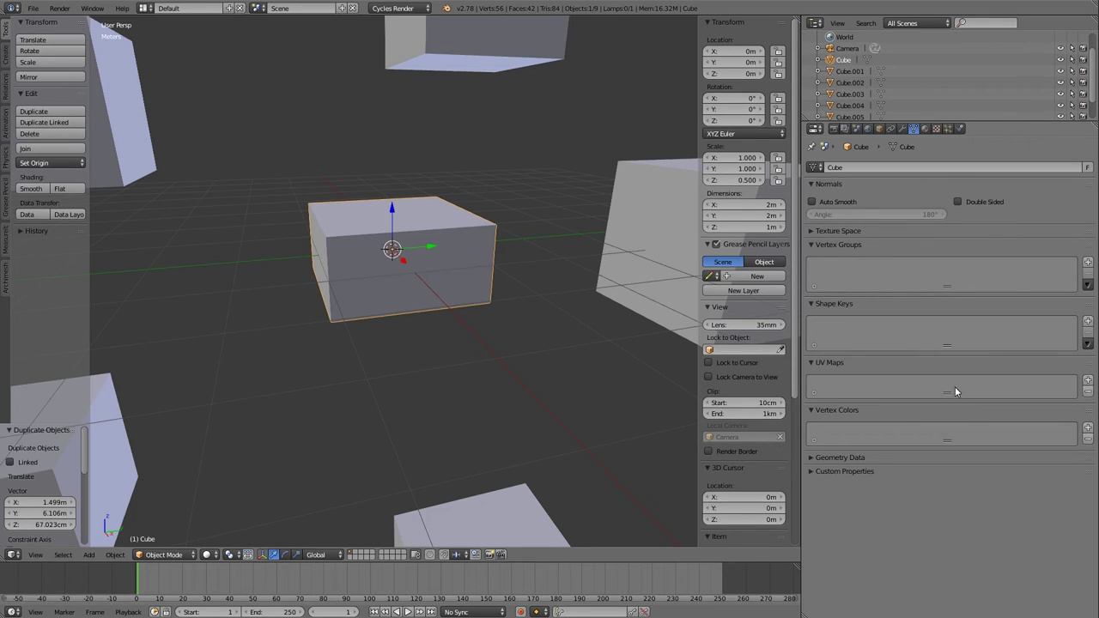
left_click(928, 131)
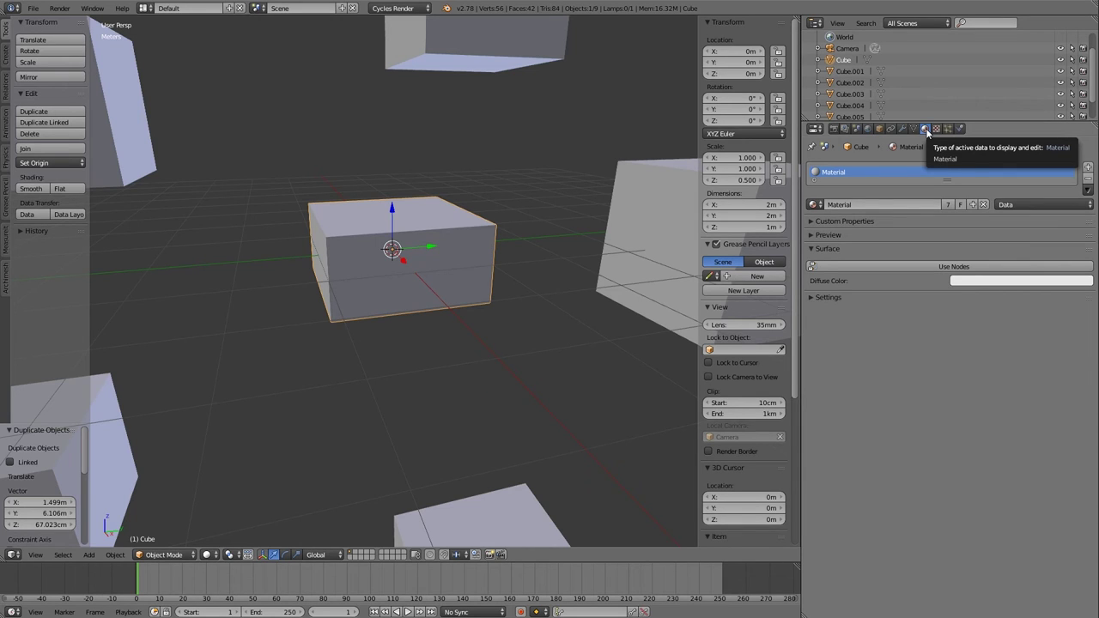
Show the Texture properties with the empty brush texture slot
left_click(940, 133)
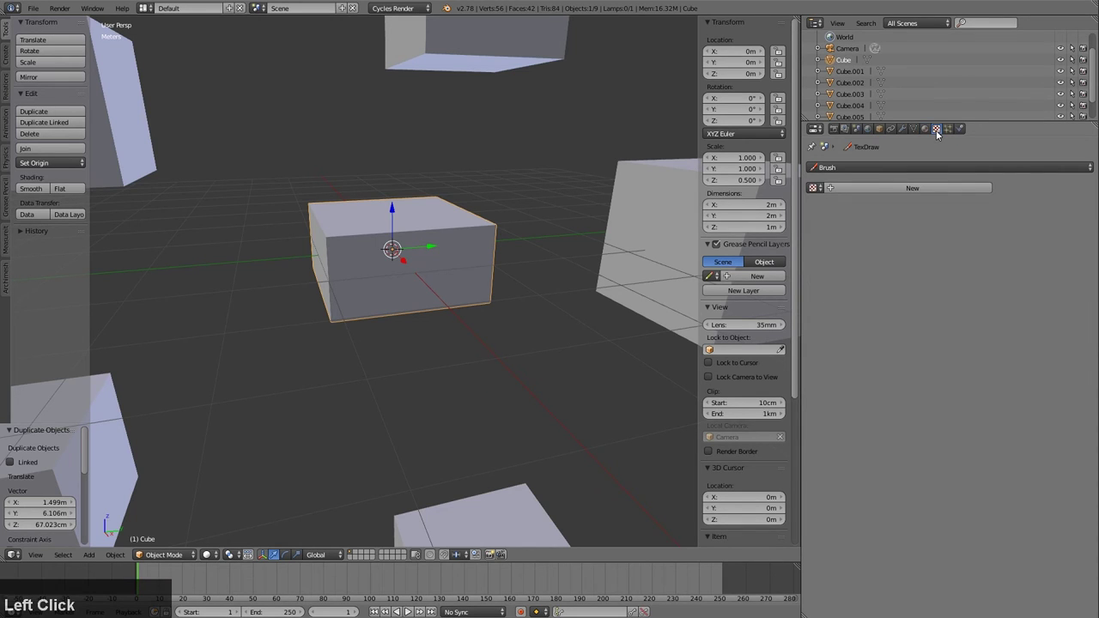
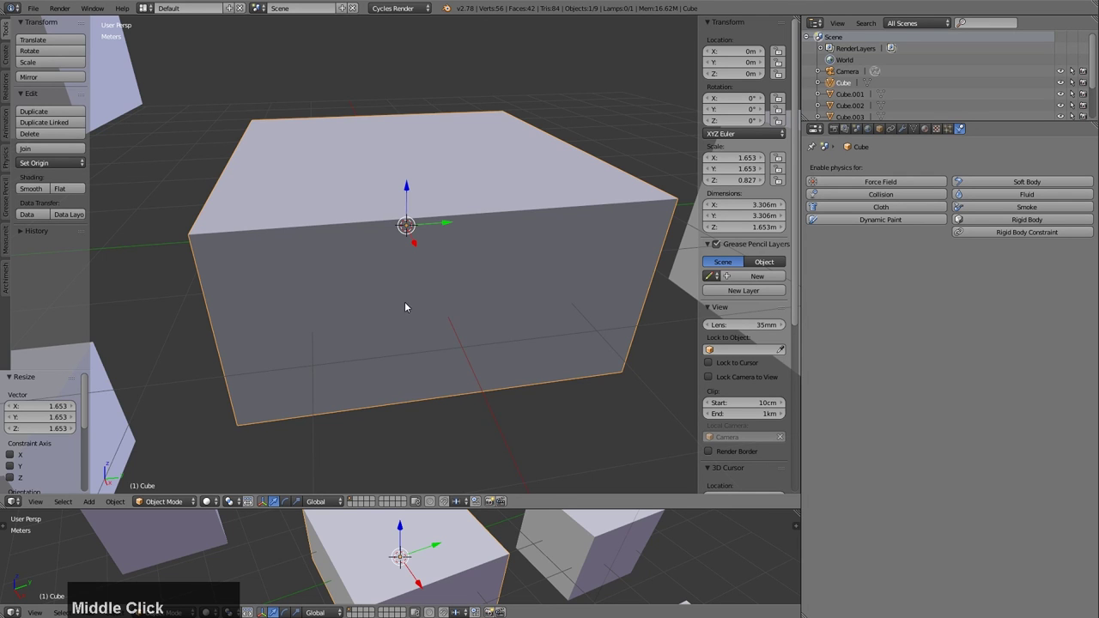
Orbit the view around the enlarged cube
middle_click(418, 308)
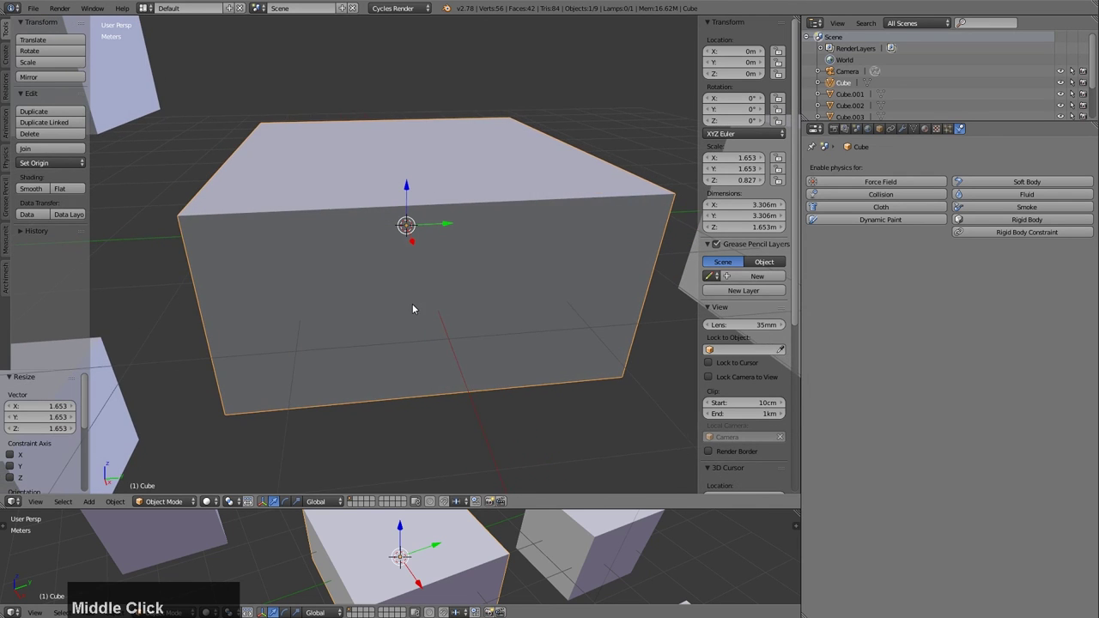
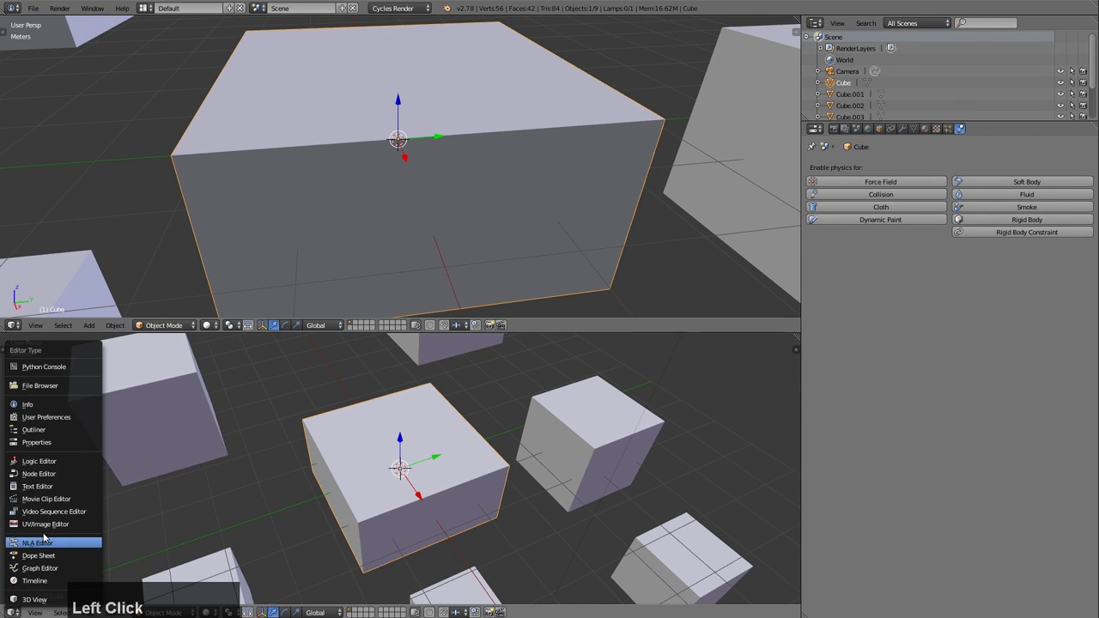
Toggle the view properties and tool shelf panels with N and T so both show again
key("n")
key("t")
key("n")
key("t")
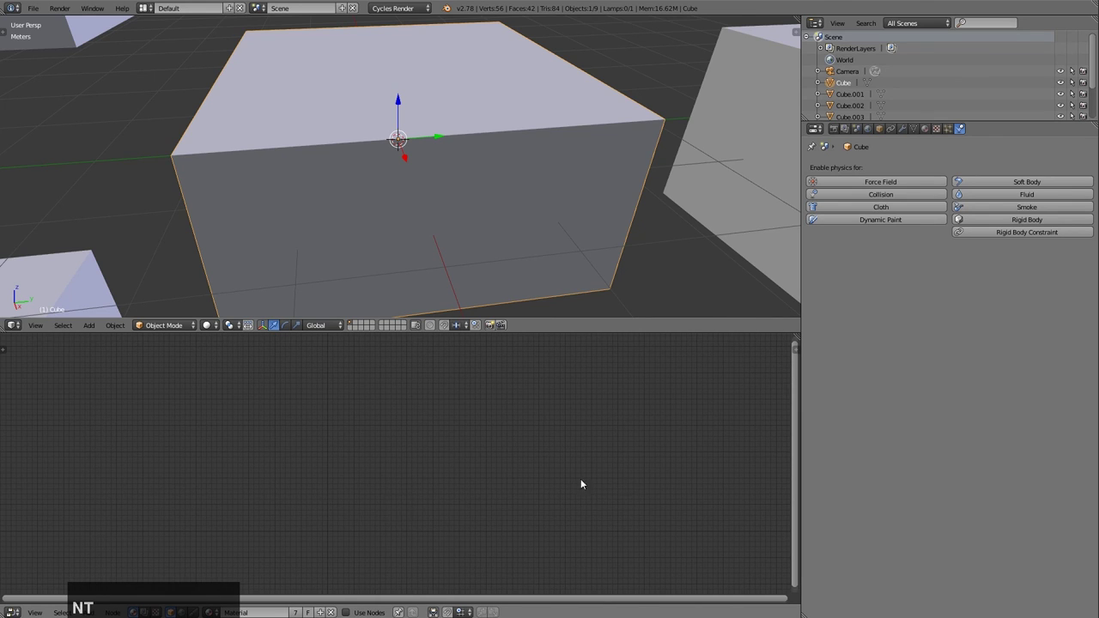
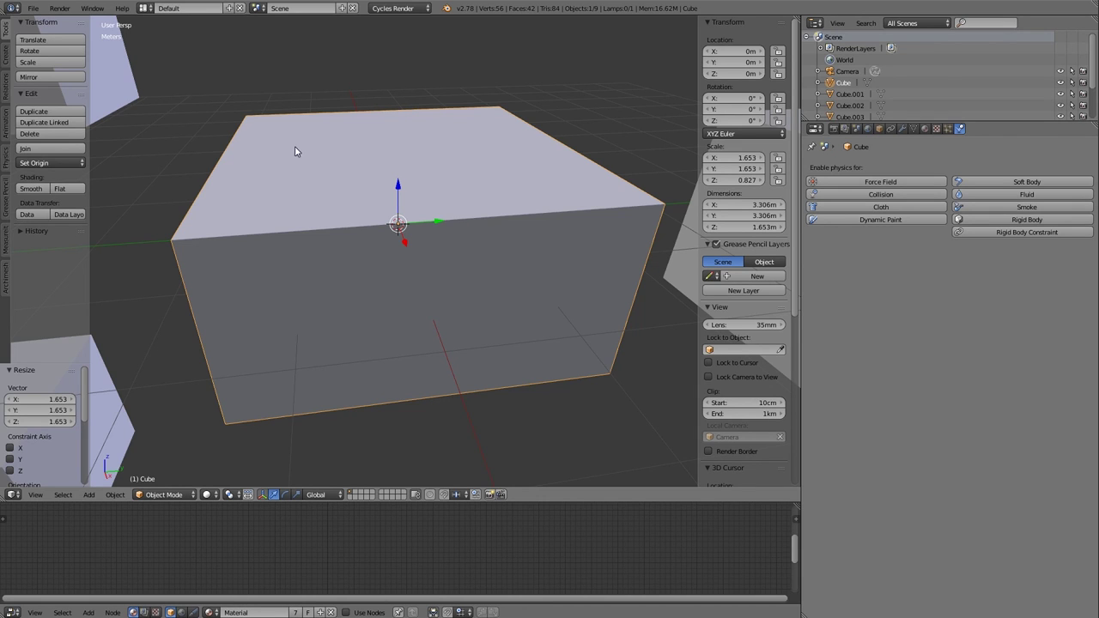
Orbit and zoom to a closer perspective view of the cube's side
middle_click(334, 201)
scroll("down", 3)
middle_click(327, 268)
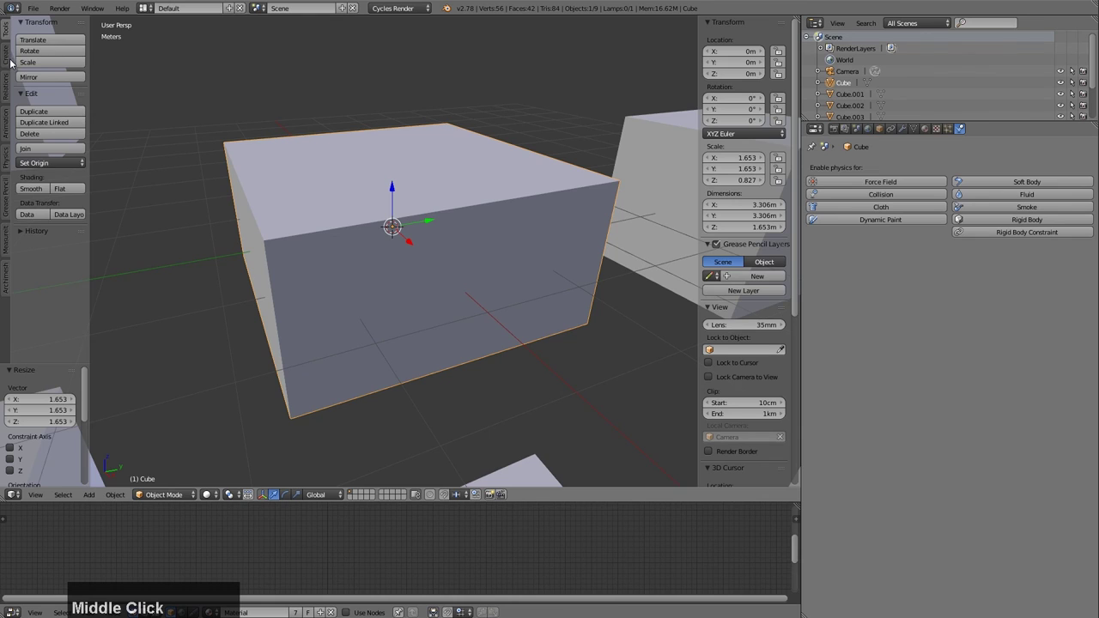
left_click(9, 61)
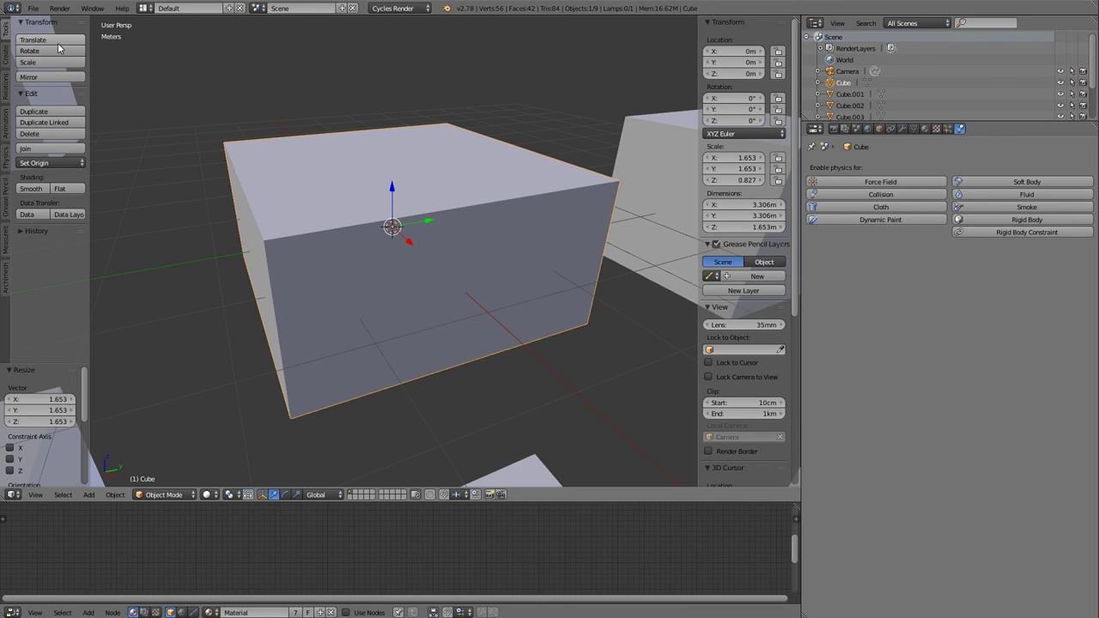
Translate the cube away from the origin and narrow its Scale X to 1.643
left_click(61, 44)
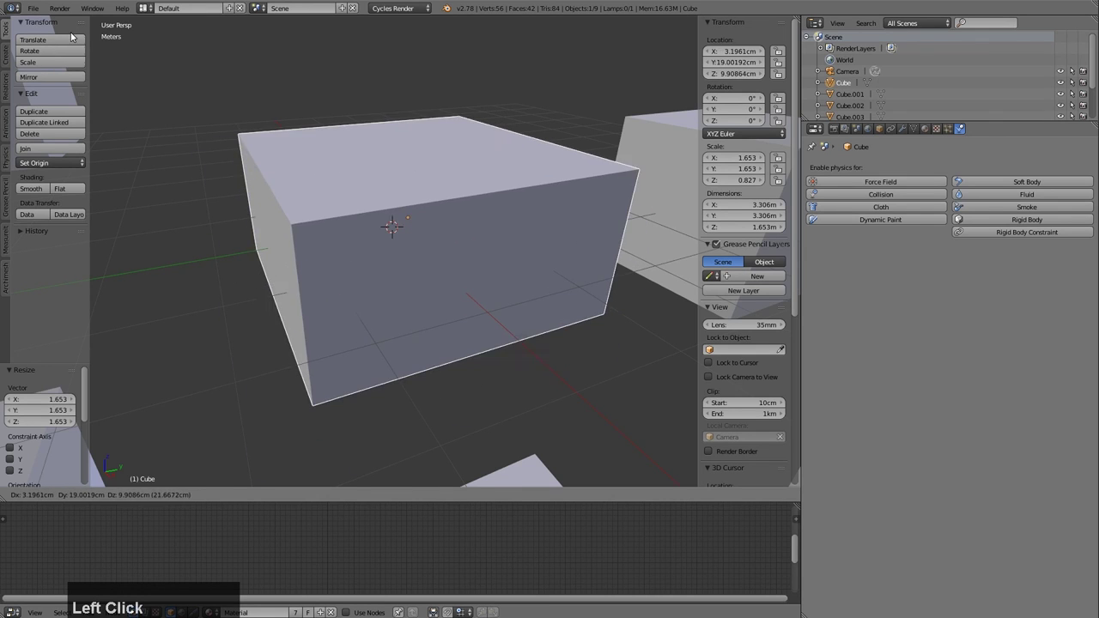
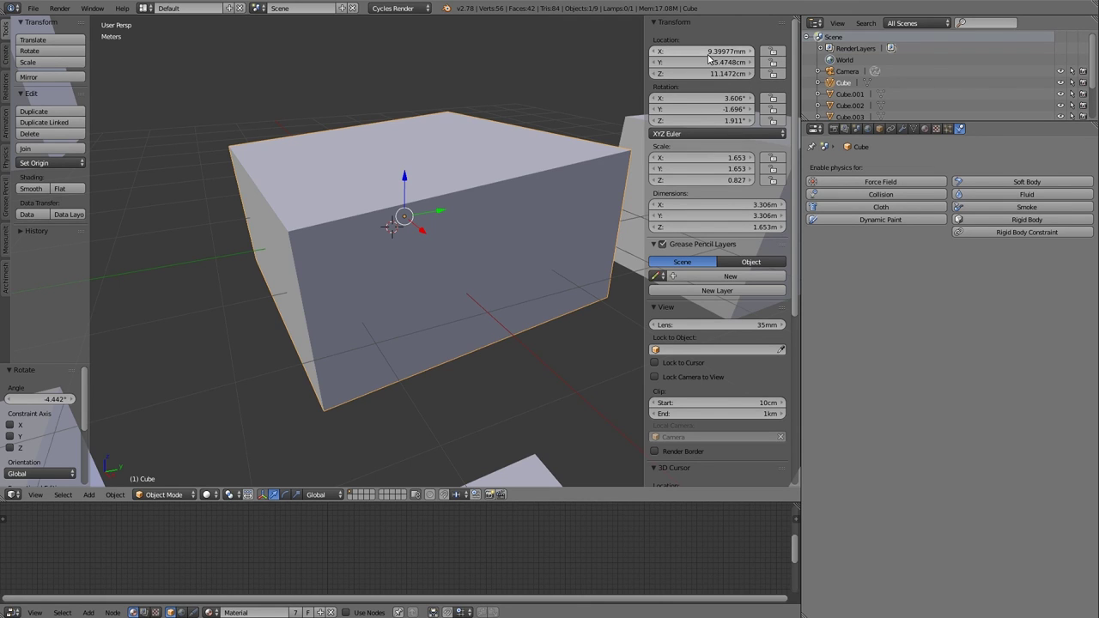
left_click(492, 223)
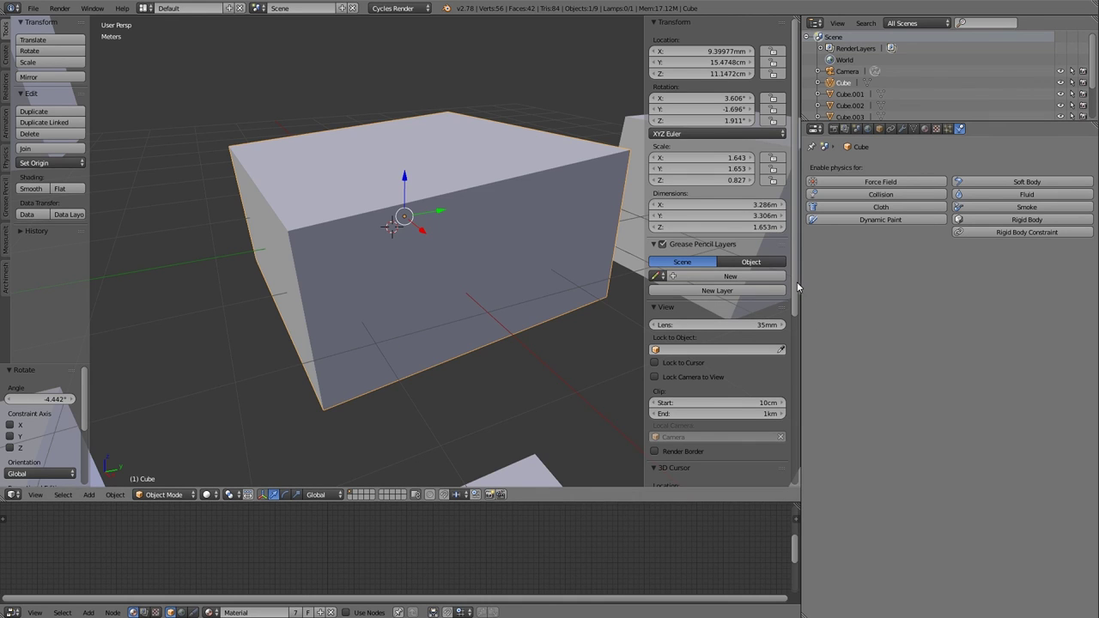
left_click(801, 287)
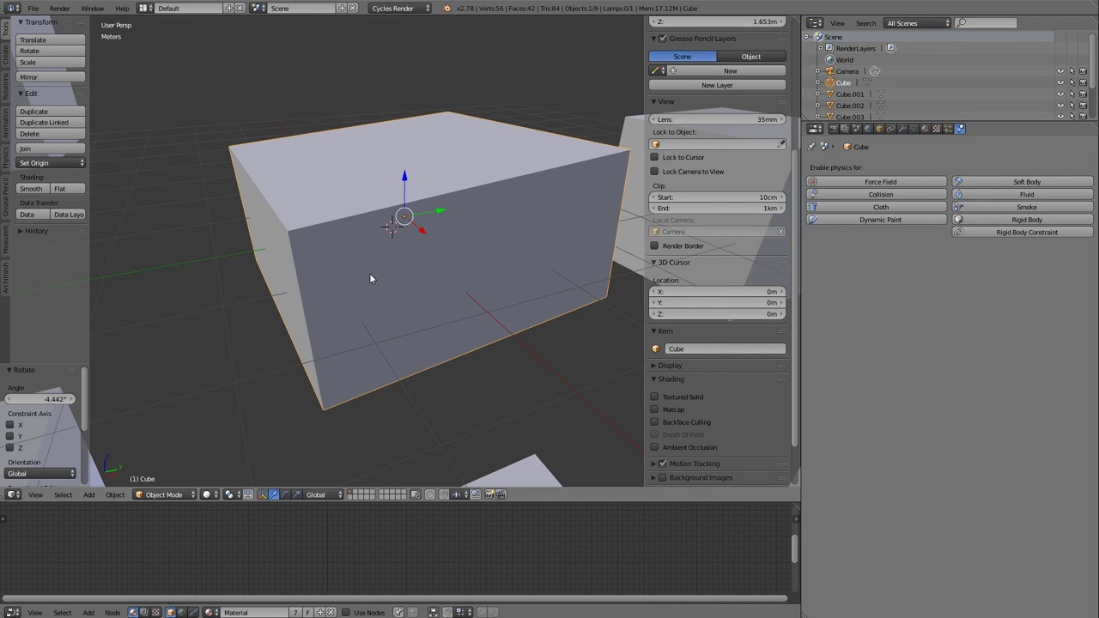
In the viewport Display settings raise the Grid Floor Lines to 67
middle_click(356, 302)
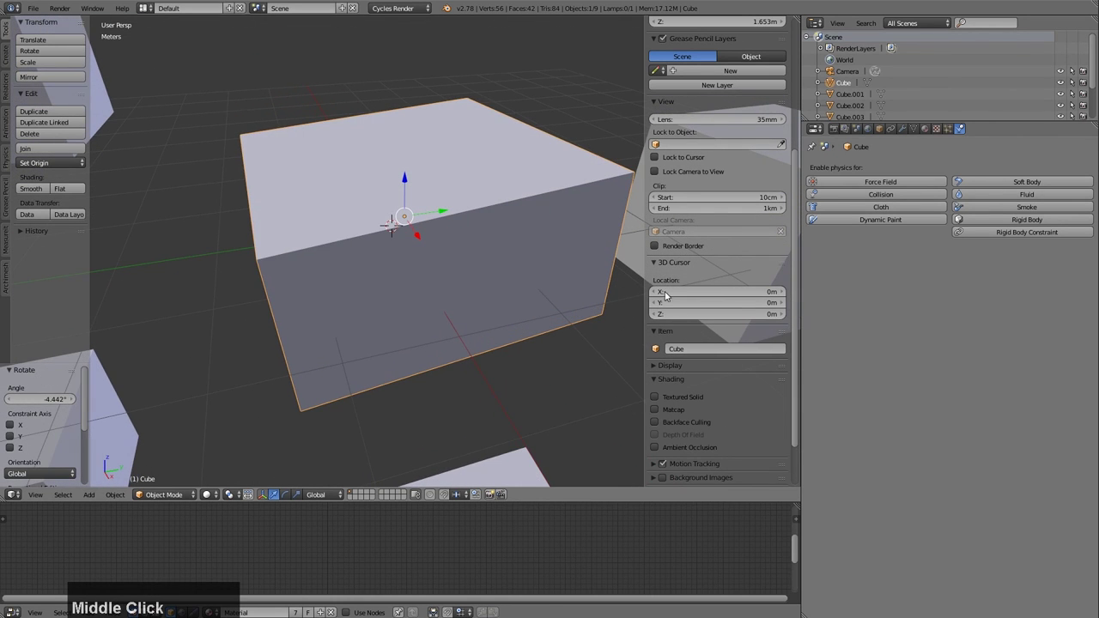
left_click(800, 321)
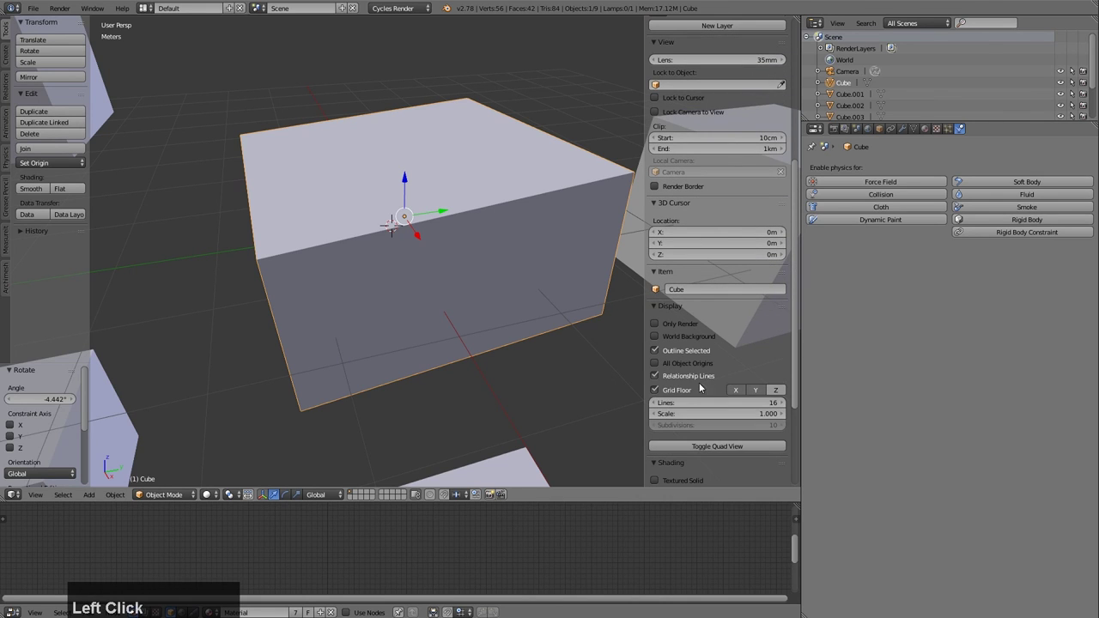
scroll("down", 3)
left_click(655, 395)
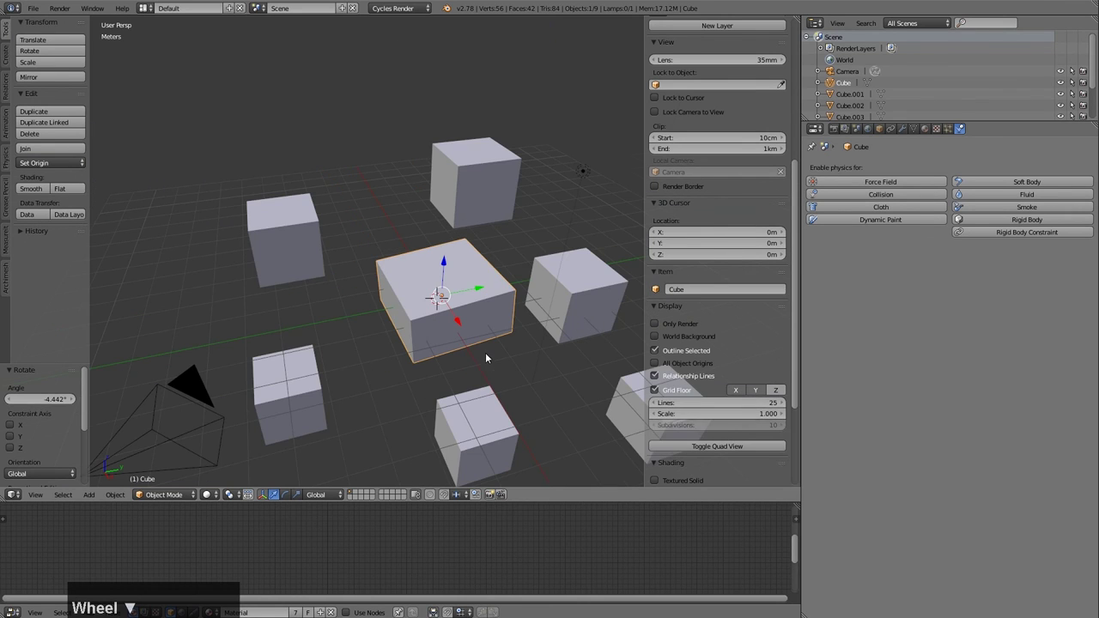
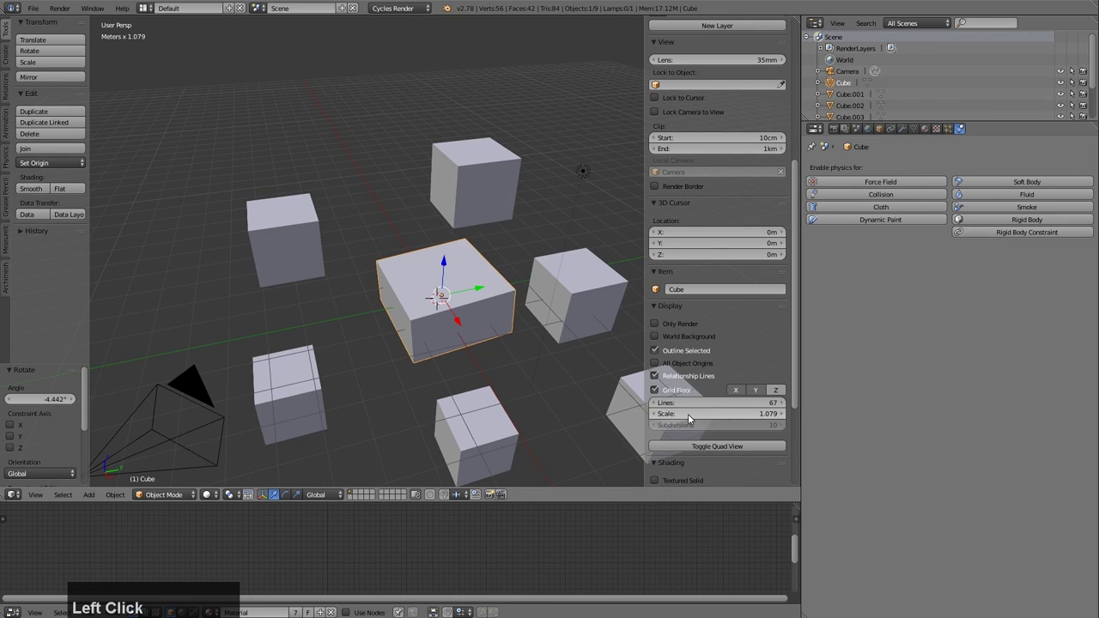
Set the grid floor Scale to 10 and orbit out to view the wider grid
key("1")
key("BackSpace")
key("1")
type("10")
key("Return")
scroll("down", 3)
middle_click(366, 207)
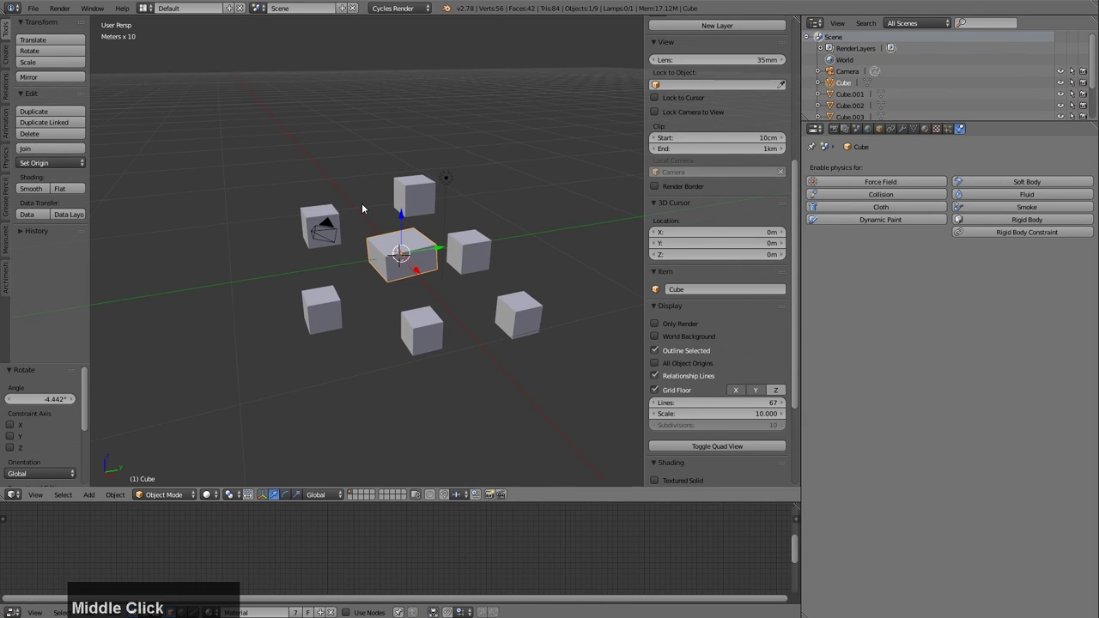